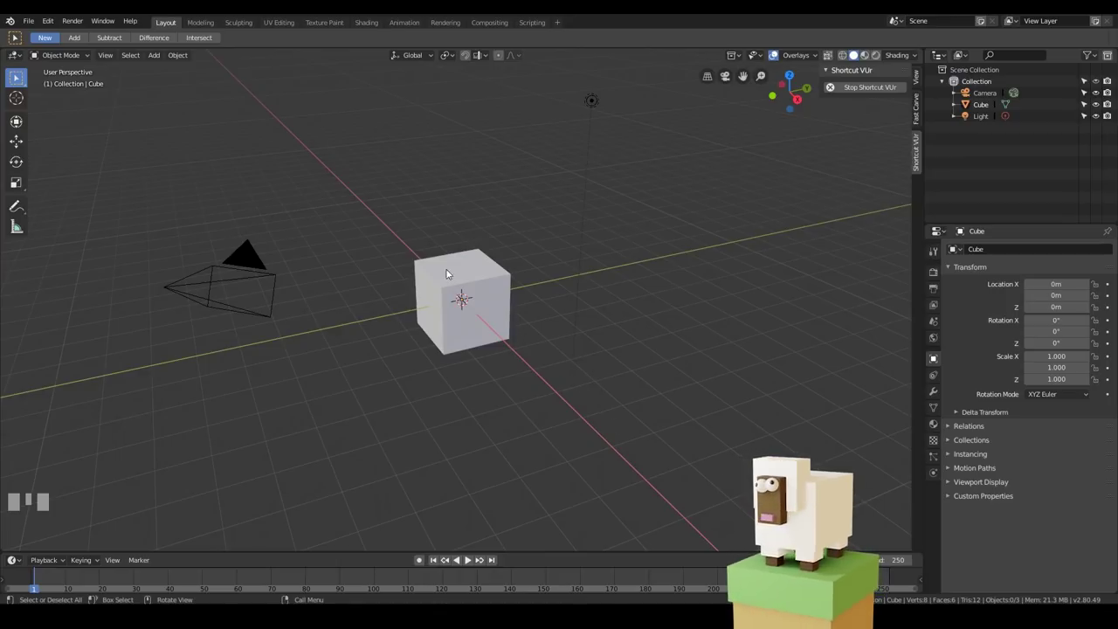
Orbit and zoom around the default cube, camera and light scene
drag(432, 230, 447, 259)
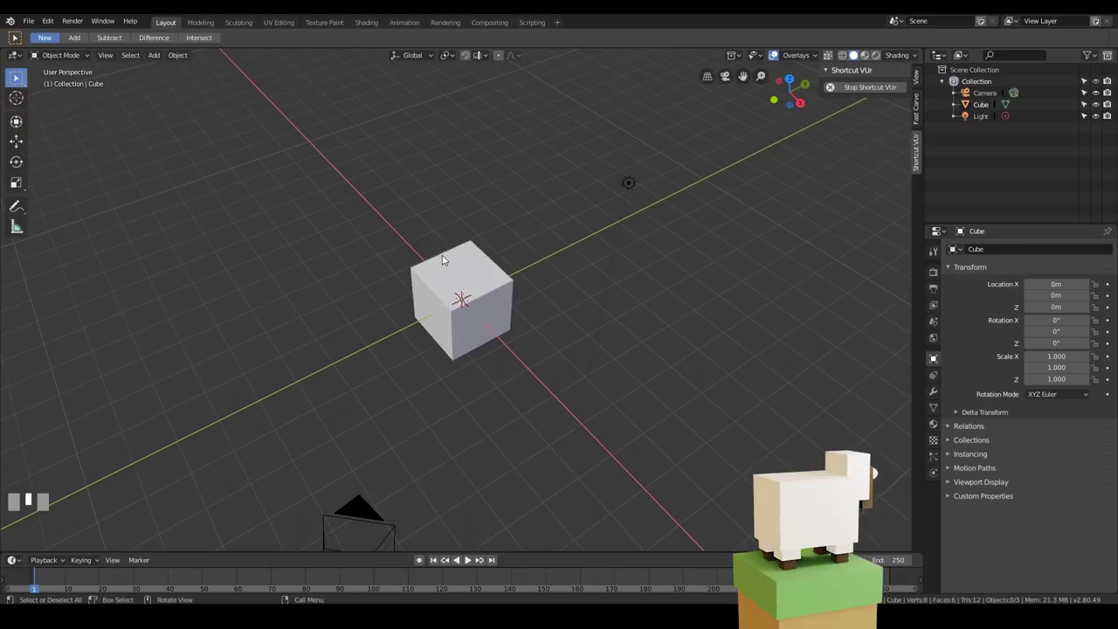
drag(466, 252, 416, 319)
scroll(up, 3)
scroll(down, 3)
middle_click(417, 323)
scroll(up, 3)
scroll(down, 3)
scroll(up, 3)
scroll(down, 3)
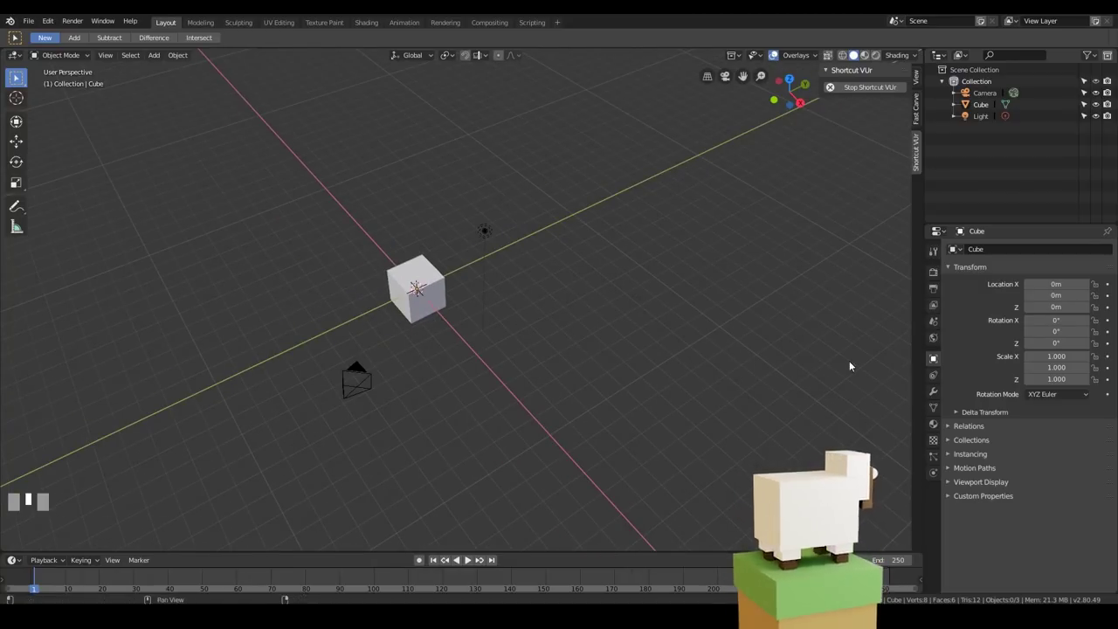
drag(1065, 465, 1015, 540)
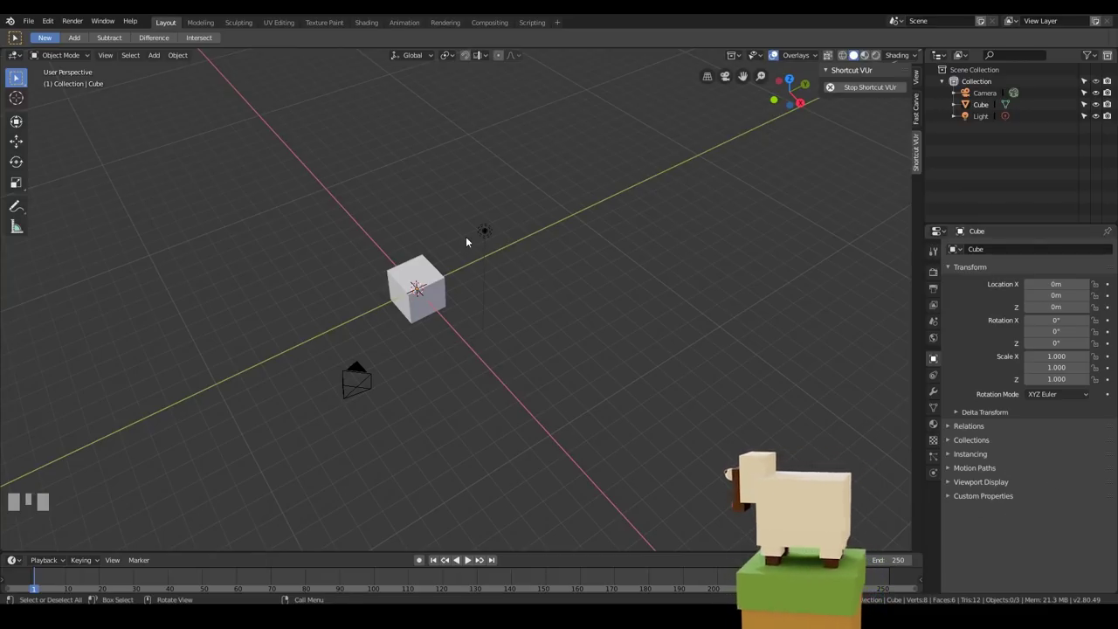
Select the light and bring up the Add > Mesh list of shapes
click(486, 236)
drag(368, 382, 428, 388)
click(426, 268)
click(488, 234)
drag(472, 388, 449, 220)
click(449, 220)
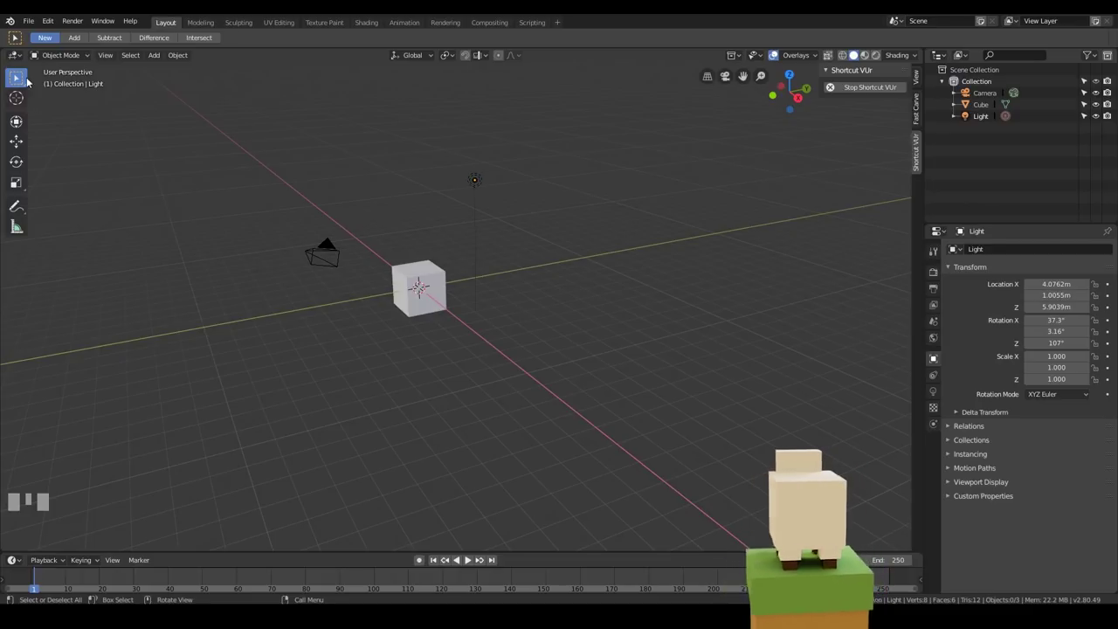
click(23, 84)
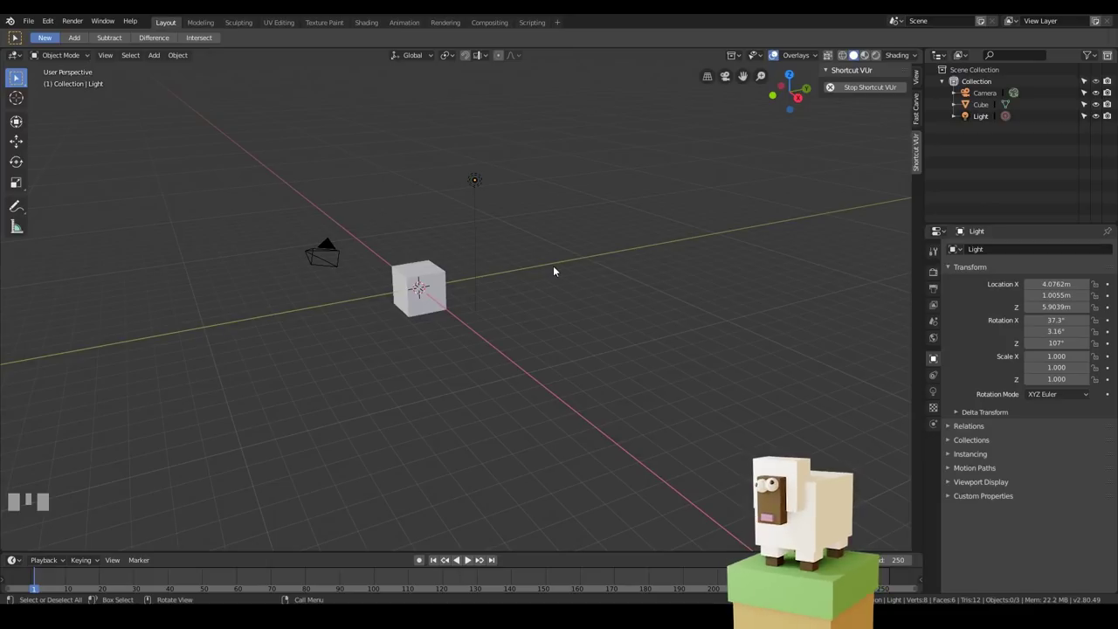
click(162, 59)
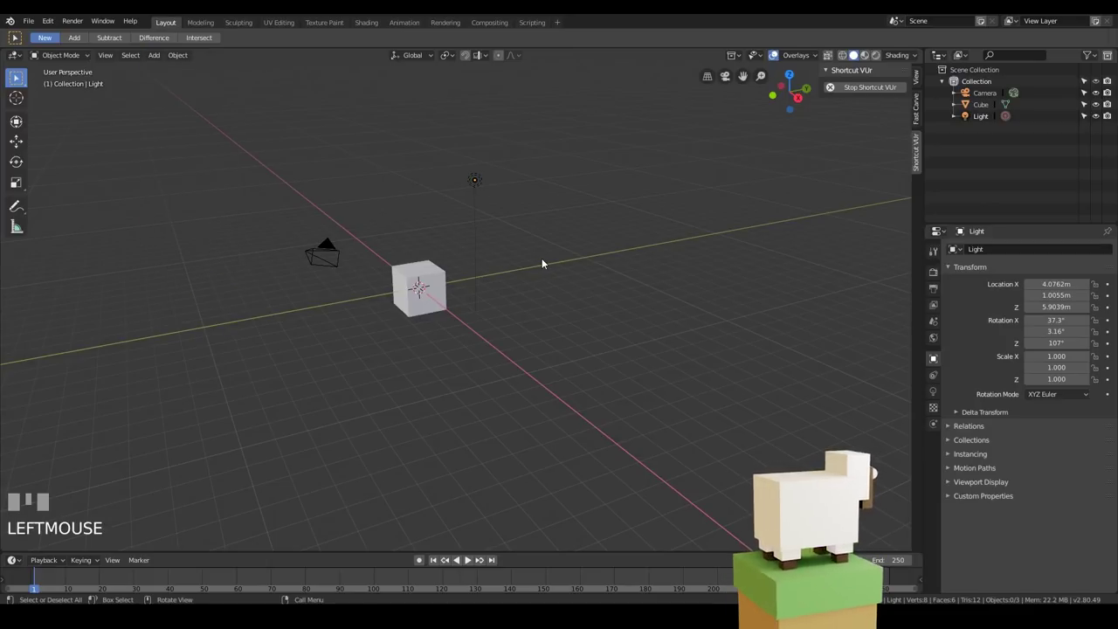
Add a Suzanne monkey head mesh and place the 3D cursor near the cube
key(shift+a)
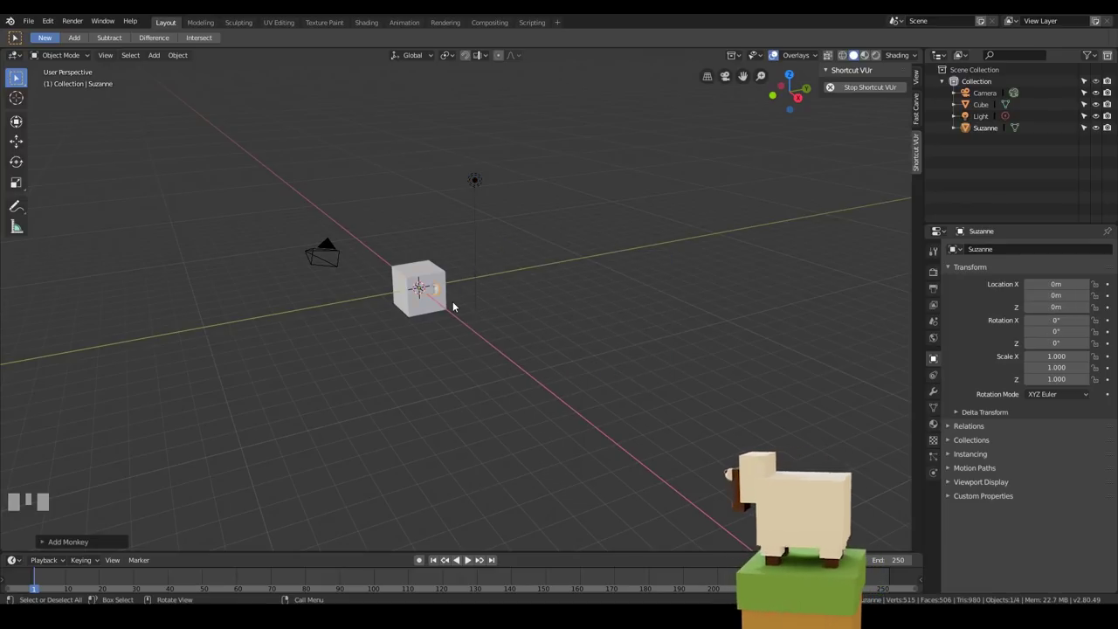
scroll(up, 3)
drag(417, 320, 585, 202)
right_click(585, 203)
right_click(736, 308)
right_click(756, 174)
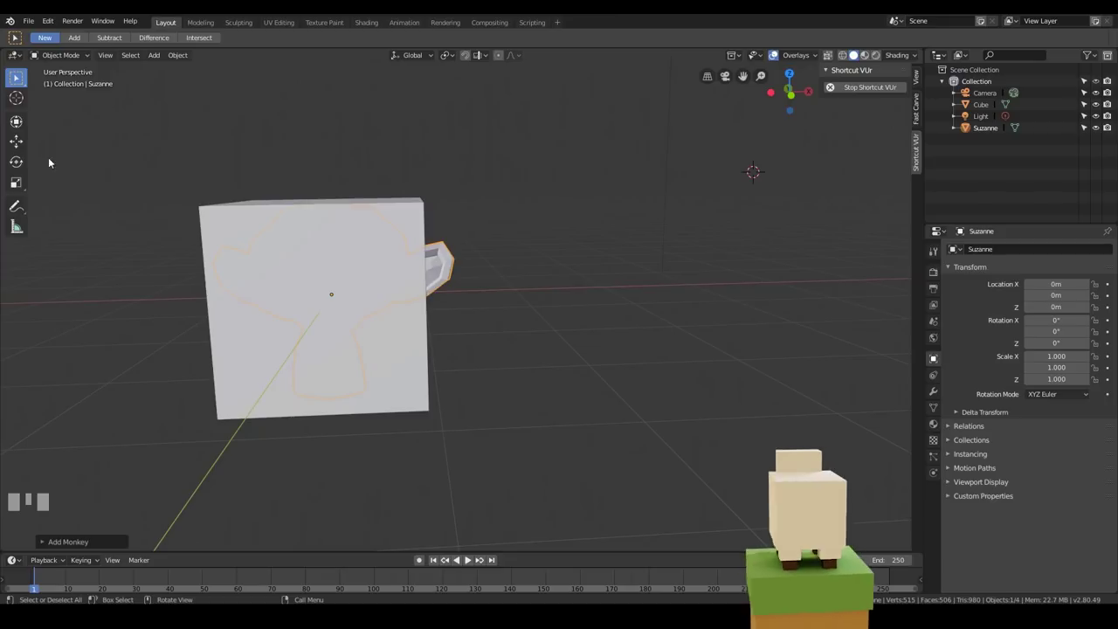
With the Transform tool, move Suzanne 2.75 m along X and tilt it to -18.7°, 1.74°, -21.6°
drag(21, 140, 23, 159)
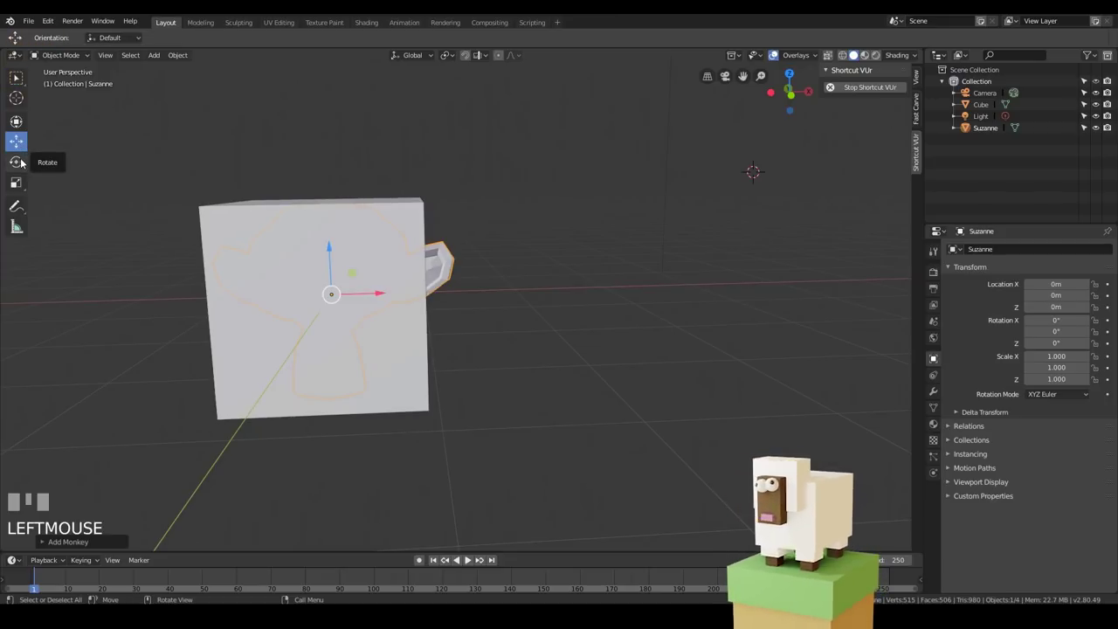
click(23, 160)
drag(17, 186, 397, 299)
drag(399, 296, 758, 245)
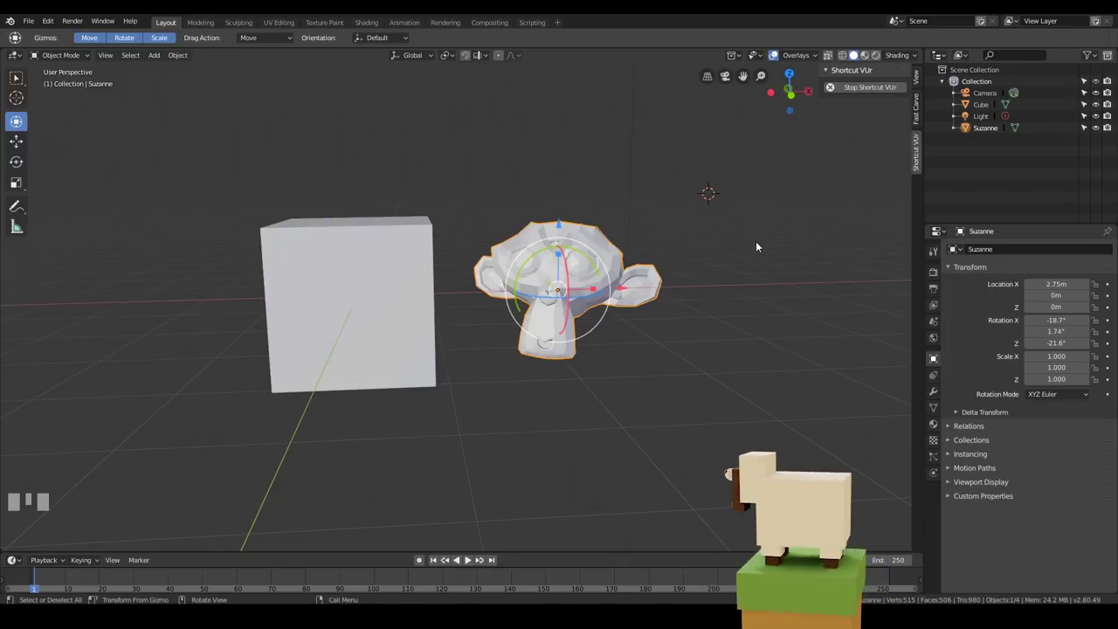
Check top, front and right views, then slide Suzanne closer to the cube at 2.268 m along X
key(KP_7)
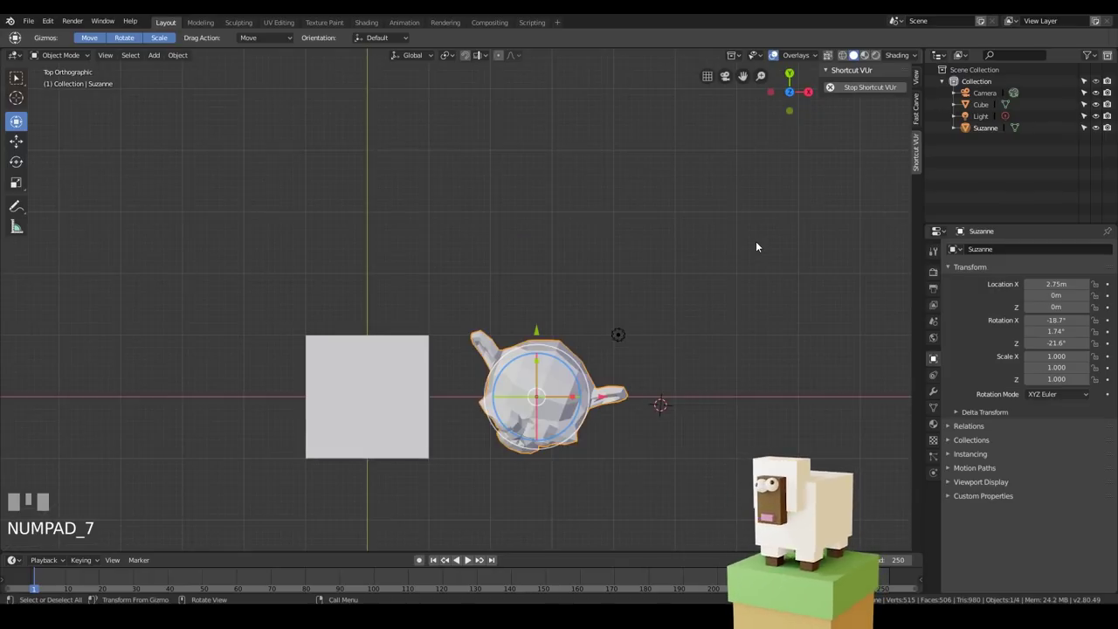
key(KP_1)
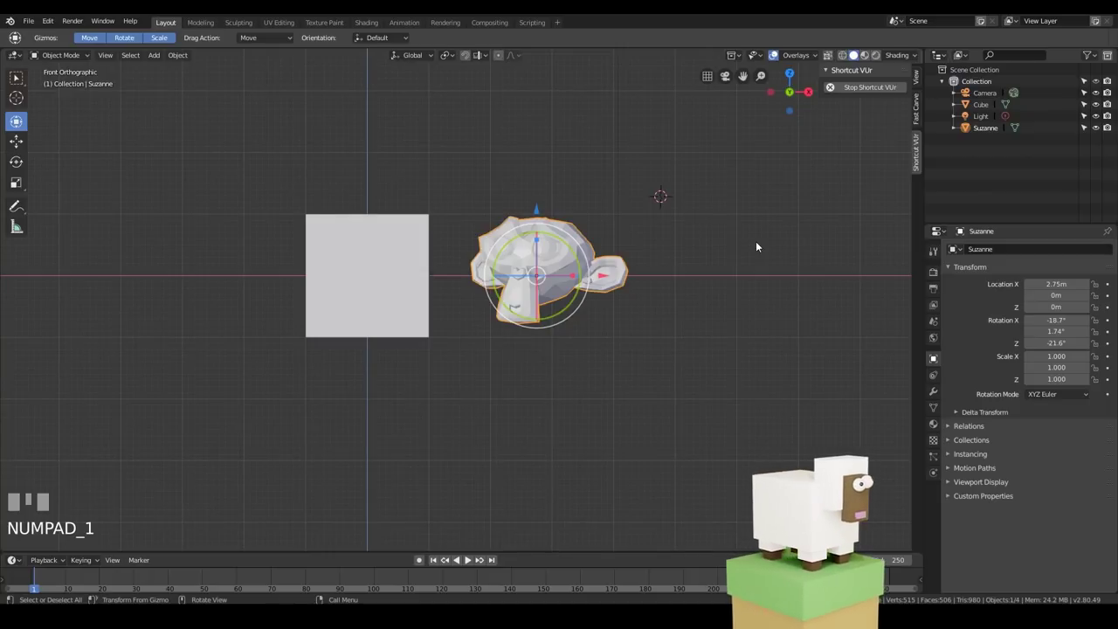
key(KP_3)
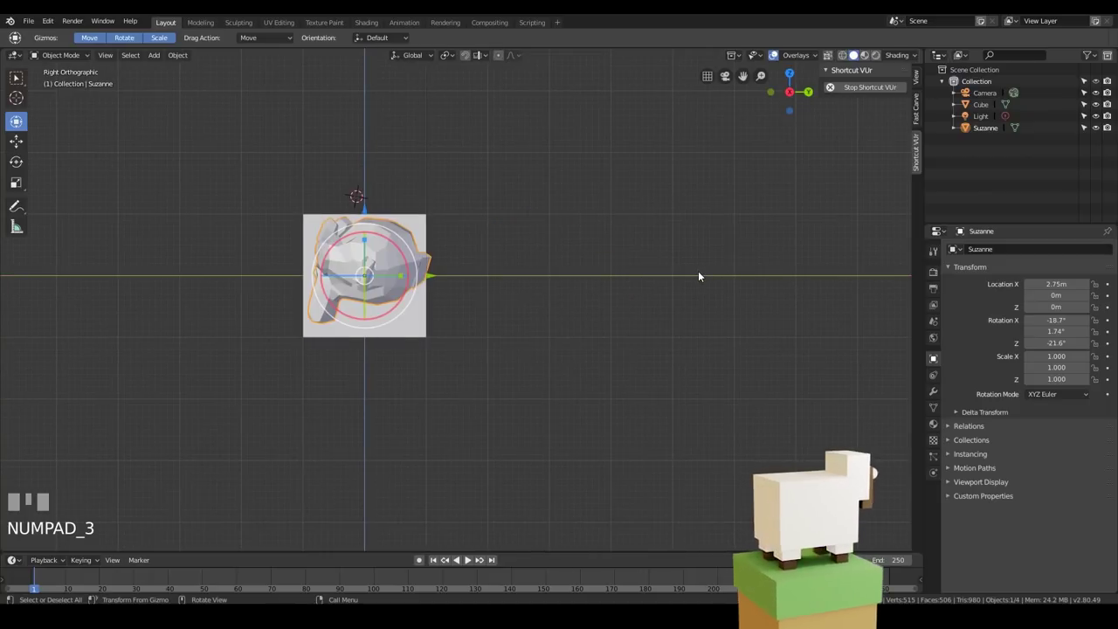
drag(509, 256, 663, 291)
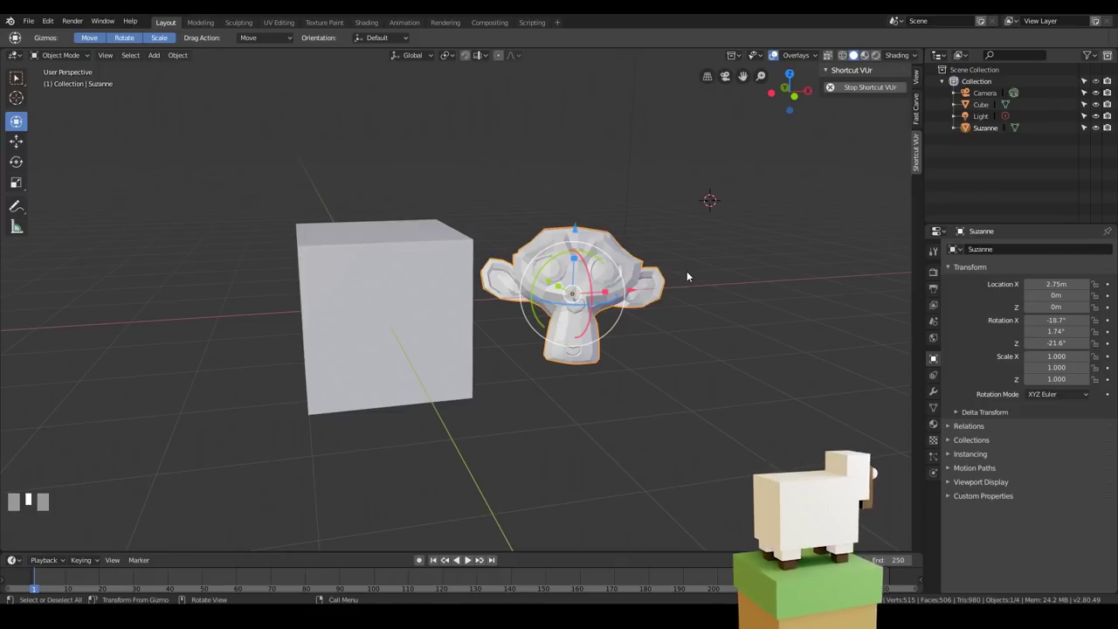
key(KP_5)
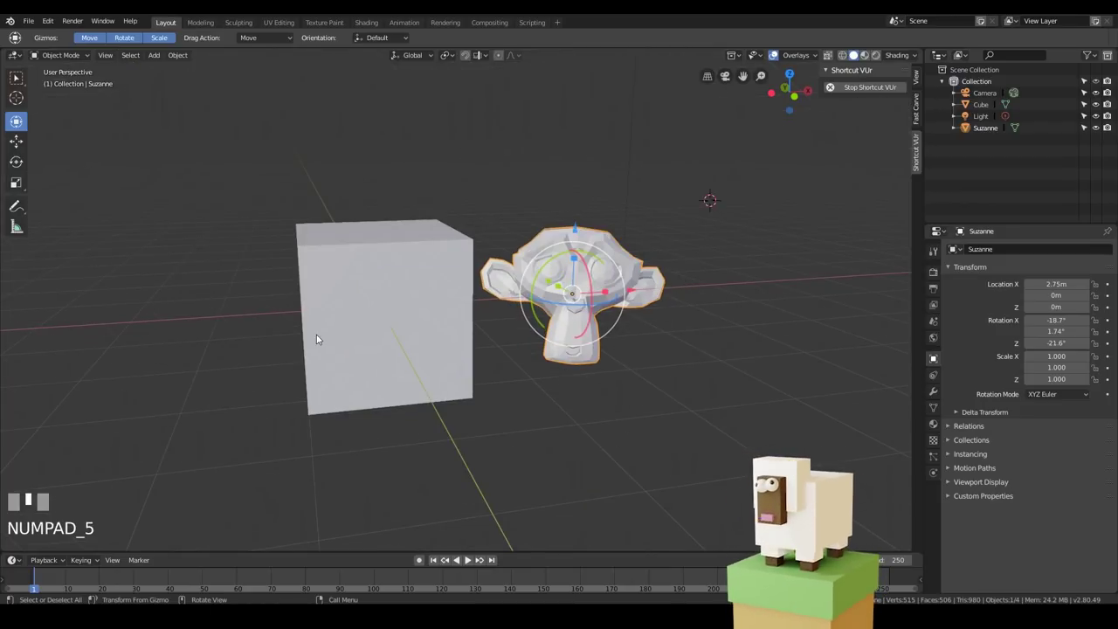
key(KP_5)
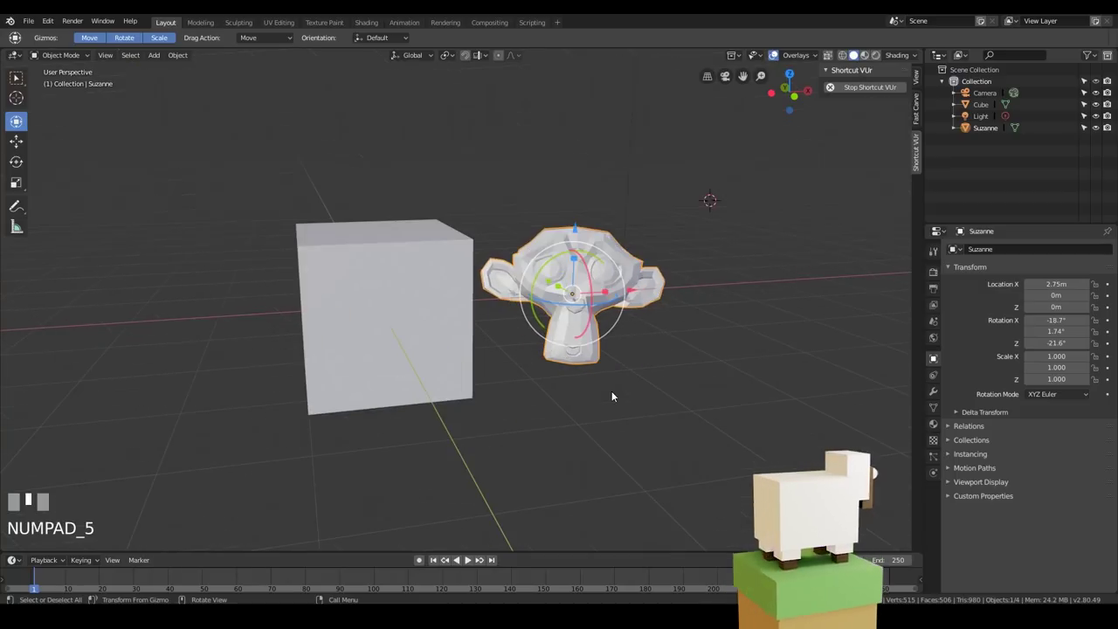
key(KP_7)
key(KP_1)
key(KP_3)
key(KP_1)
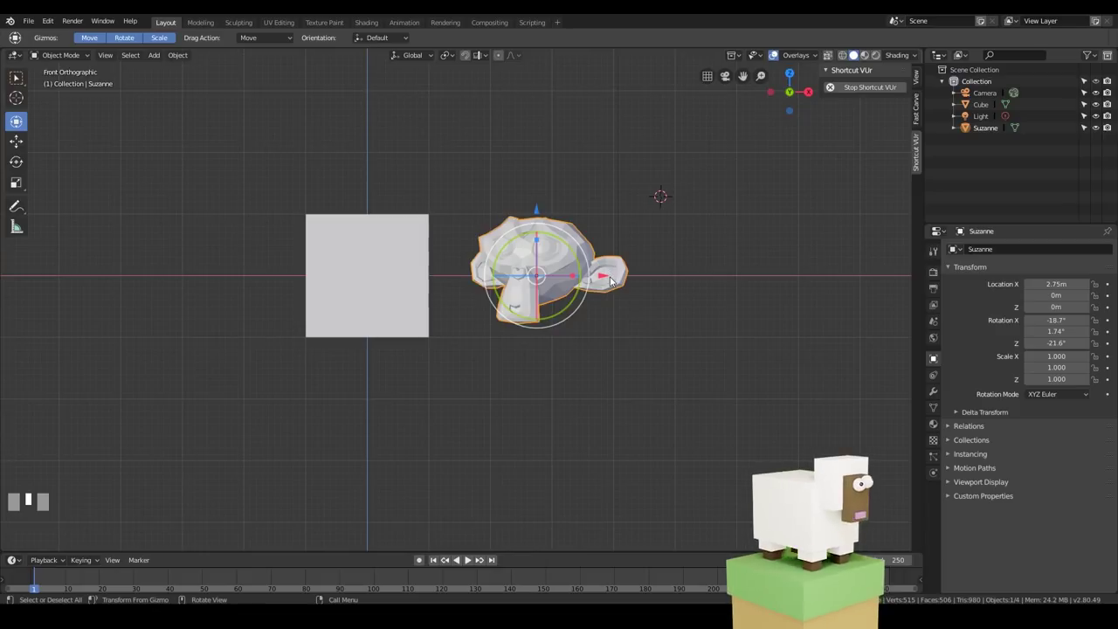
drag(614, 281, 697, 454)
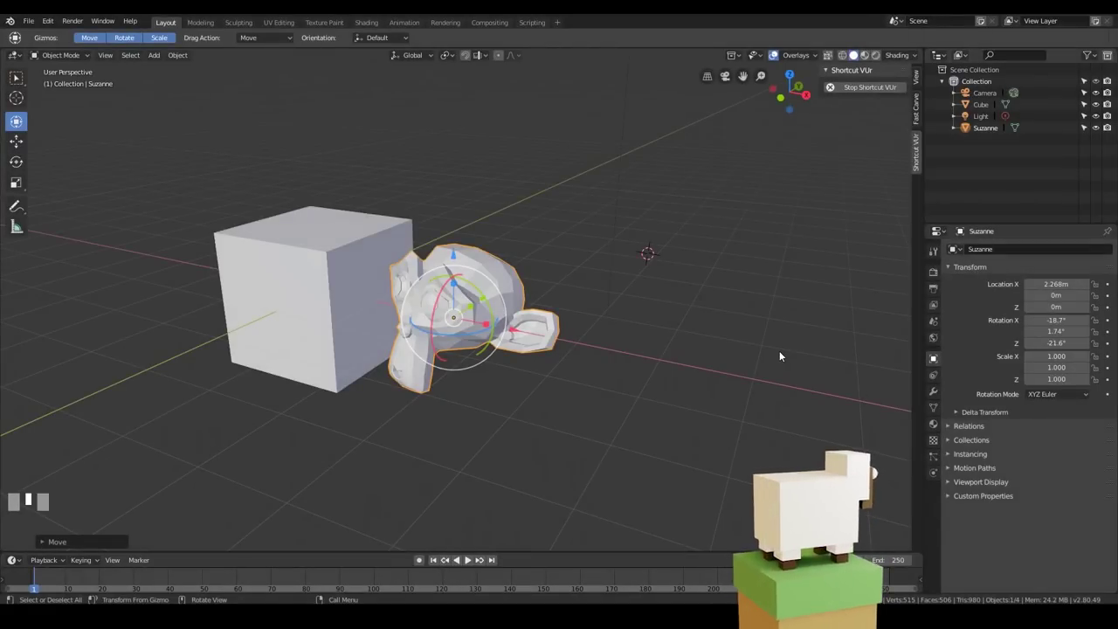
From top view, mark a spot beside the monkey and add a cone there
key(KP_7)
drag(777, 354, 524, 267)
right_click(524, 268)
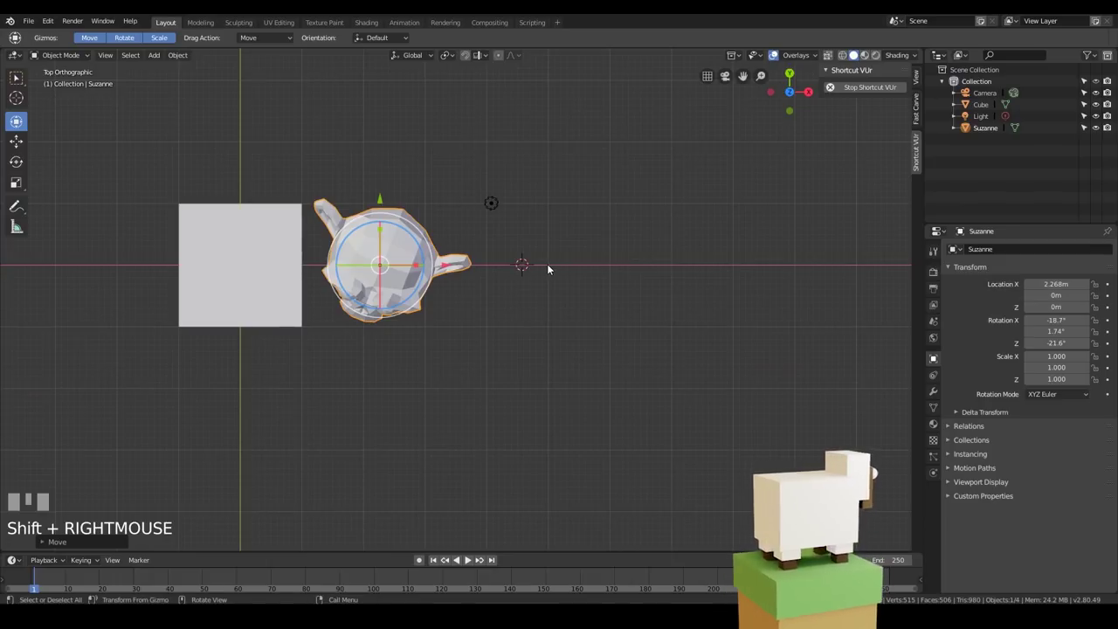
key(shift+a)
drag(156, 60, 653, 269)
key(shift+a)
Add a UV sphere and an icosphere at marked spots to the right of the cone
right_click(653, 269)
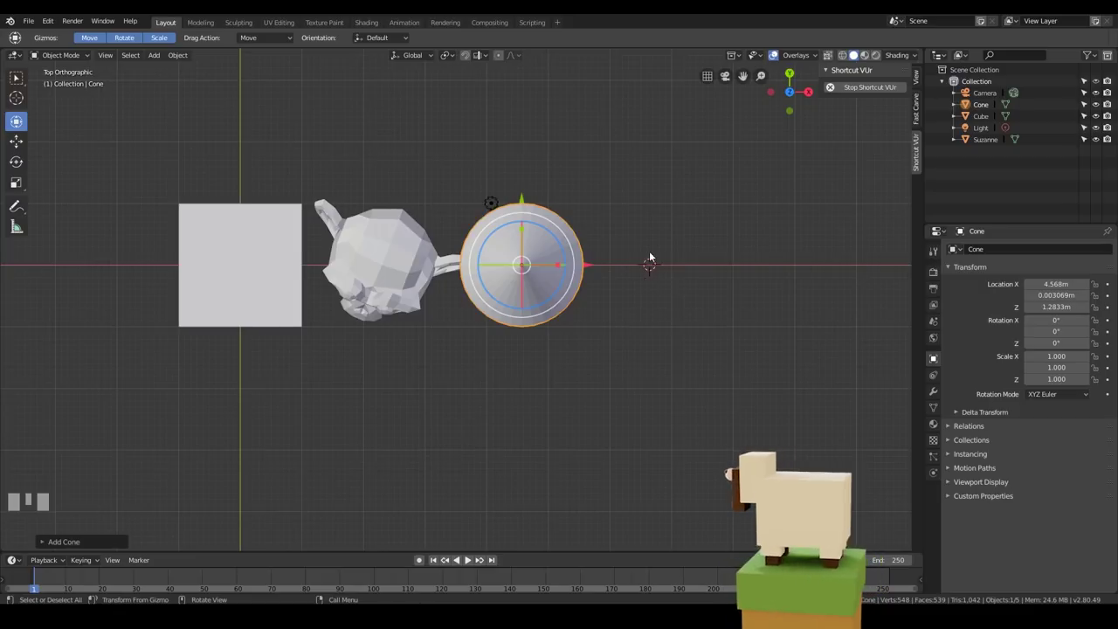
key(shift+a)
right_click(776, 270)
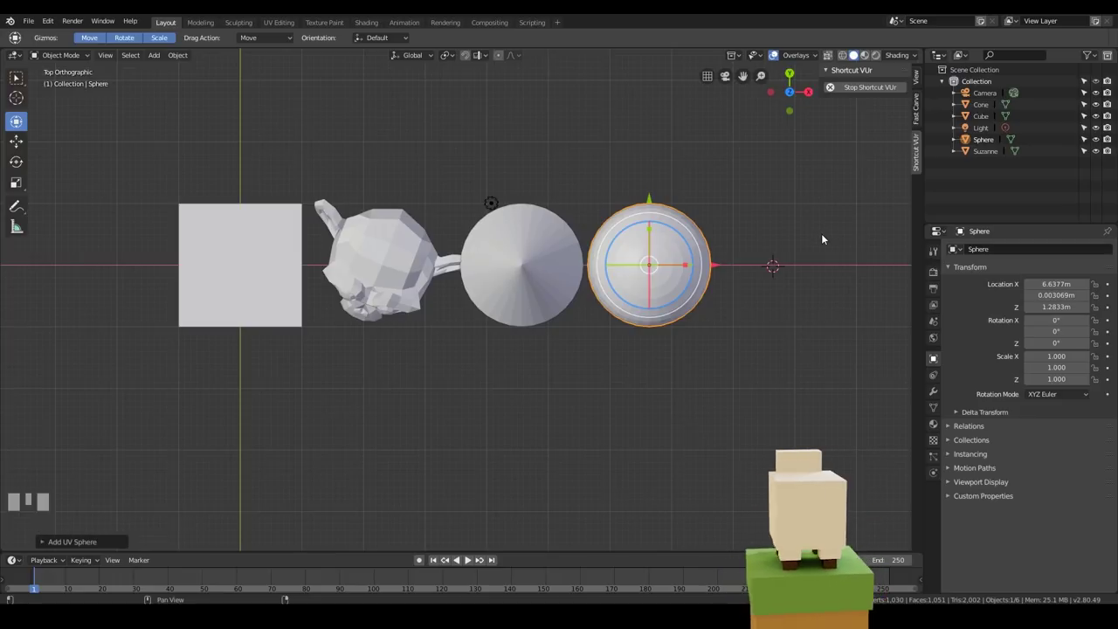
key(shift+a)
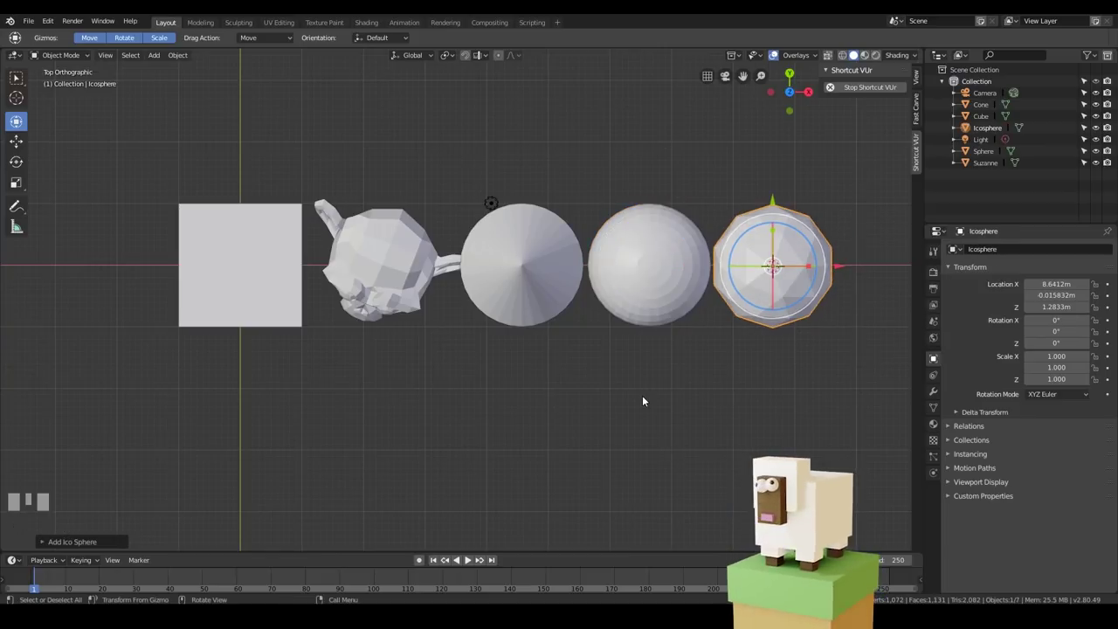
In front view, move the cone, sphere and icosphere down onto the ground line
key(KP_1)
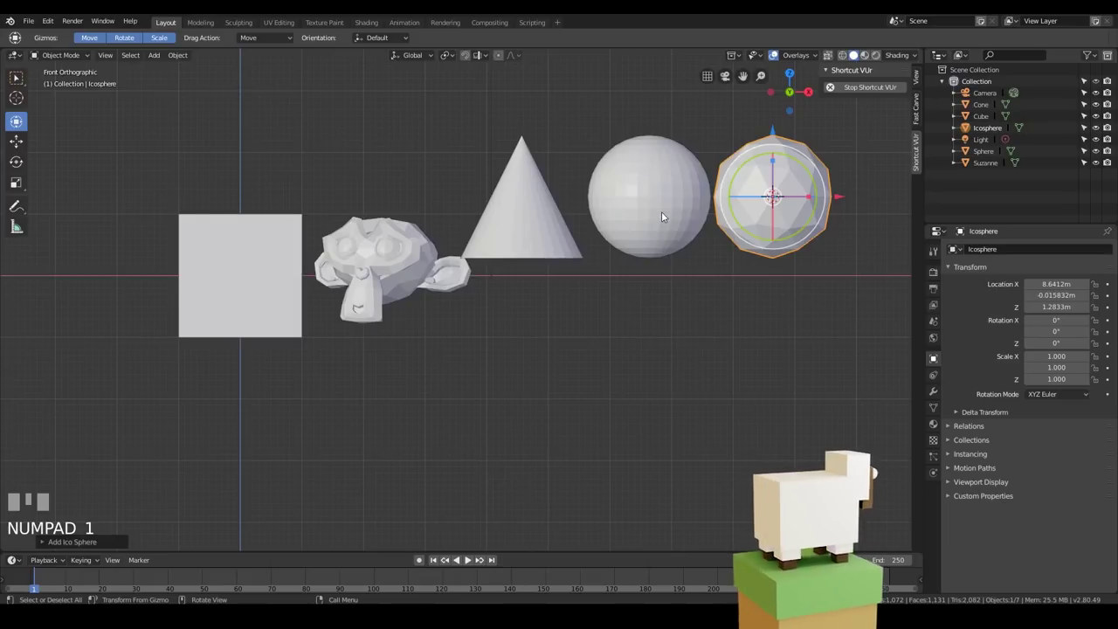
click(666, 211)
click(543, 209)
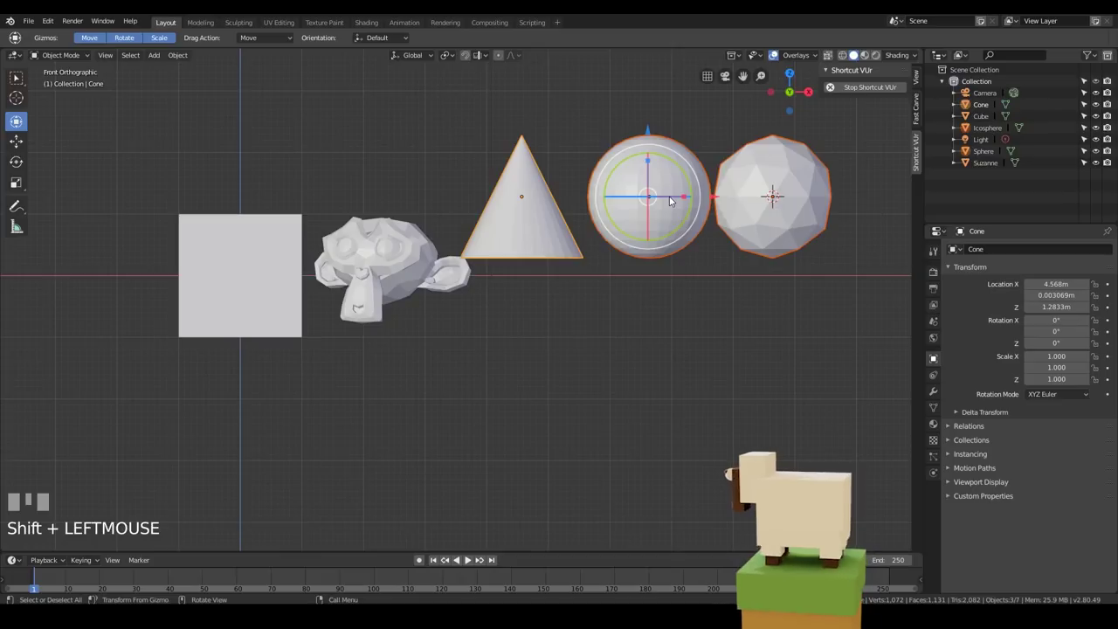
key(g)
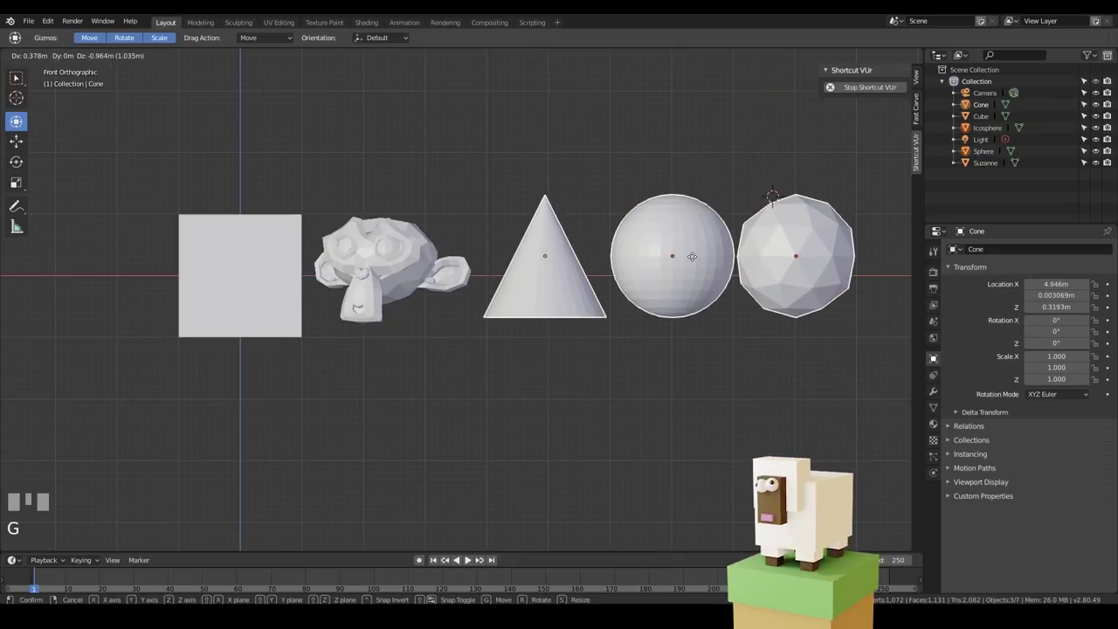
click(701, 274)
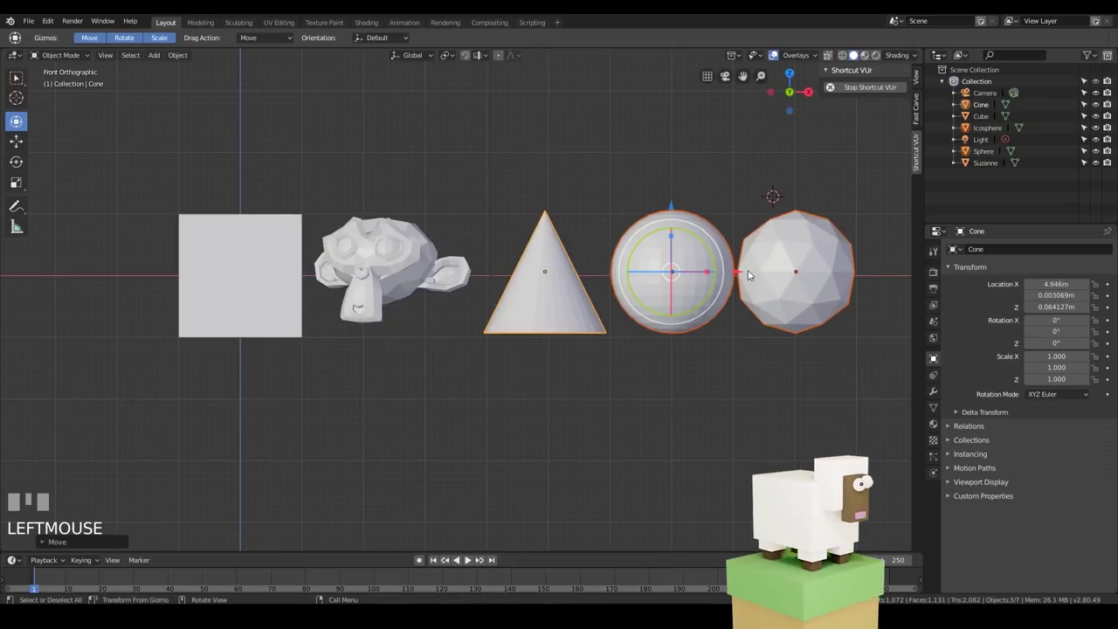
Try another move on the shapes, undo it, and deselect everything
click(748, 274)
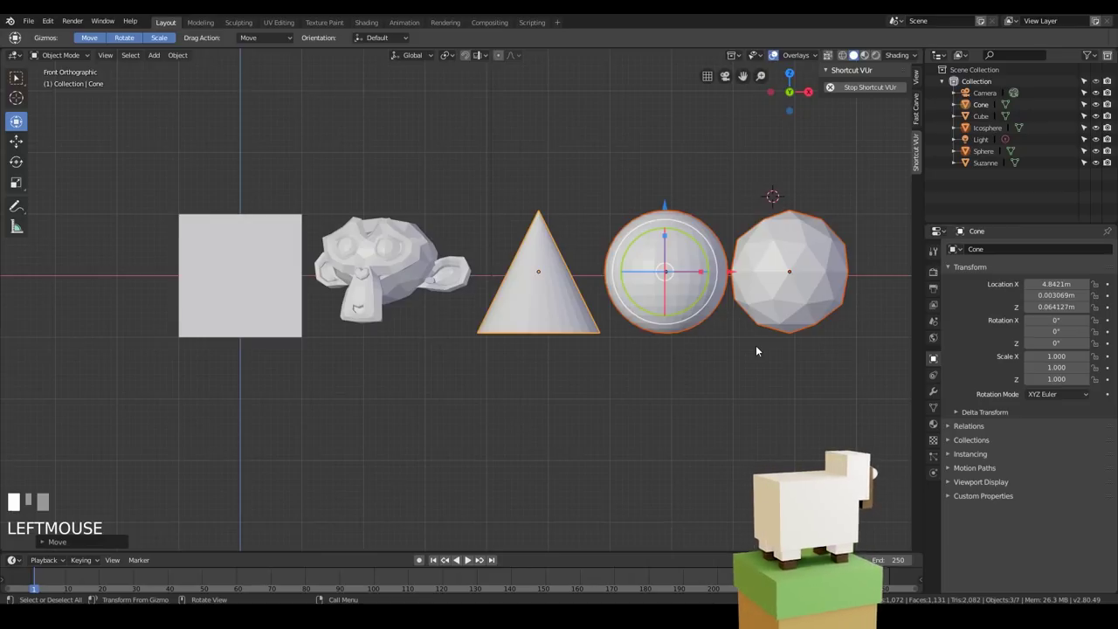
scroll(down, 3)
drag(685, 351, 796, 339)
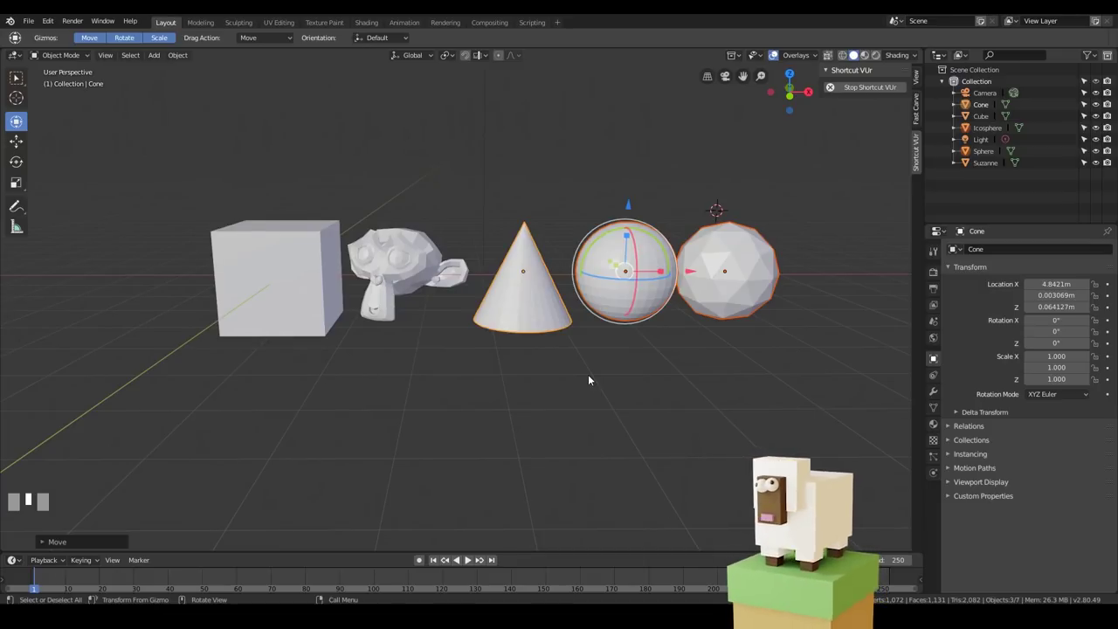
key(ctrl+z)
click(377, 124)
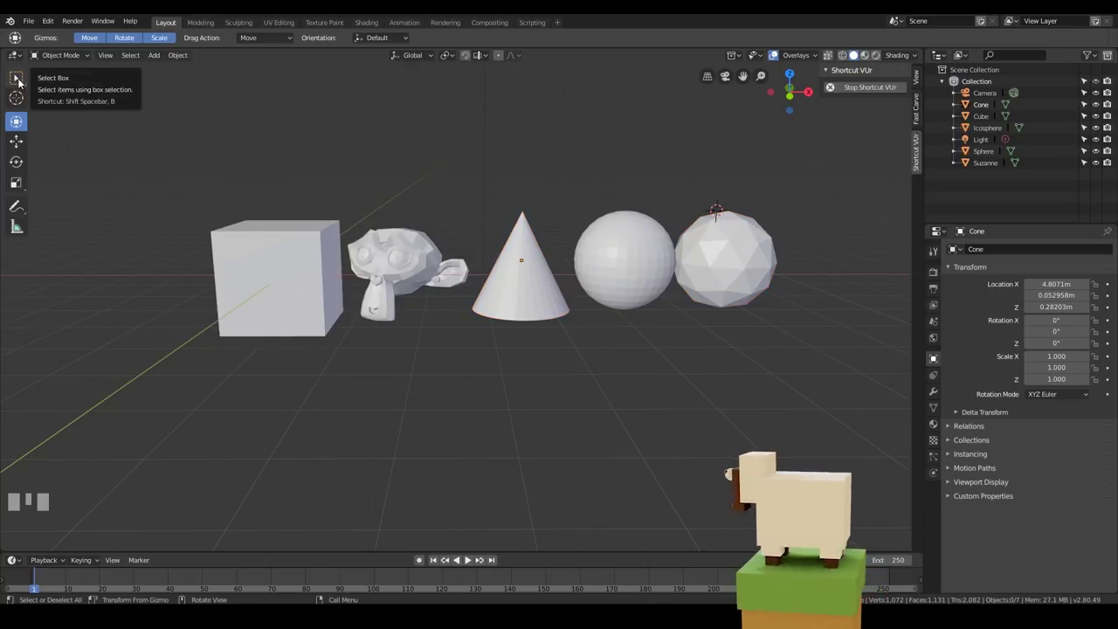
Delete the monkey, cone, both spheres and light, then frame the remaining cube
key(b)
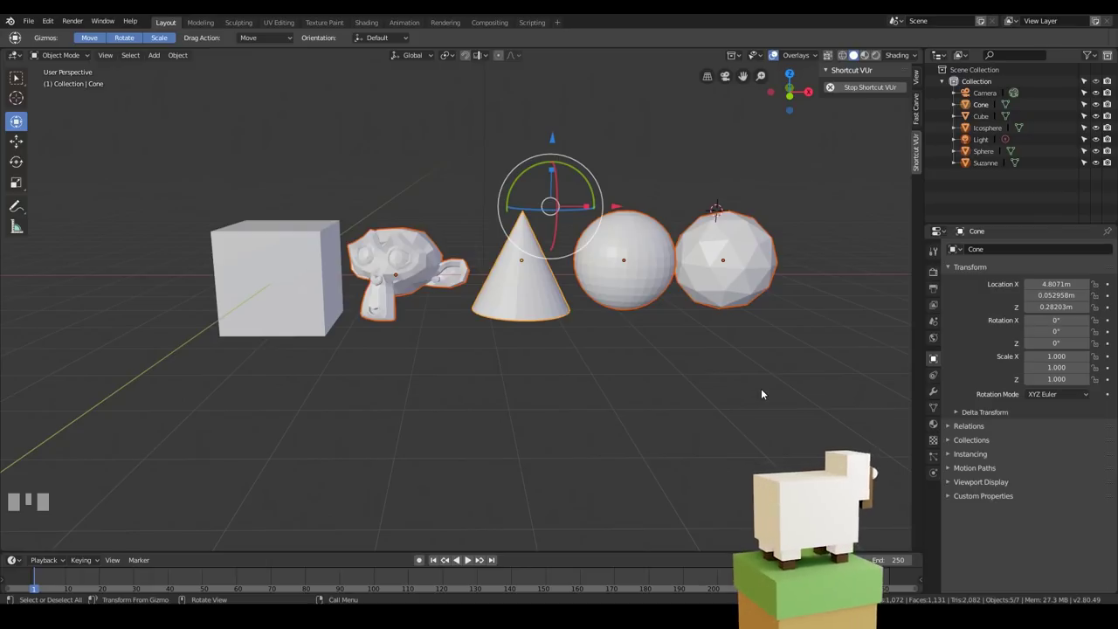
key(Delete)
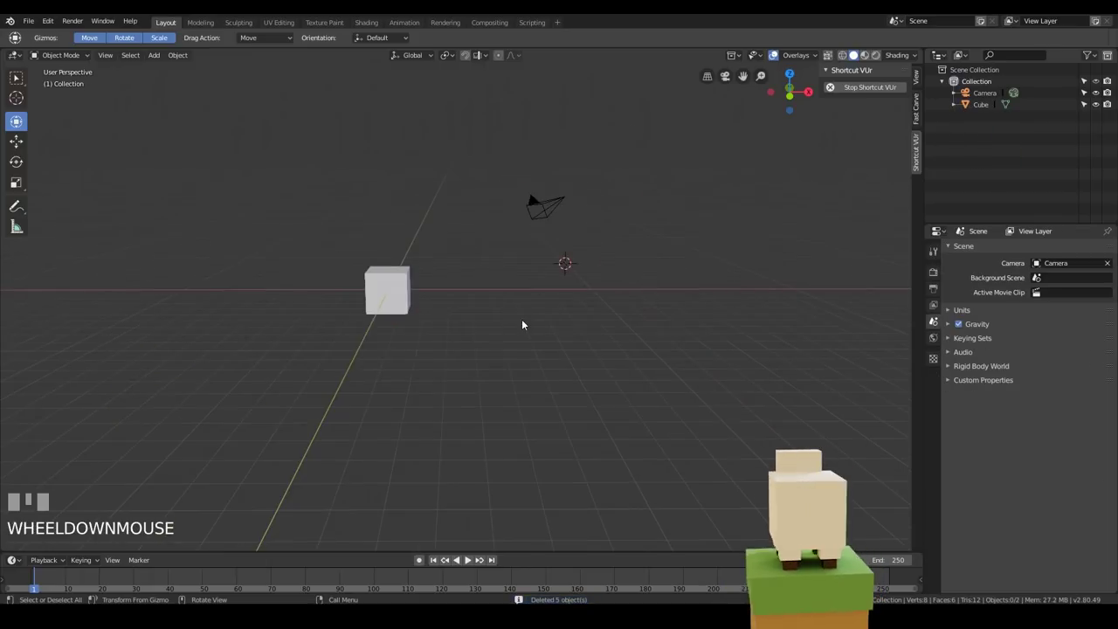
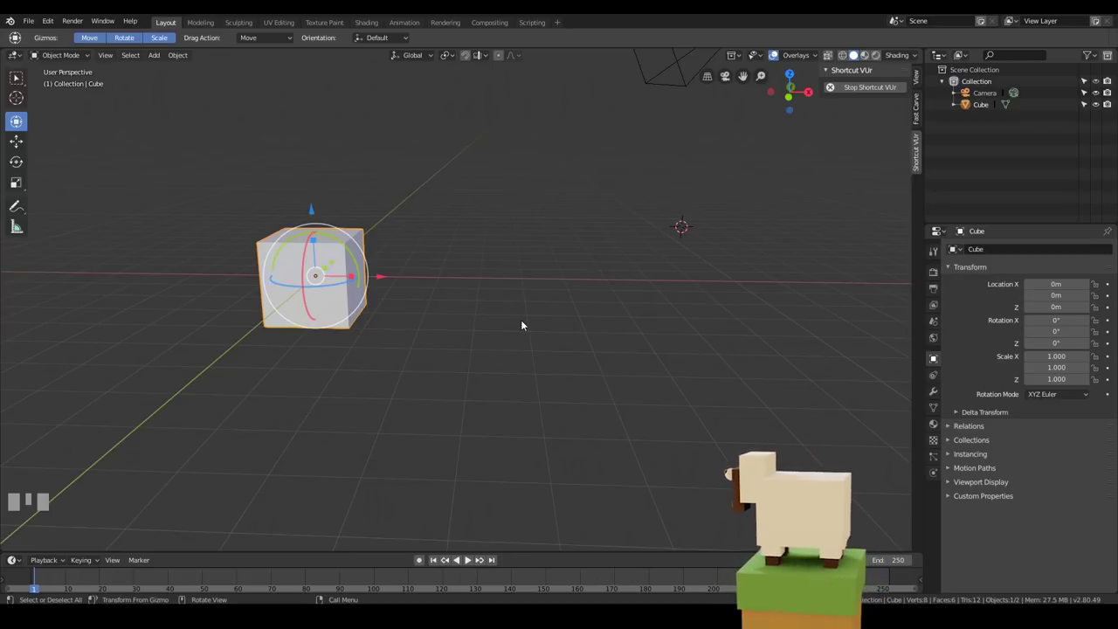
key(KP_Decimal)
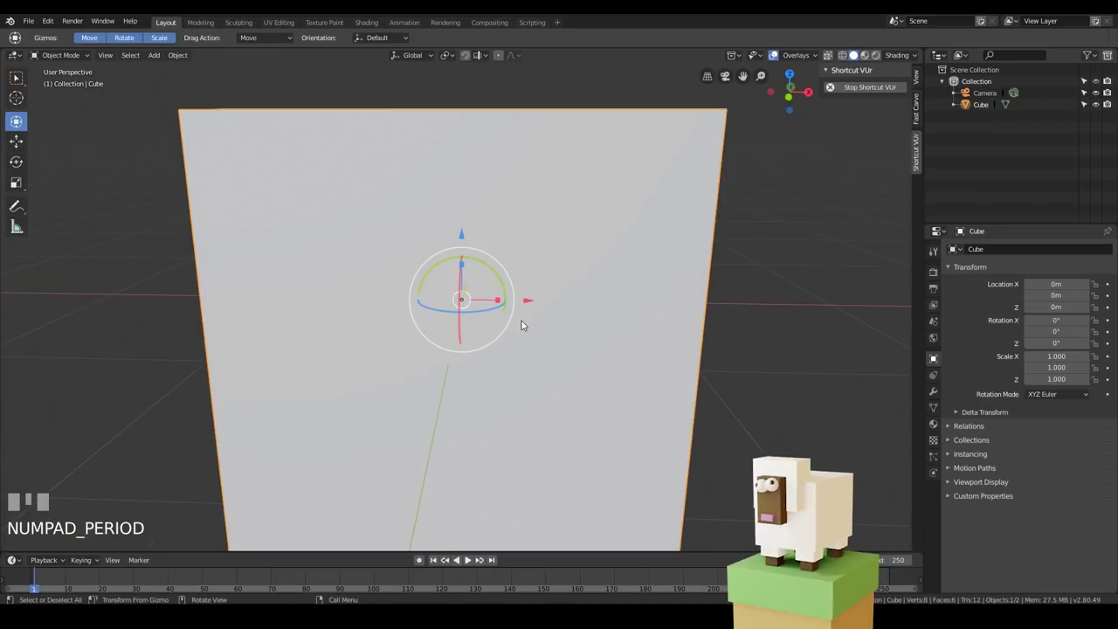
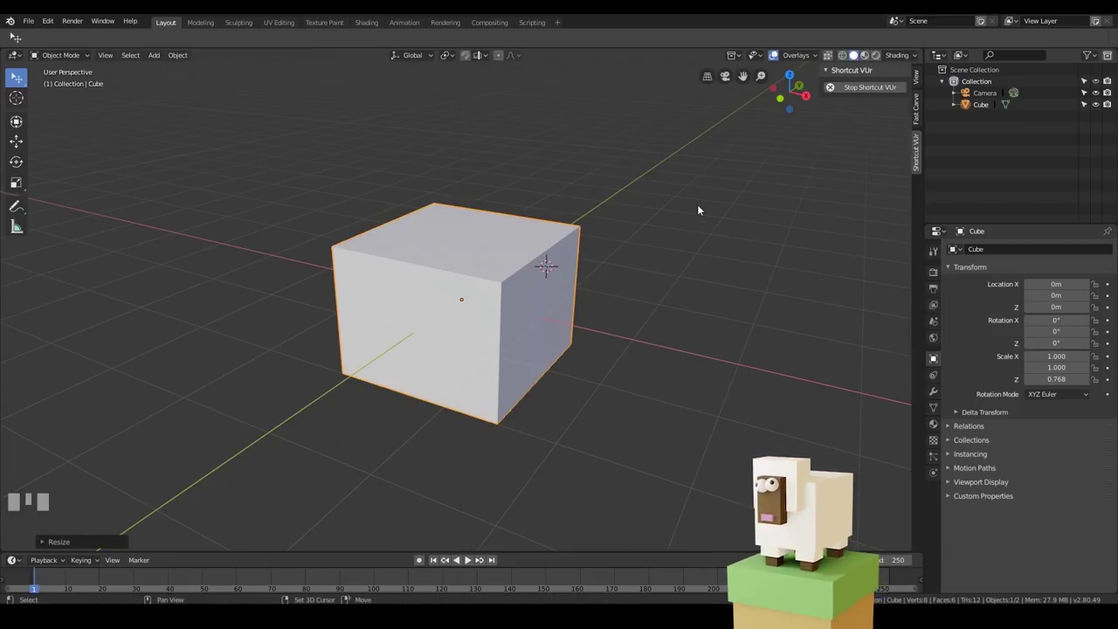
Duplicate the body cube as Cube.001 for the sheep's head
drag(621, 252, 552, 280)
drag(550, 270, 645, 284)
key(shift+a)
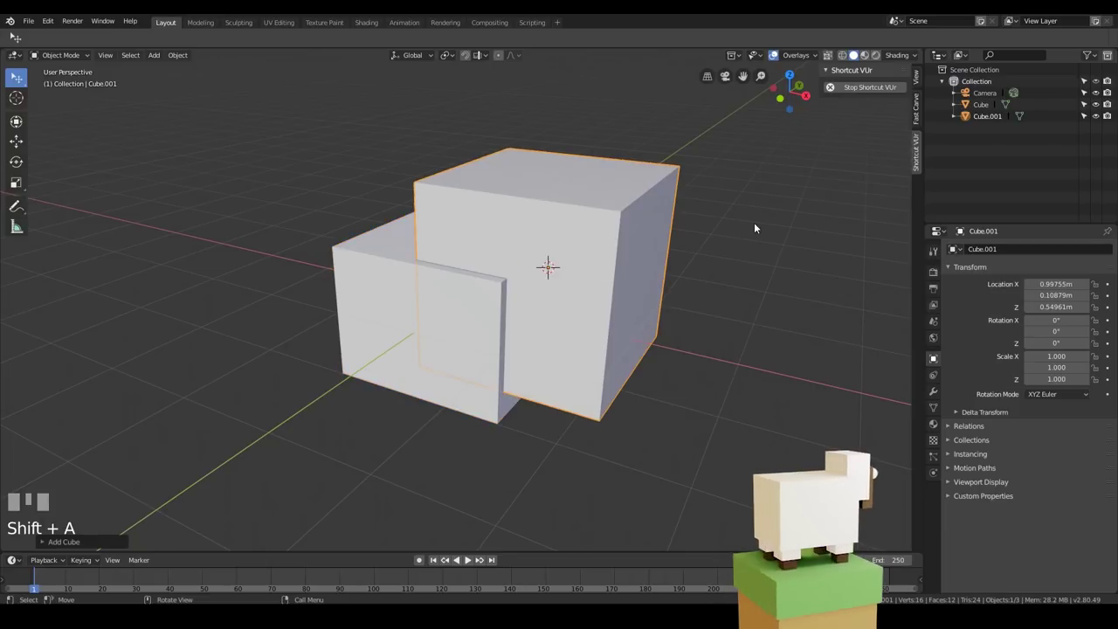
After several cancelled attempts, scale the head cube uniformly to about 0.541
key(s)
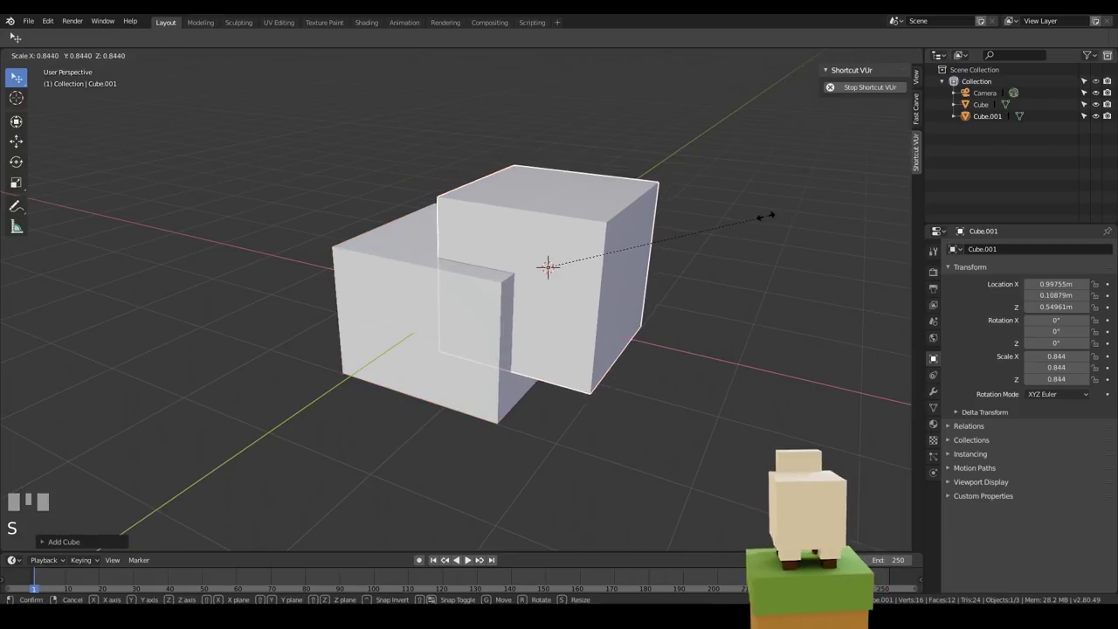
click(630, 258)
key(ctrl+z)
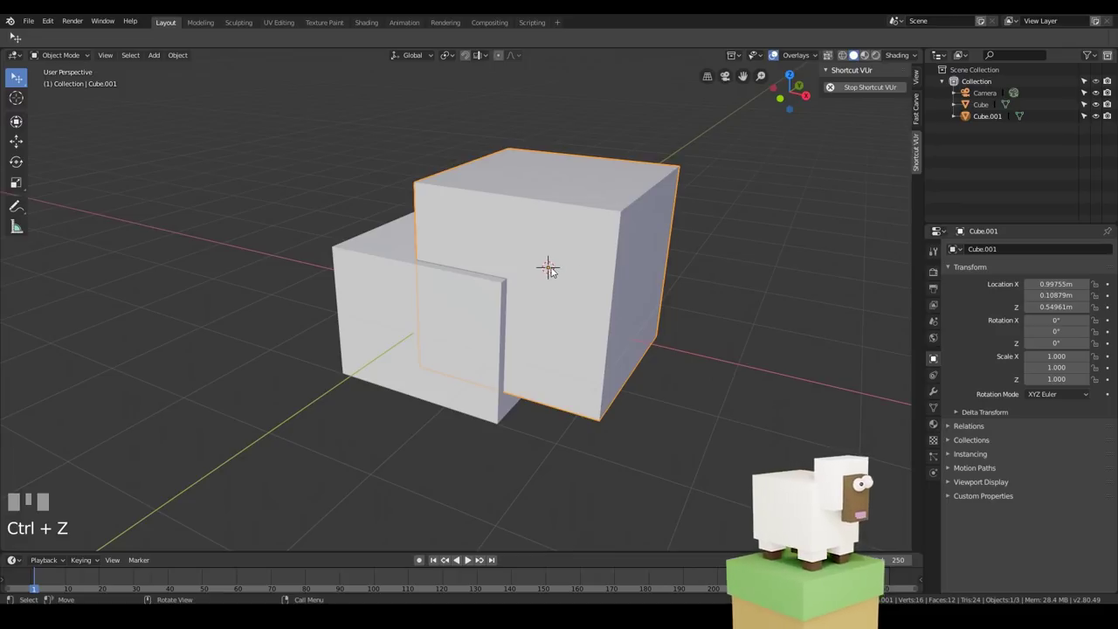
key(s)
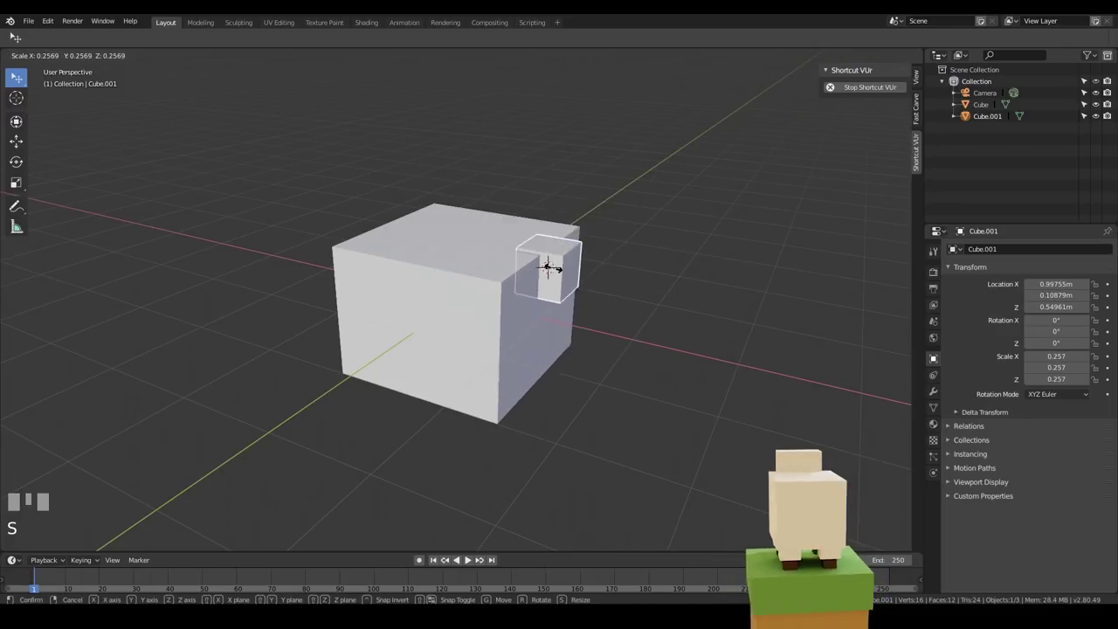
right_click(565, 272)
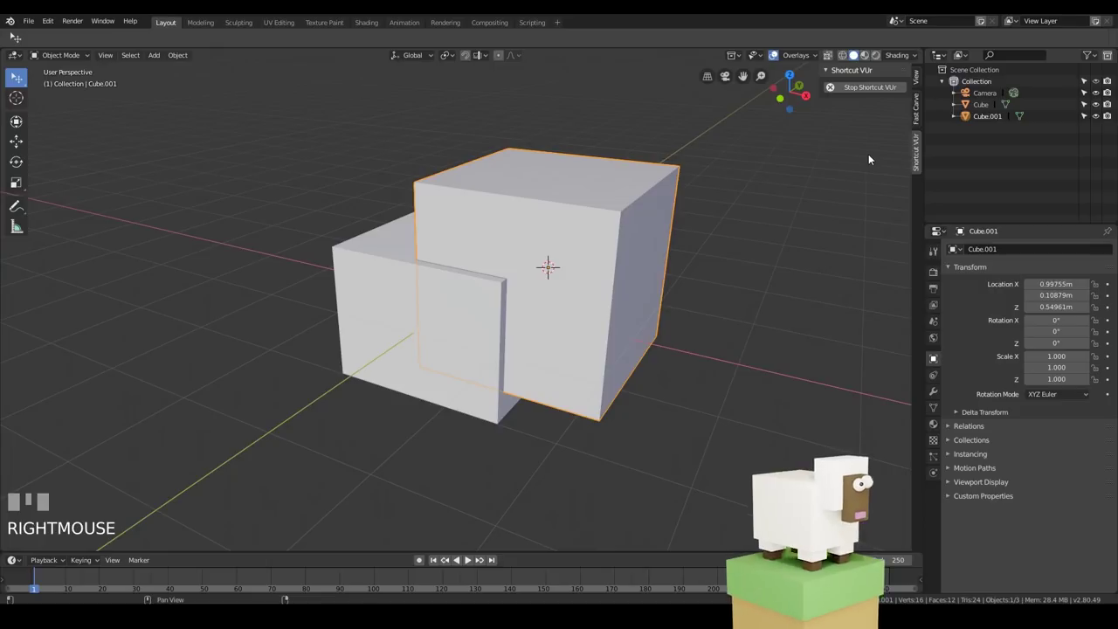
key(s)
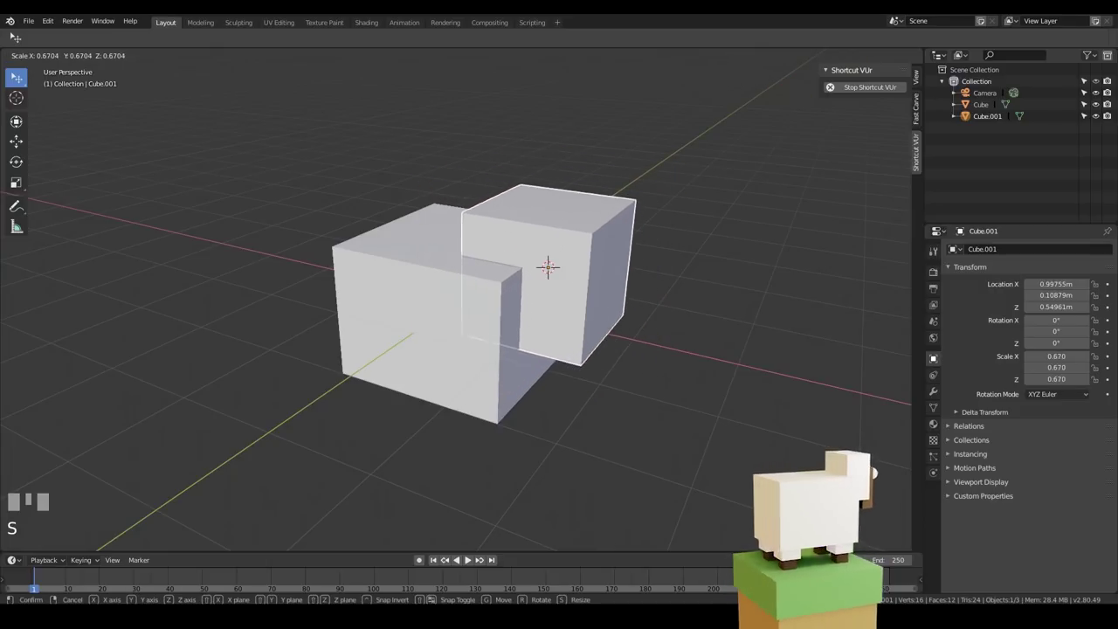
right_click(783, 196)
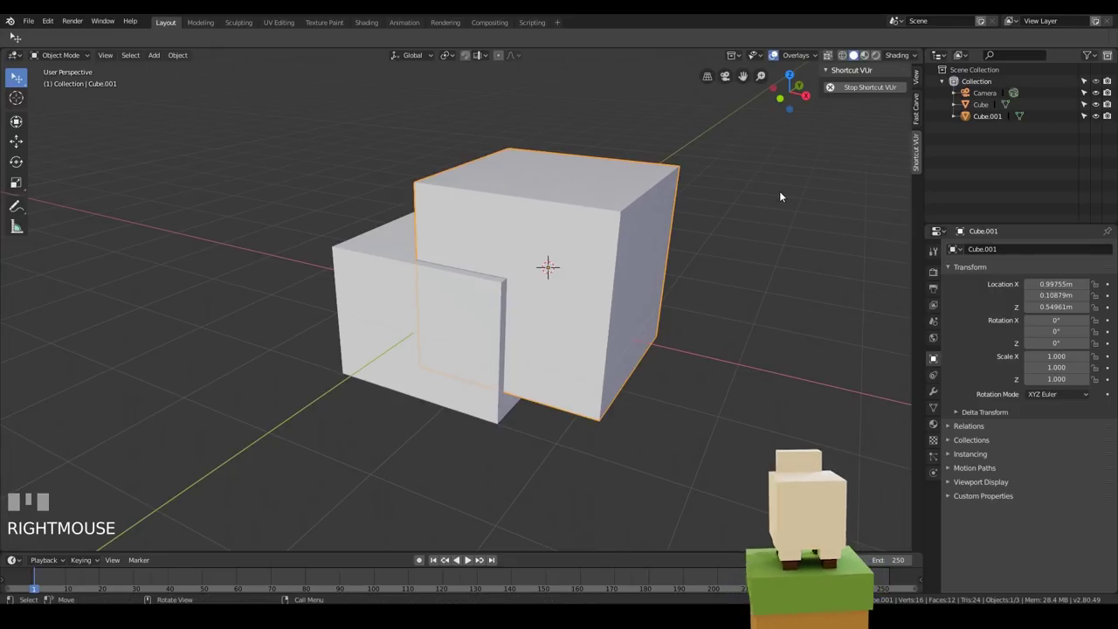
key(s)
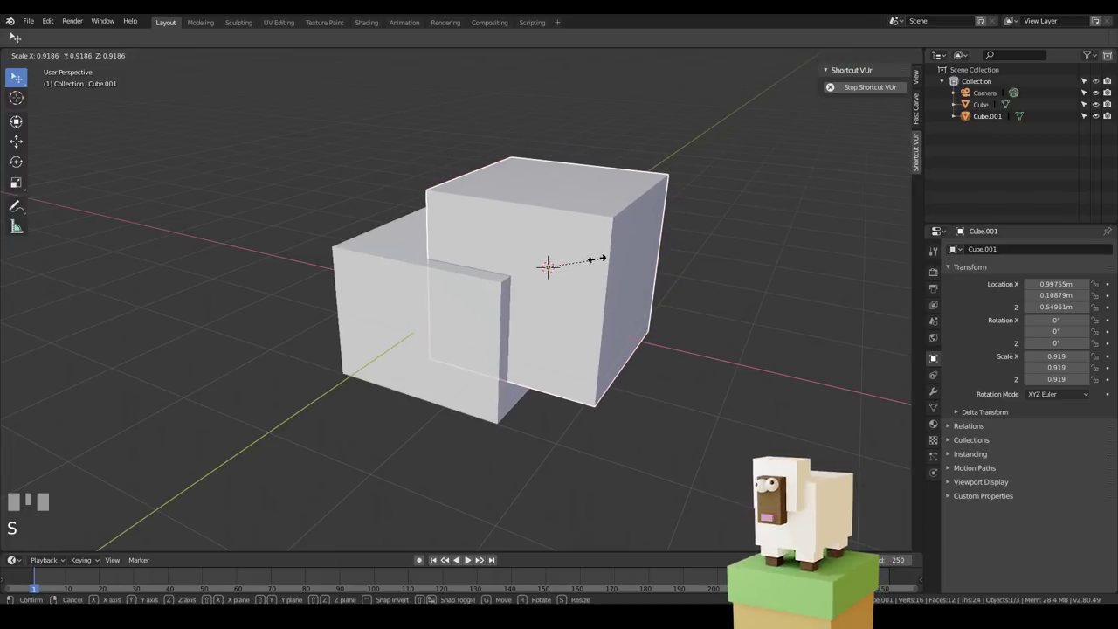
click(823, 194)
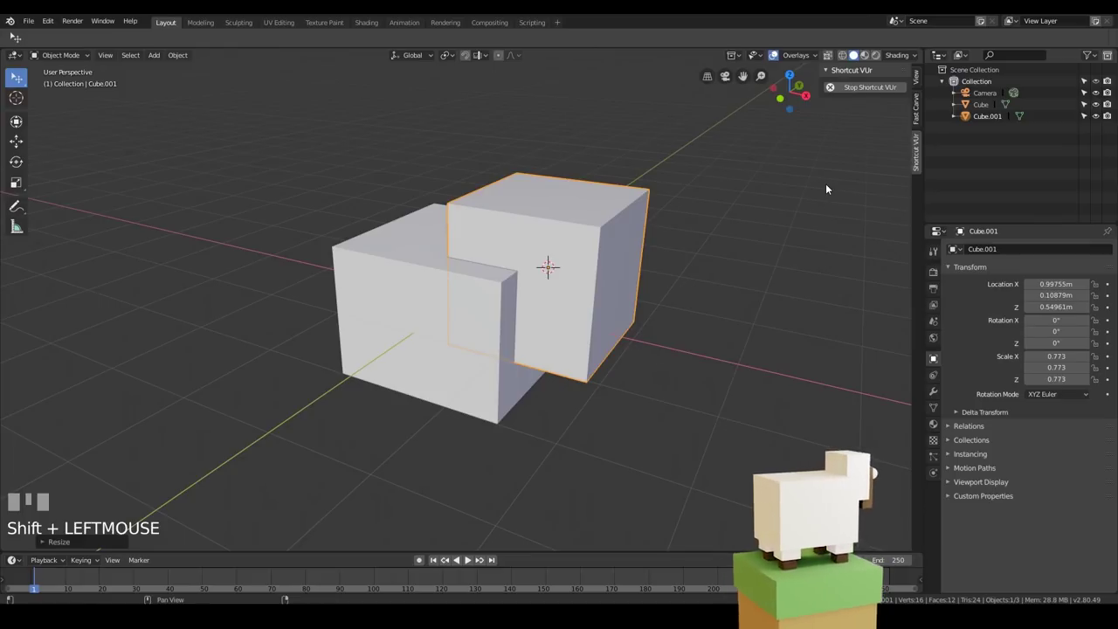
key(s)
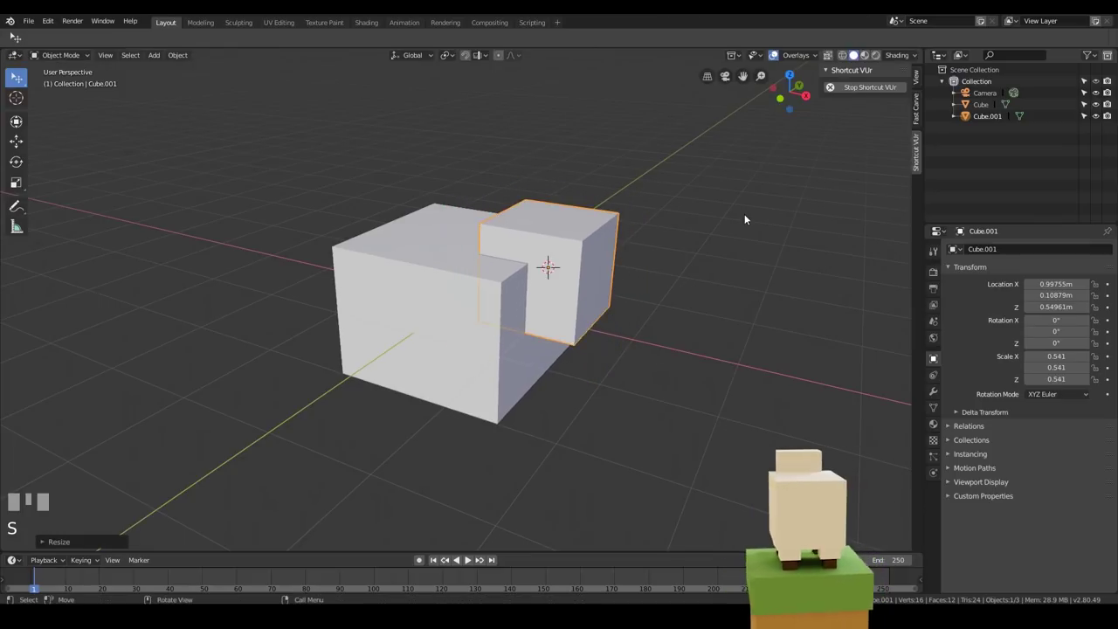
Raise the head to 0.72 m, thin it to 0.307 along X, and centre it along Y from top view
key(KP_1)
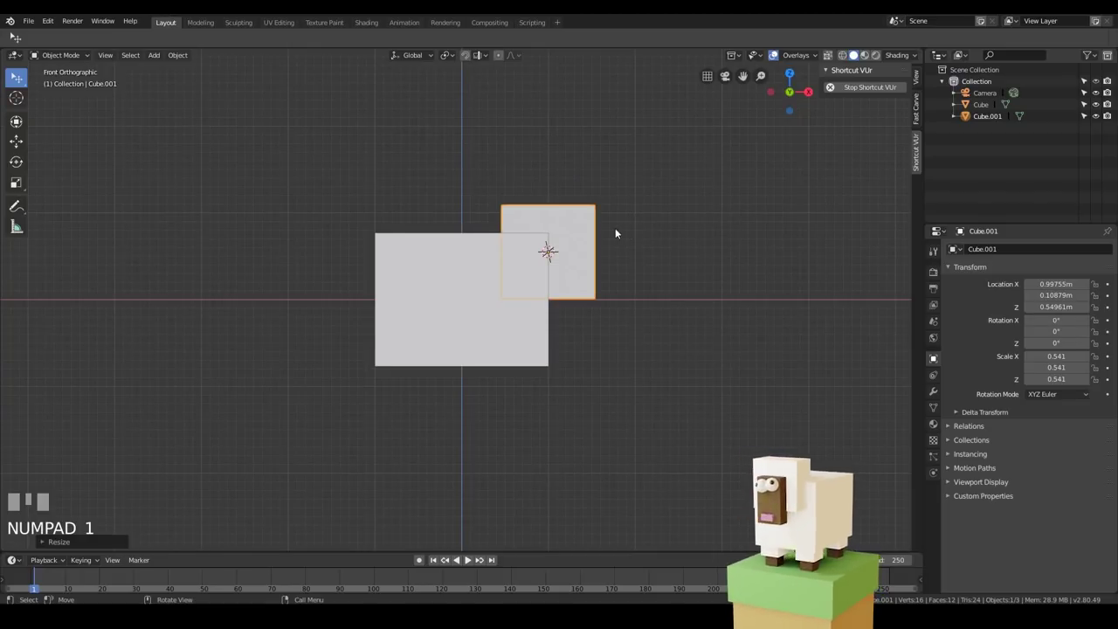
key(g)
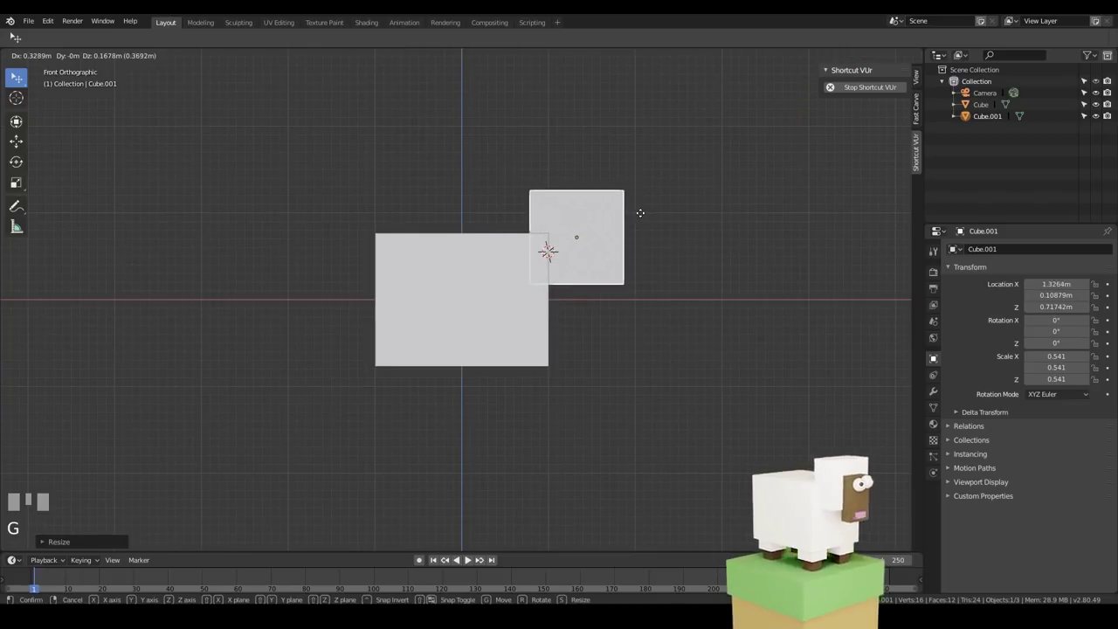
click(643, 216)
key(s)
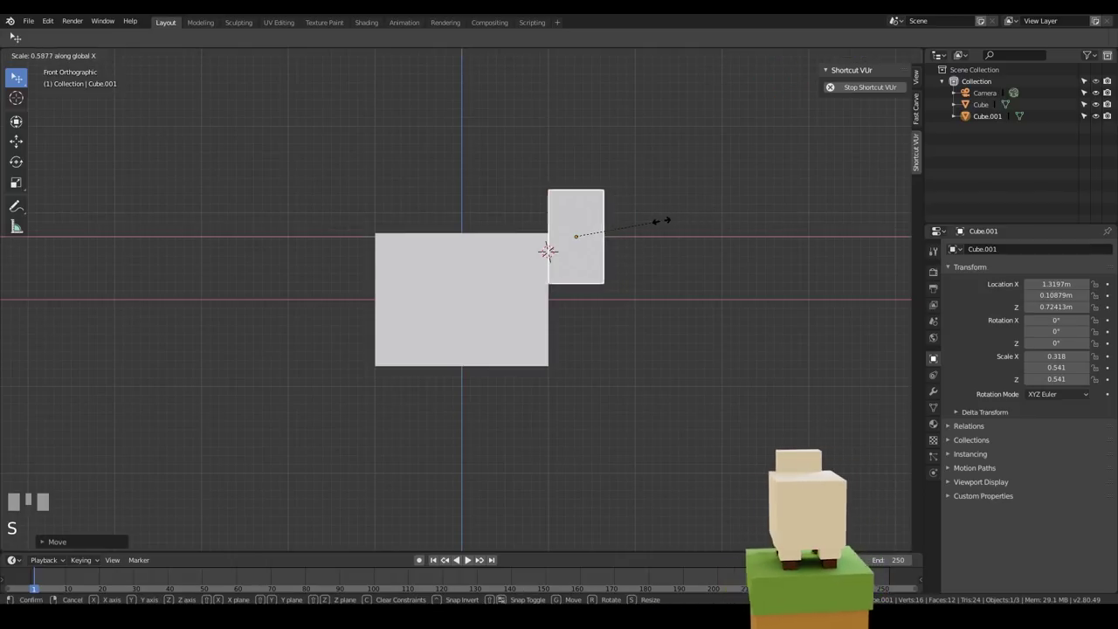
click(662, 223)
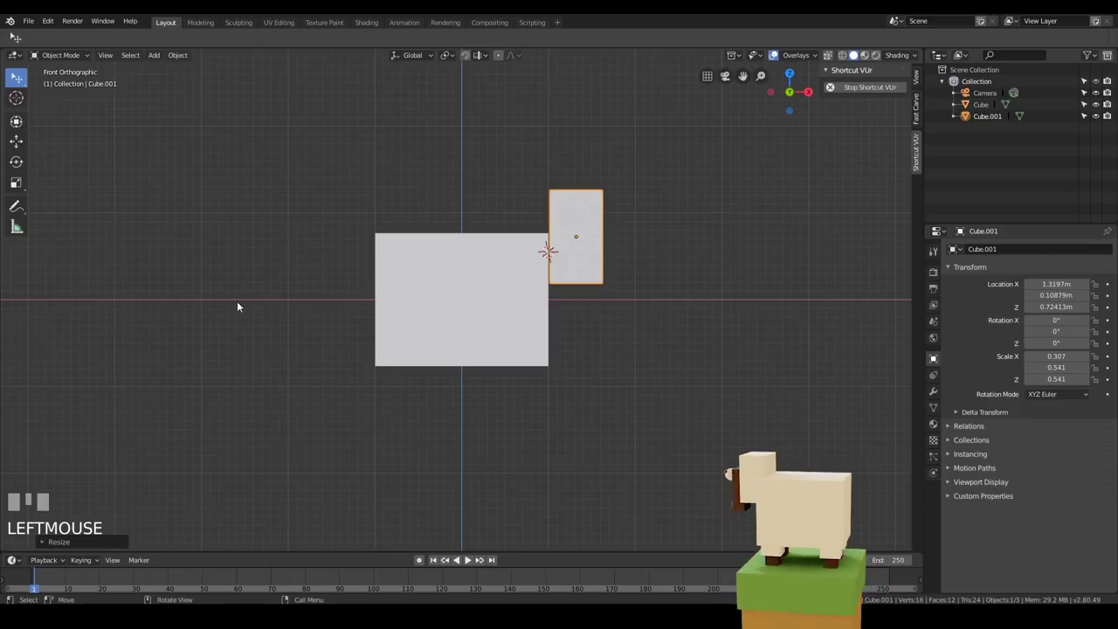
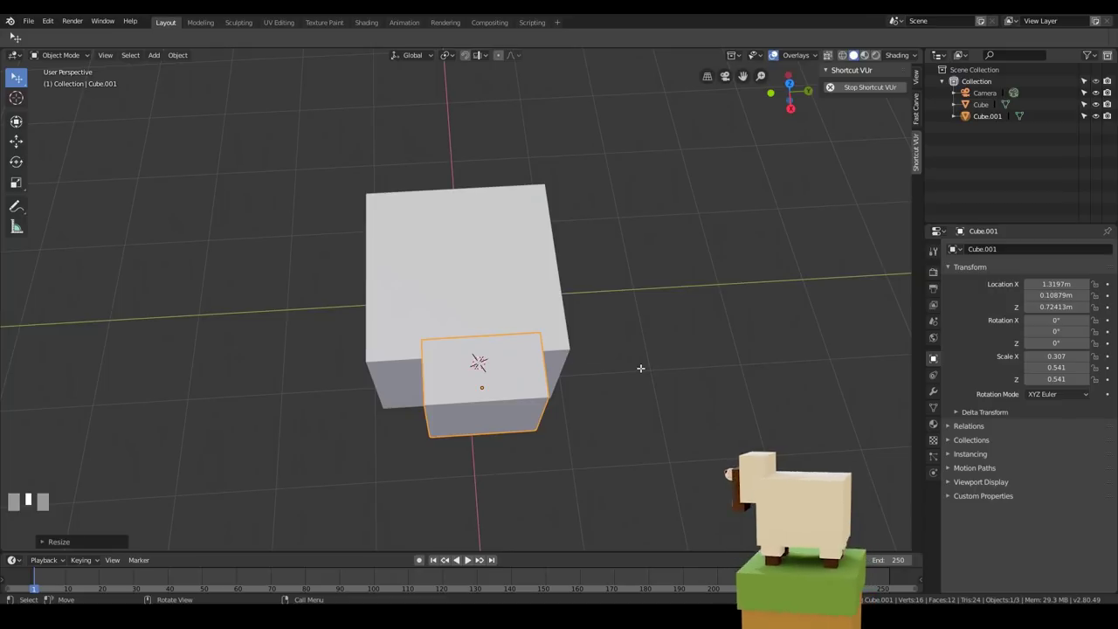
key(KP_7)
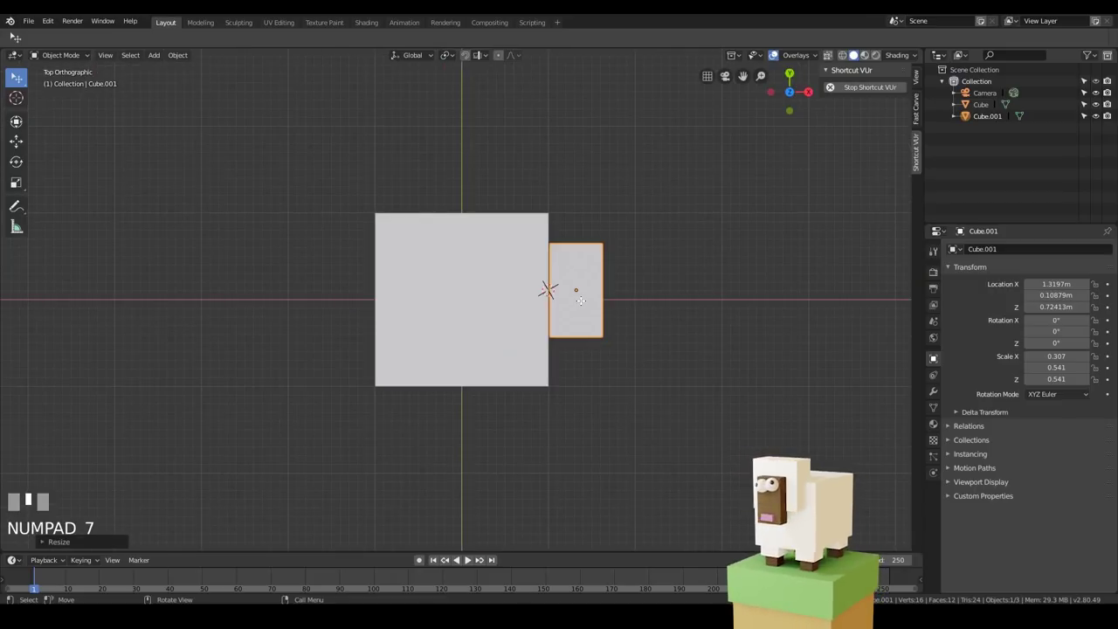
key(g)
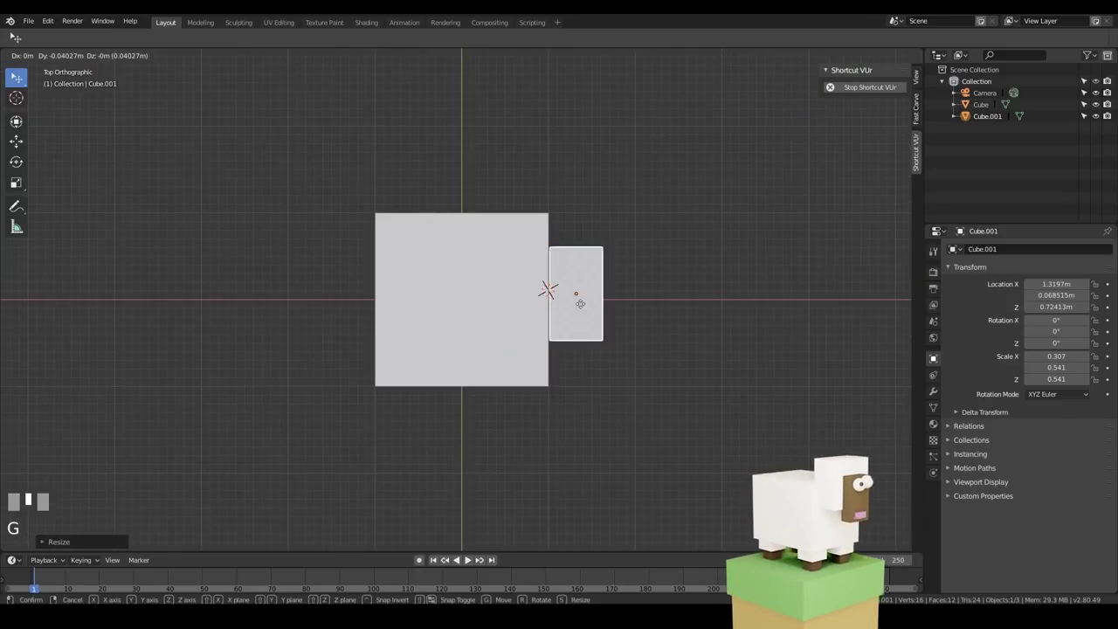
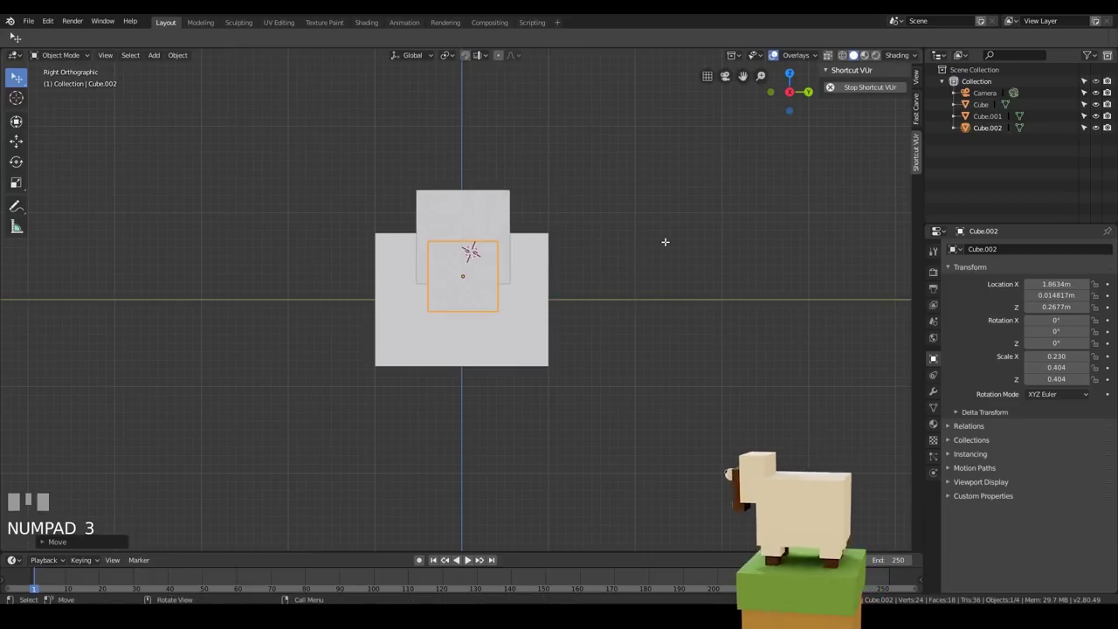
Narrow the snout side to side and adjust its height on the front of the head
key(s)
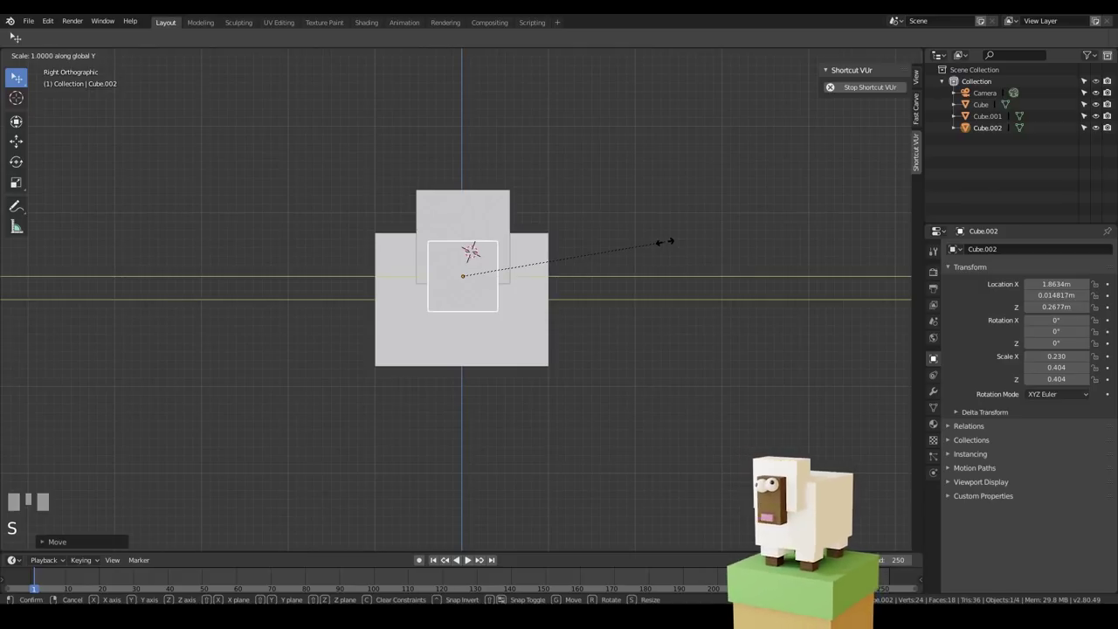
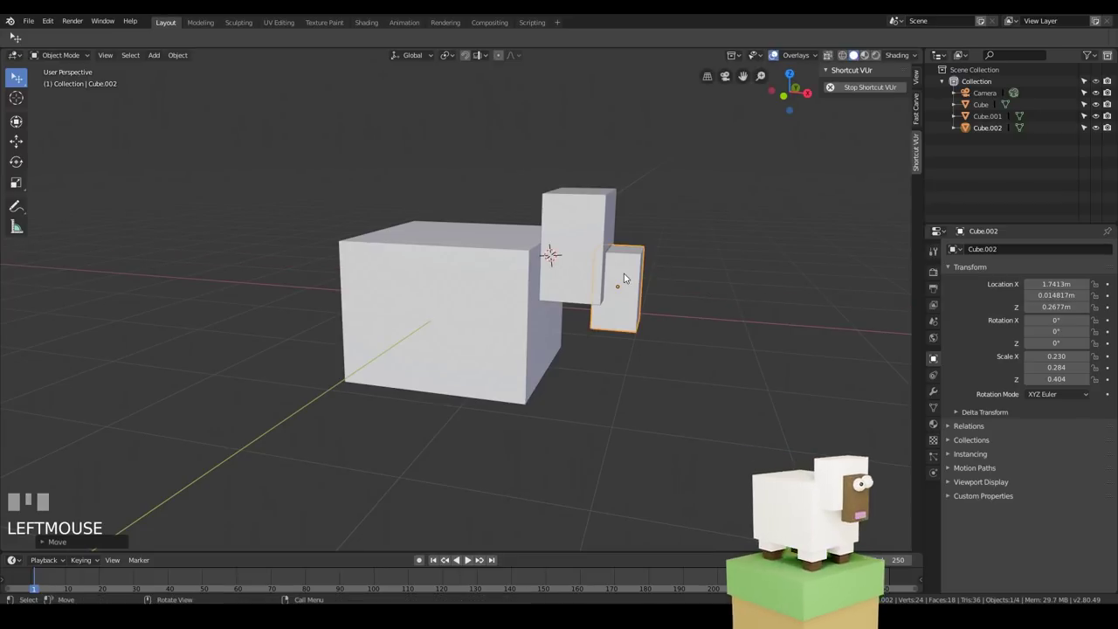
key(g)
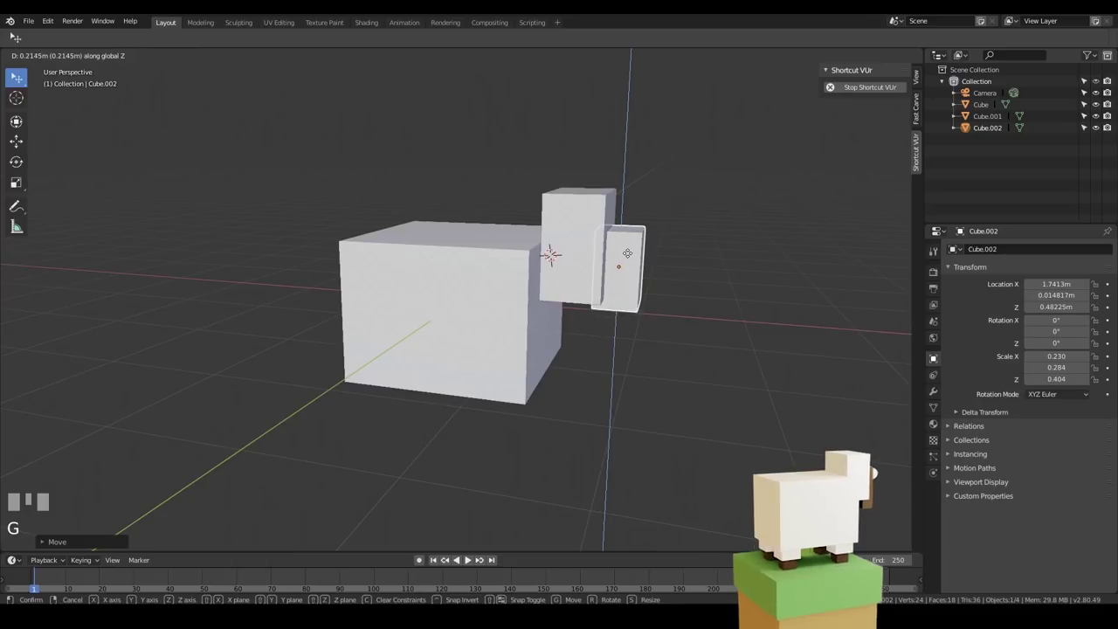
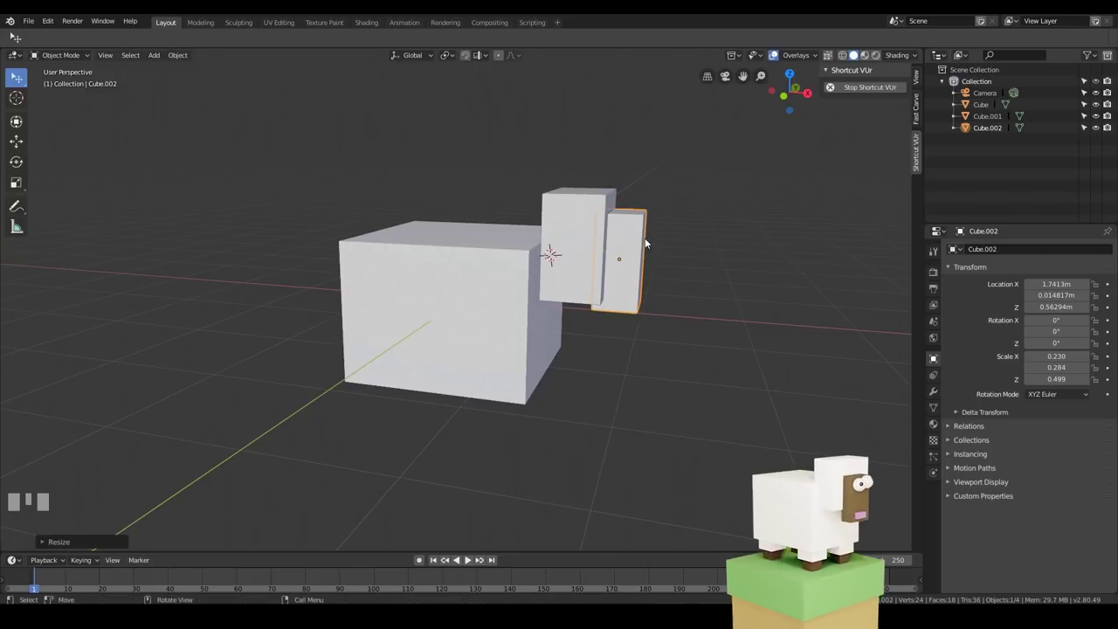
key(g)
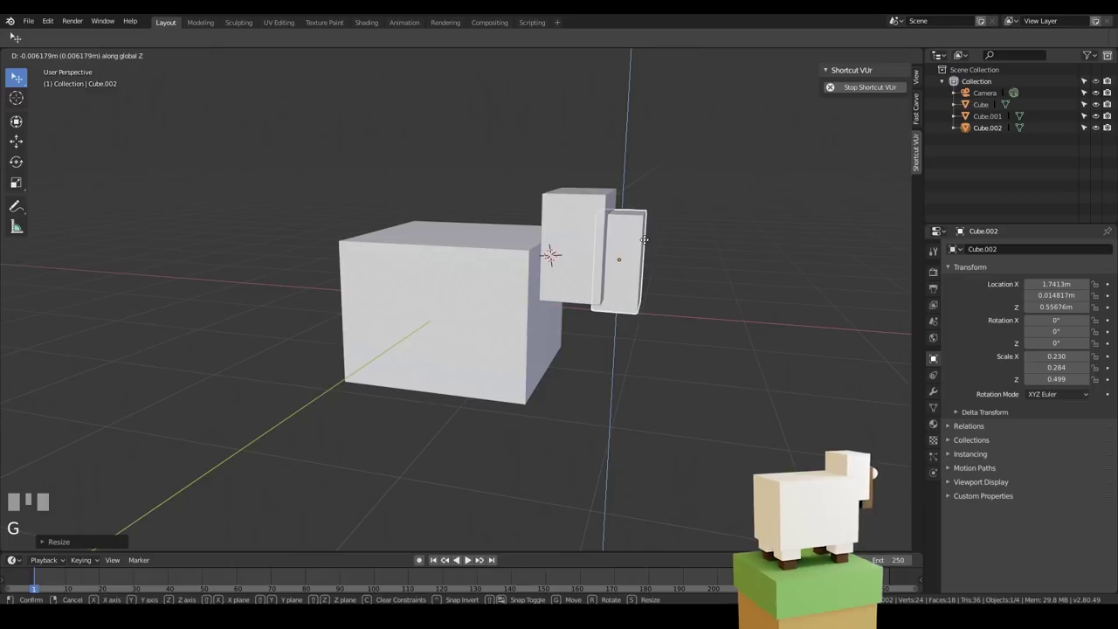
Thin the snout block to 0.142 × 0.284 × 0.499 and select the sheep's body
drag(614, 317, 673, 254)
key(s)
click(673, 254)
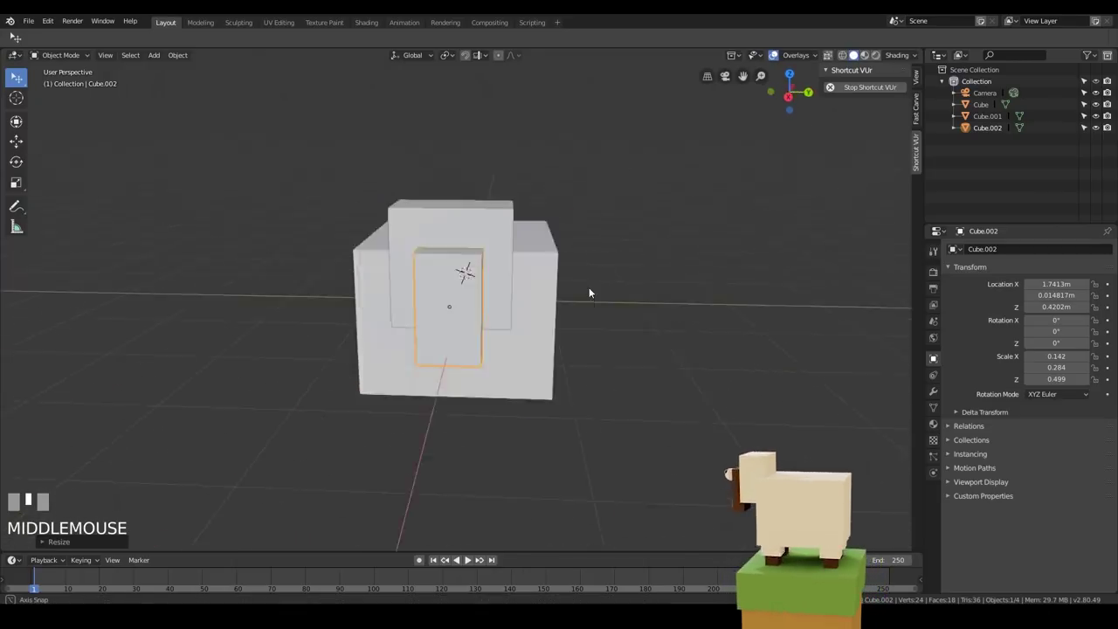
drag(435, 348, 457, 337)
click(457, 336)
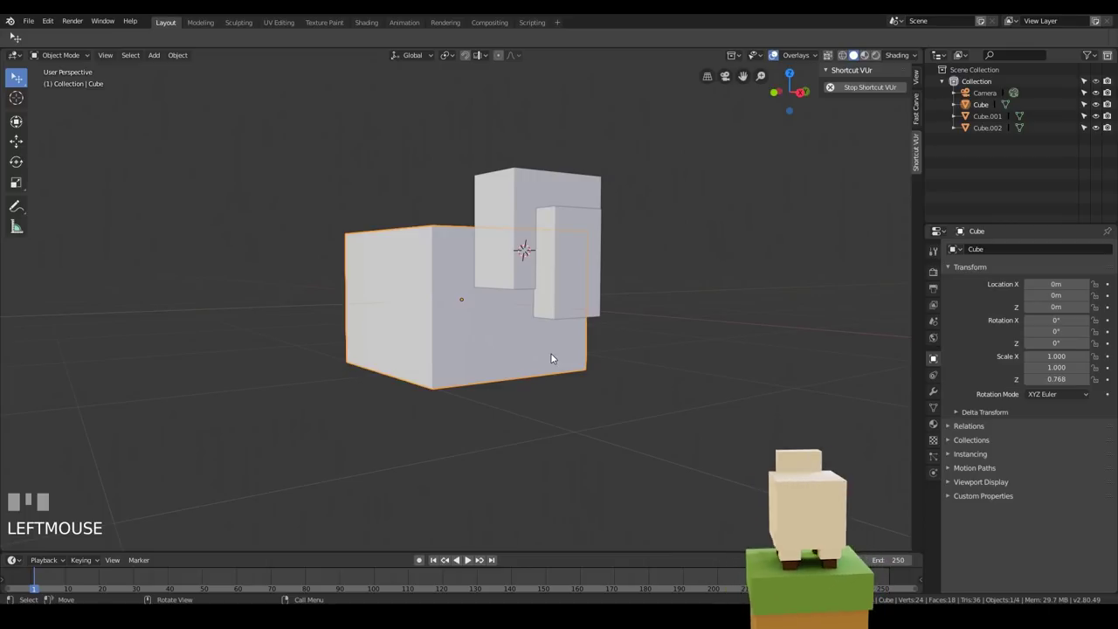
From top view, duplicate the body as Cube.003 in place and start sliding it along X
key(KP_7)
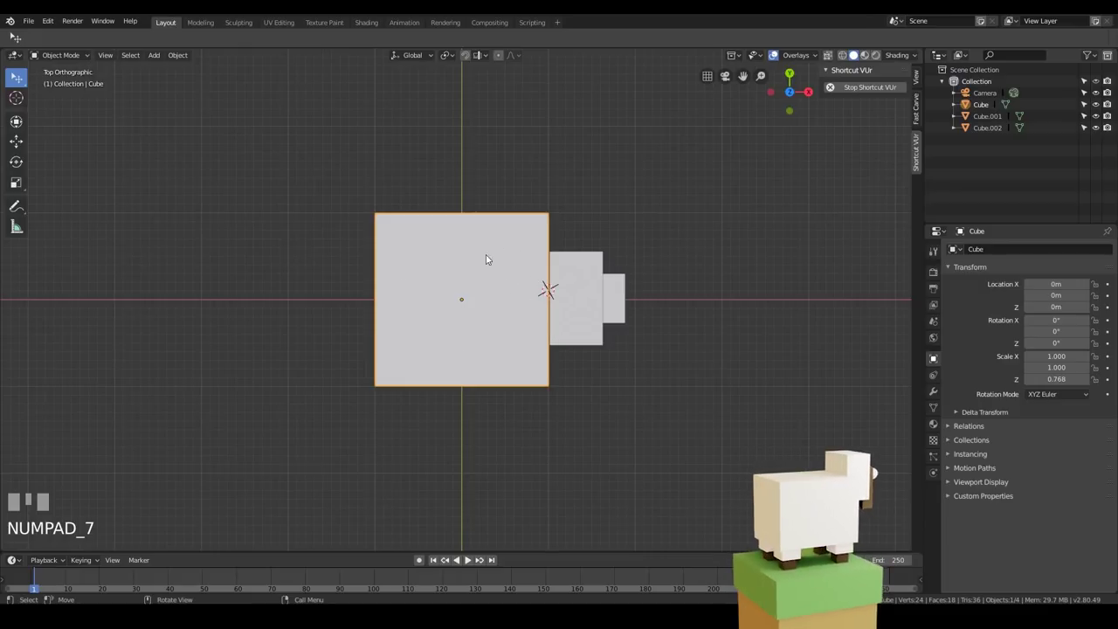
key(shift+d)
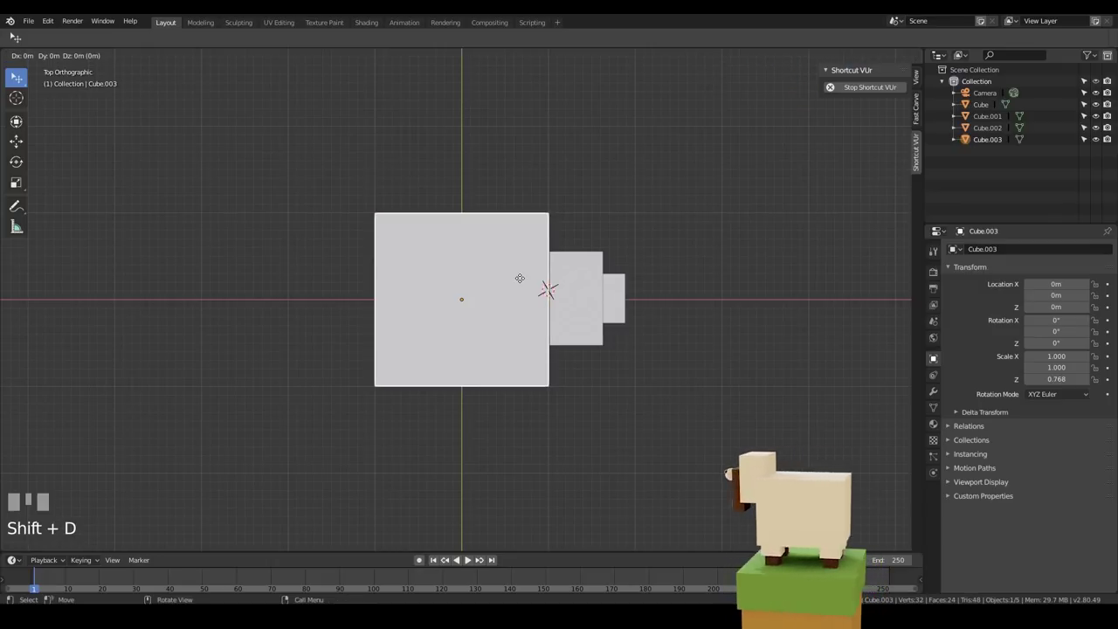
click(528, 281)
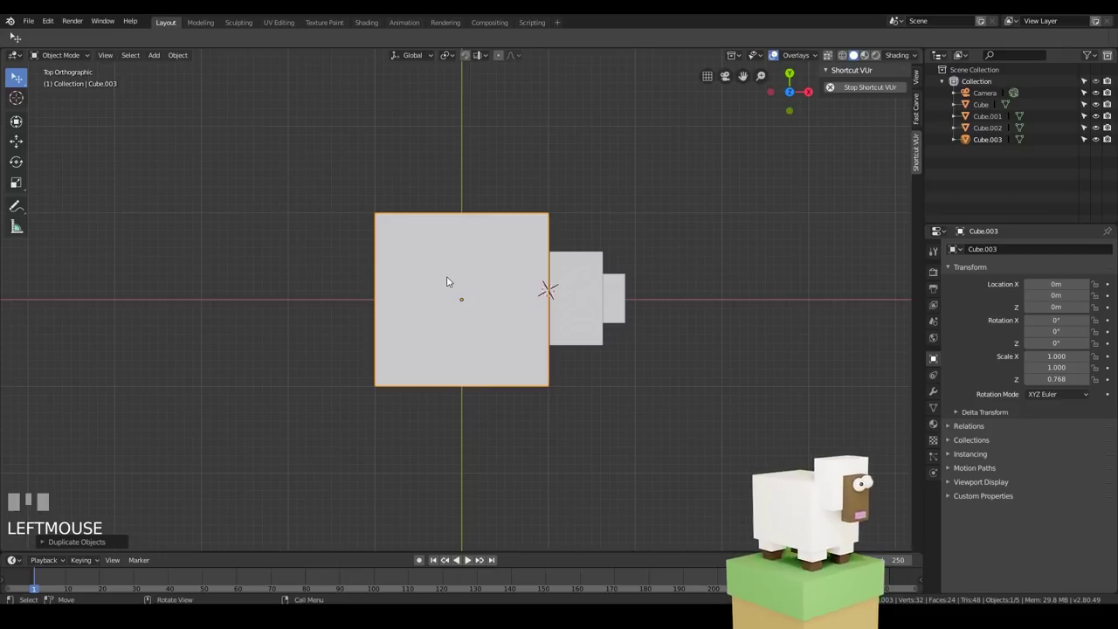
key(g)
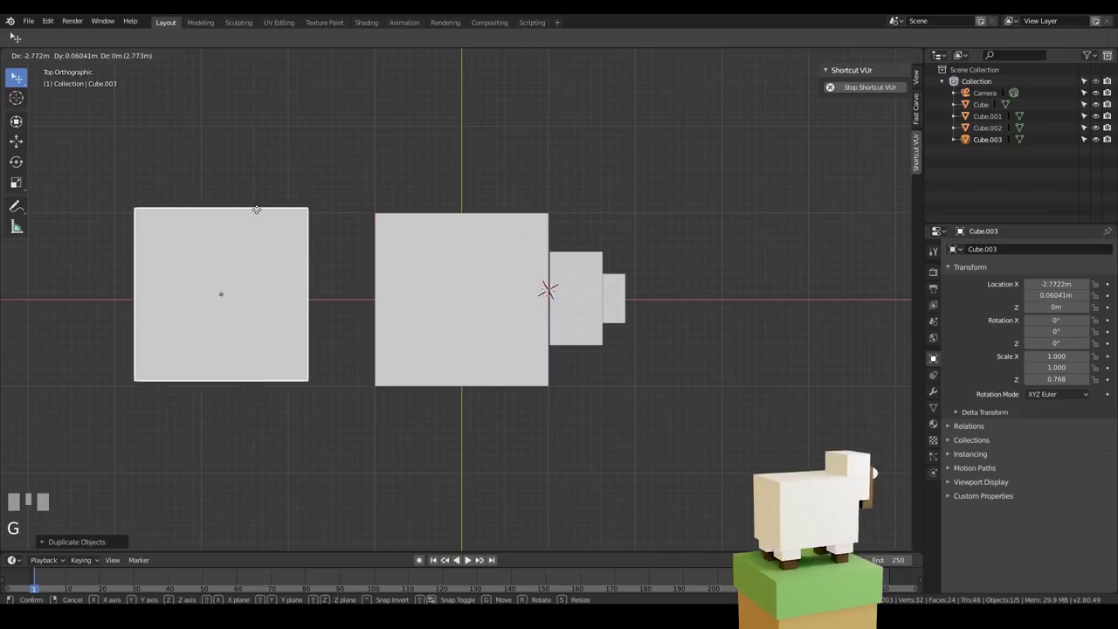
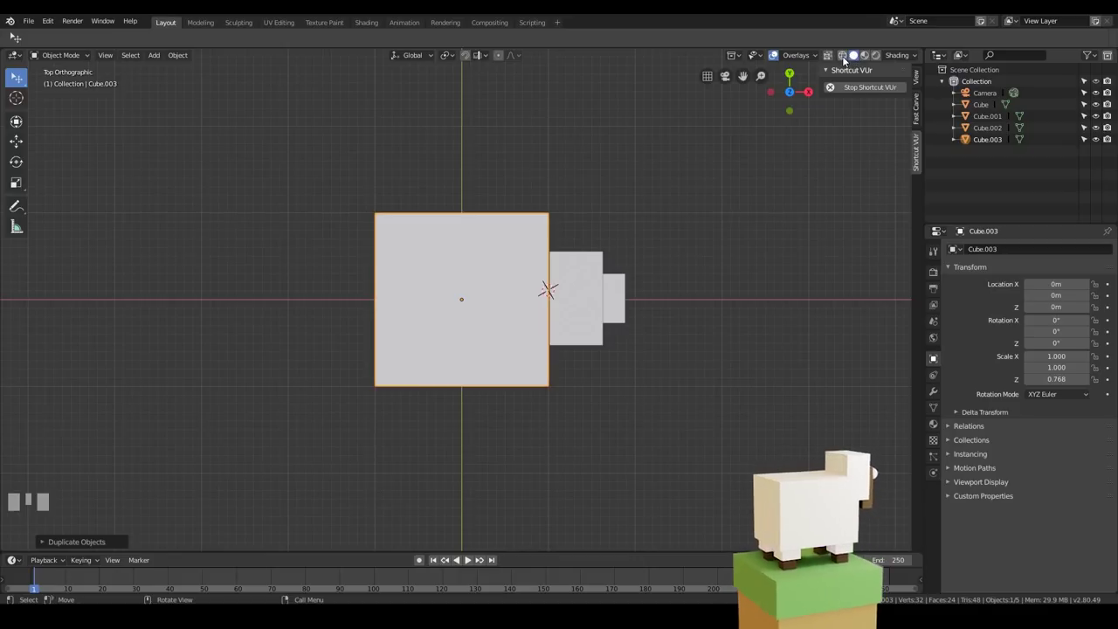
In wireframe shading, shrink the copy to 0.233 × 0.233 × 0.179 and place it at the front corner as a leg
click(845, 61)
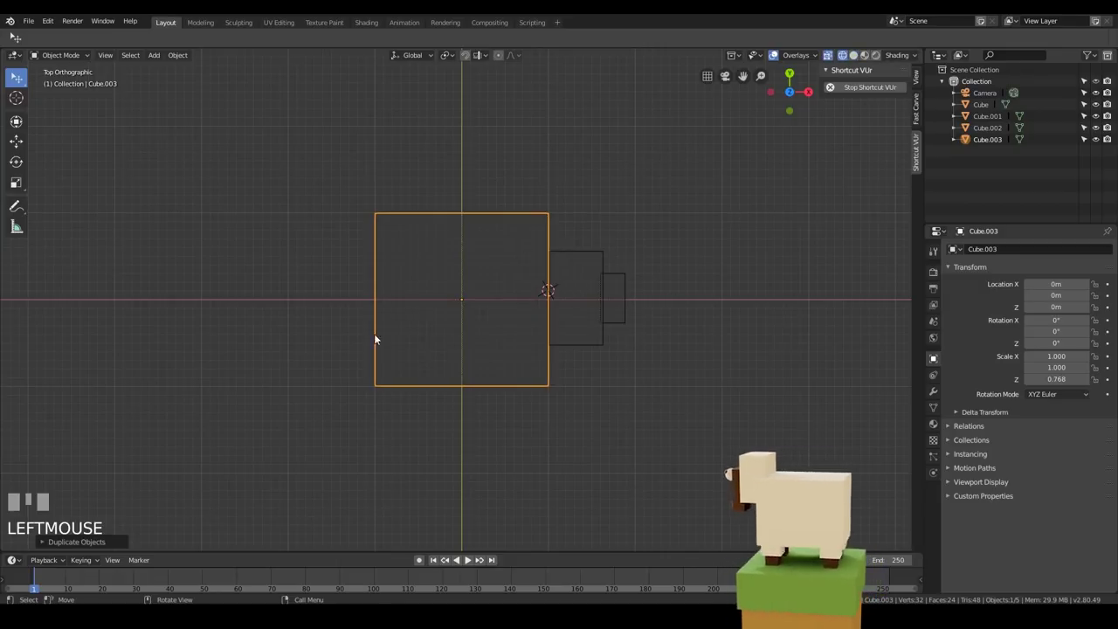
key(s)
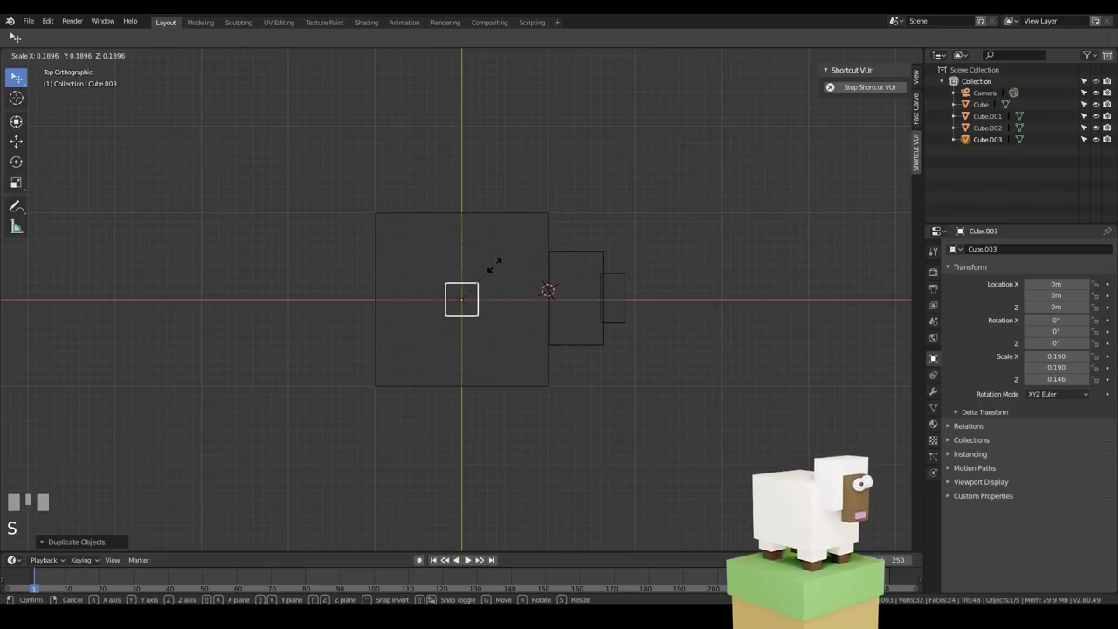
click(508, 269)
key(g)
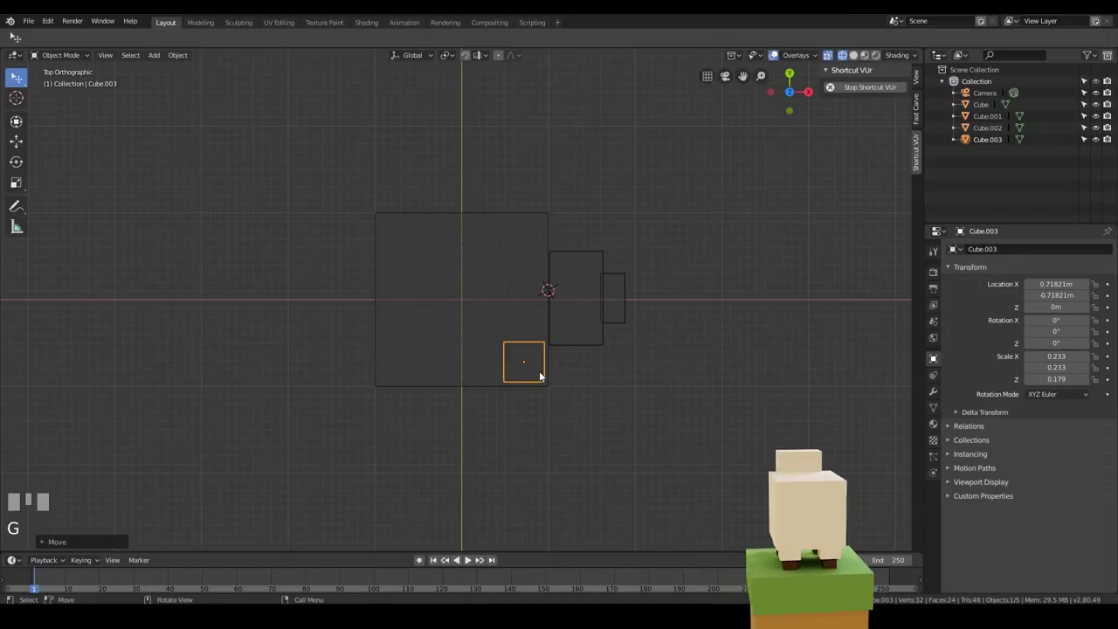
Place a second leg block at the rear corner and copy both legs to the far side
key(shift+d)
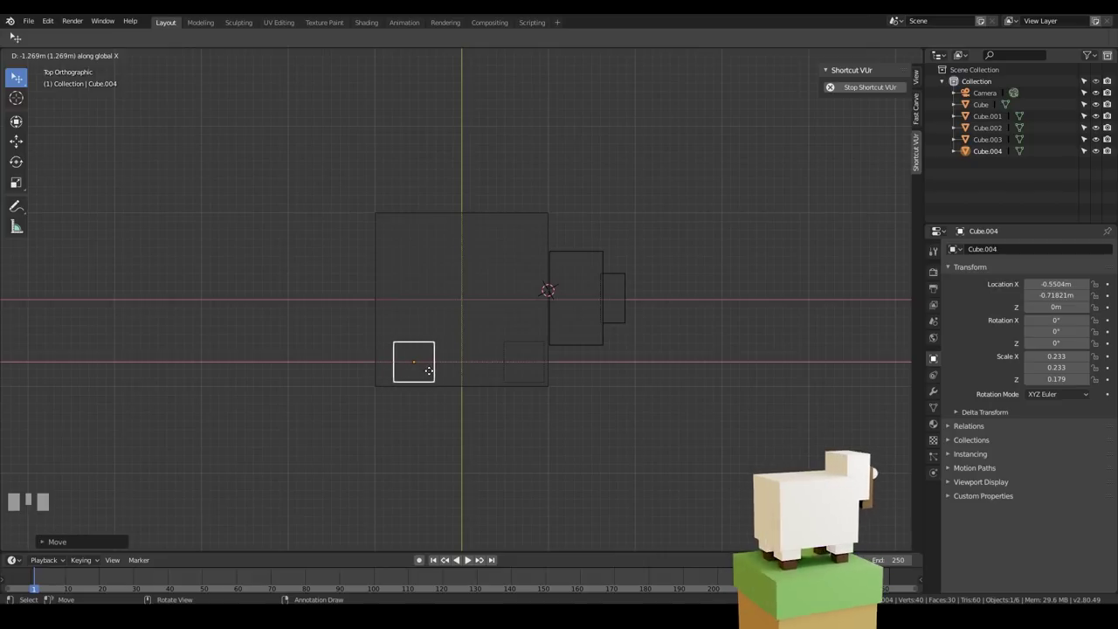
right_click(431, 374)
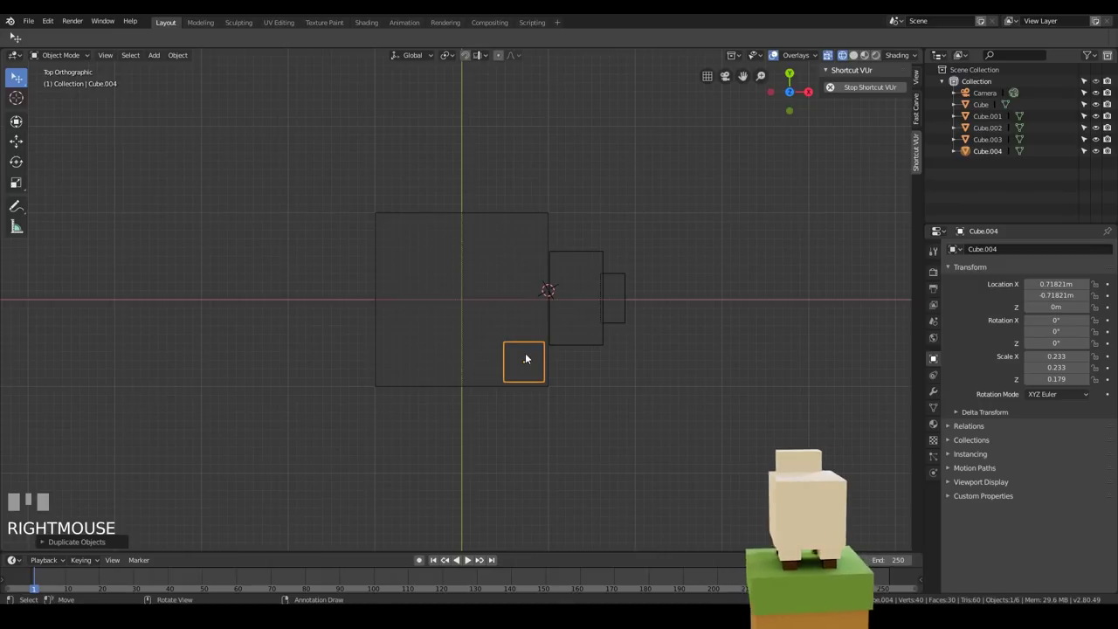
key(g)
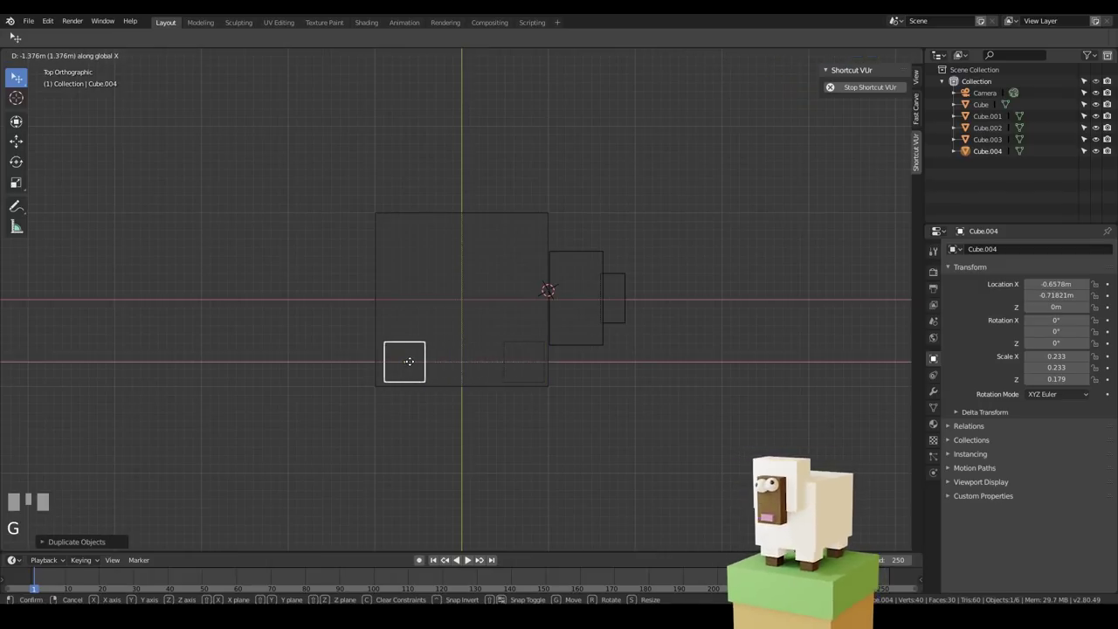
click(413, 365)
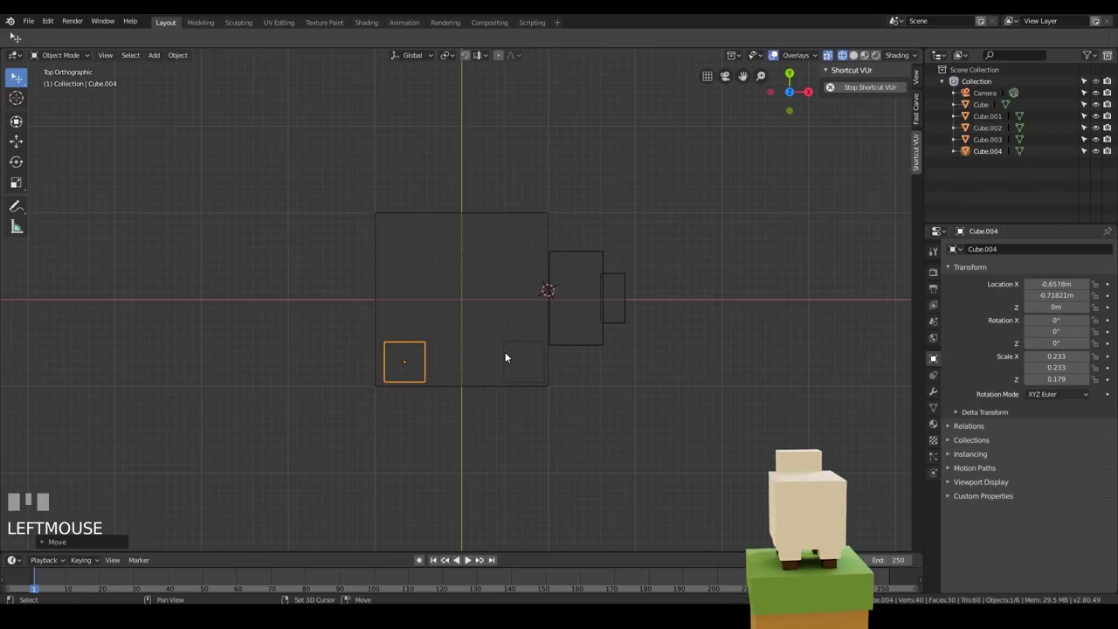
click(506, 353)
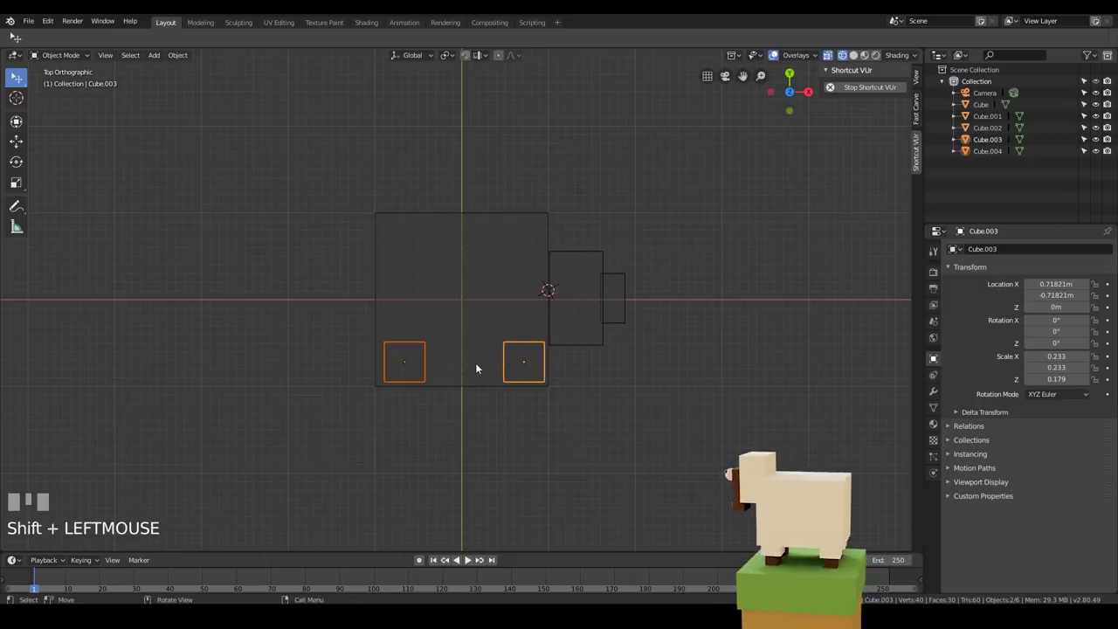
key(shift+d)
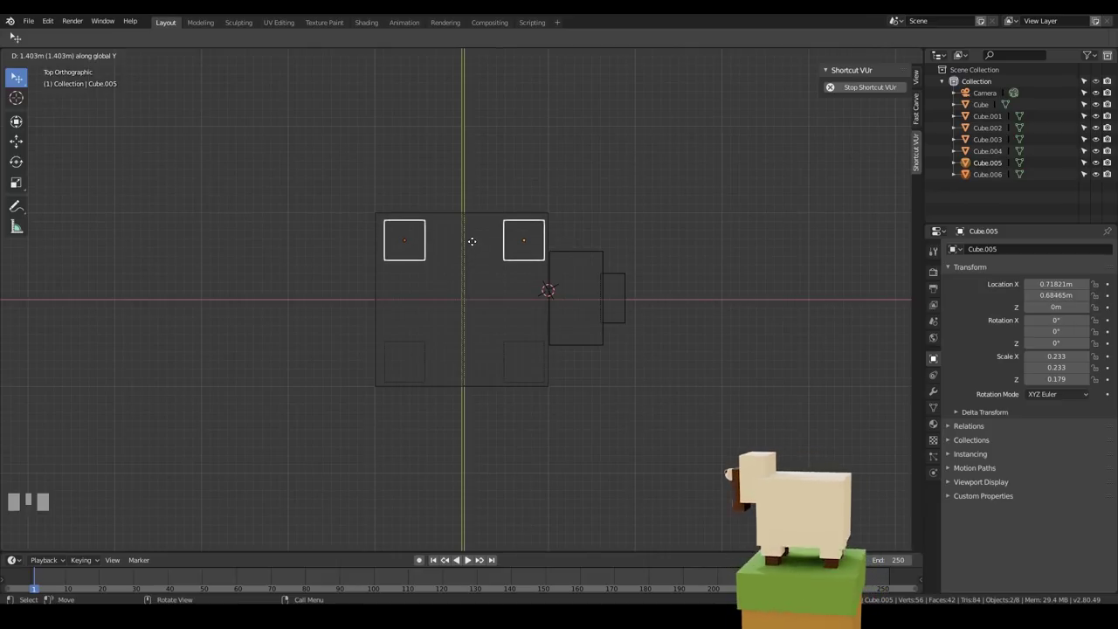
click(475, 247)
Select all four leg blocks and nudge them into place beneath the body
drag(570, 421, 476, 351)
click(476, 351)
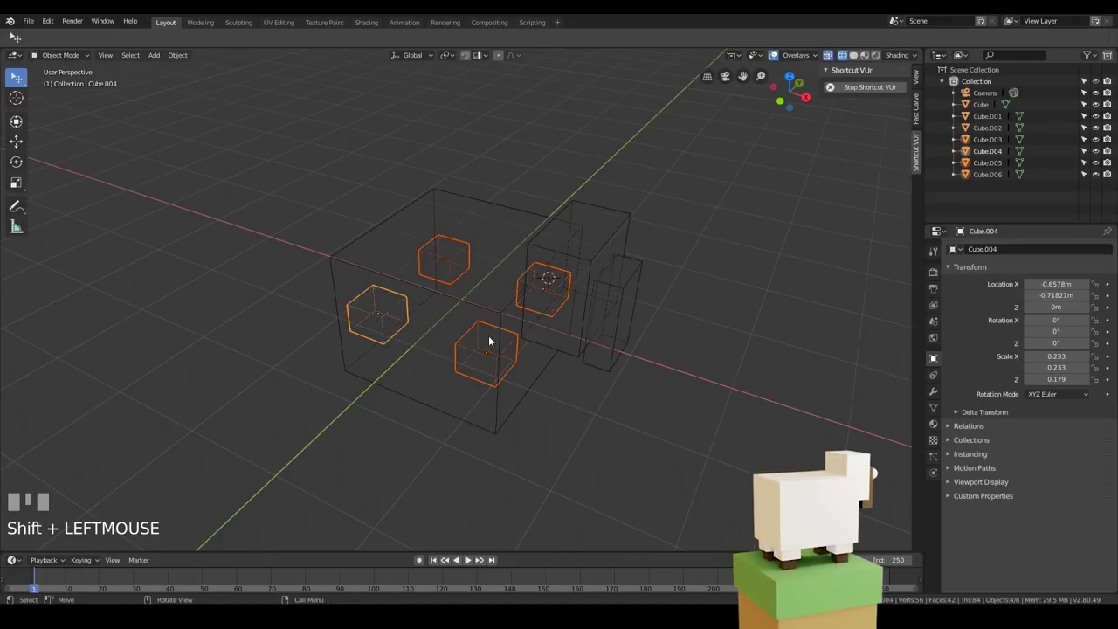
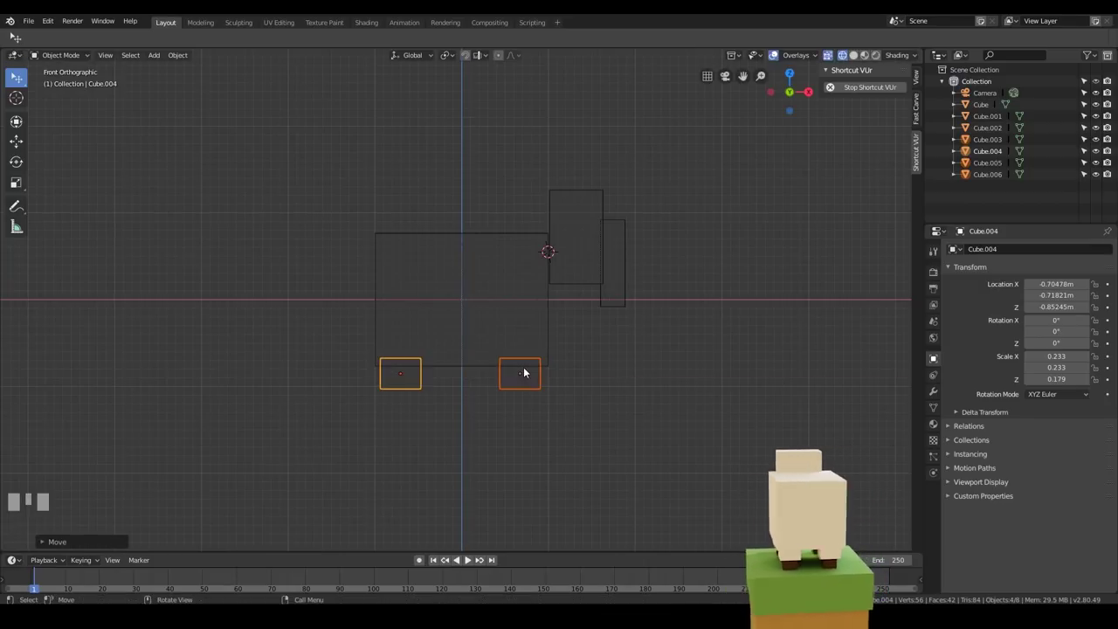
key(g)
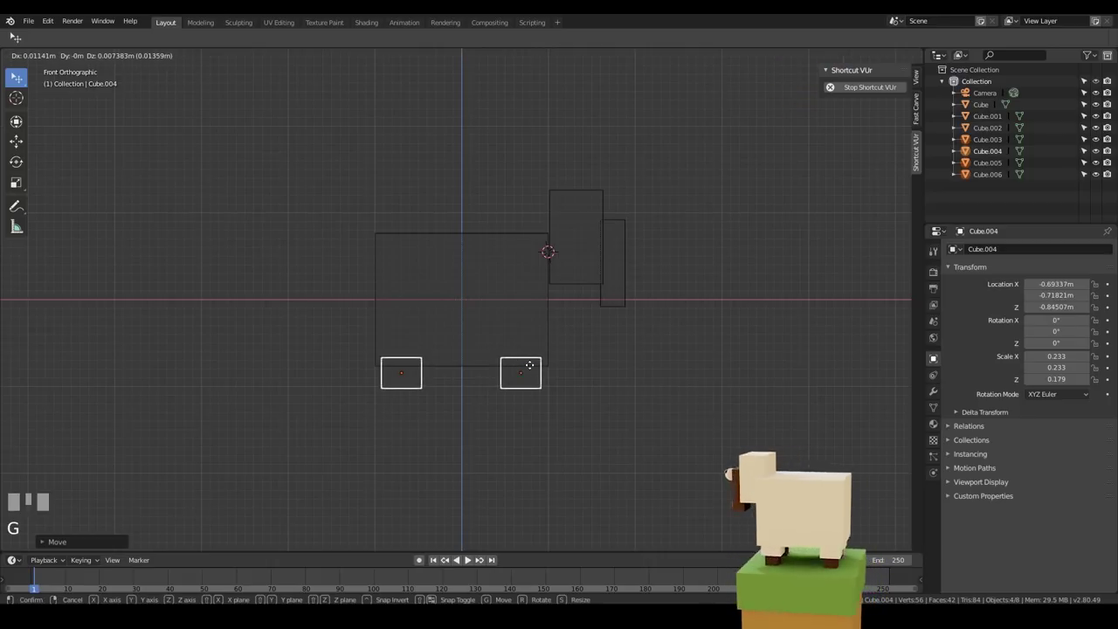
click(536, 370)
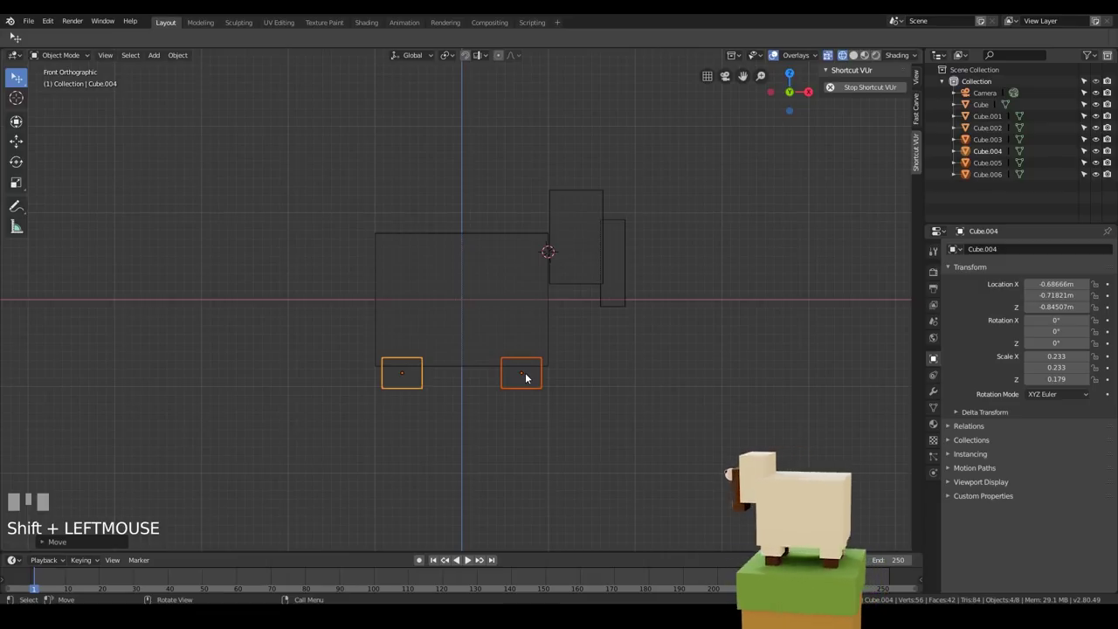
Duplicate the legs downward to -1.1 m as lower pieces and start shrinking and rotating them
key(shift+d)
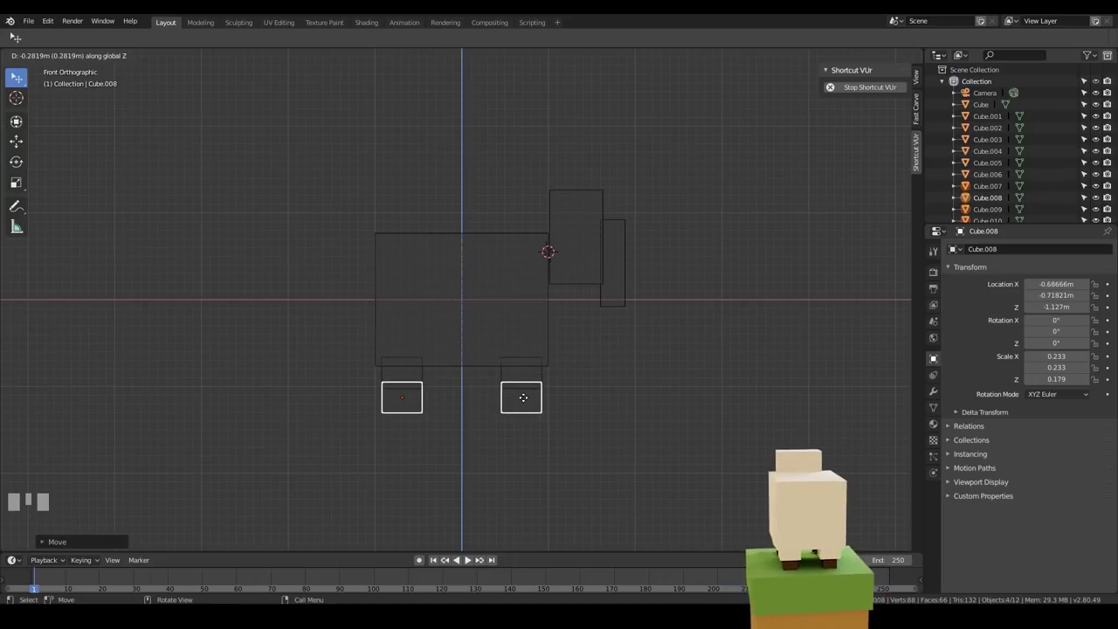
click(527, 400)
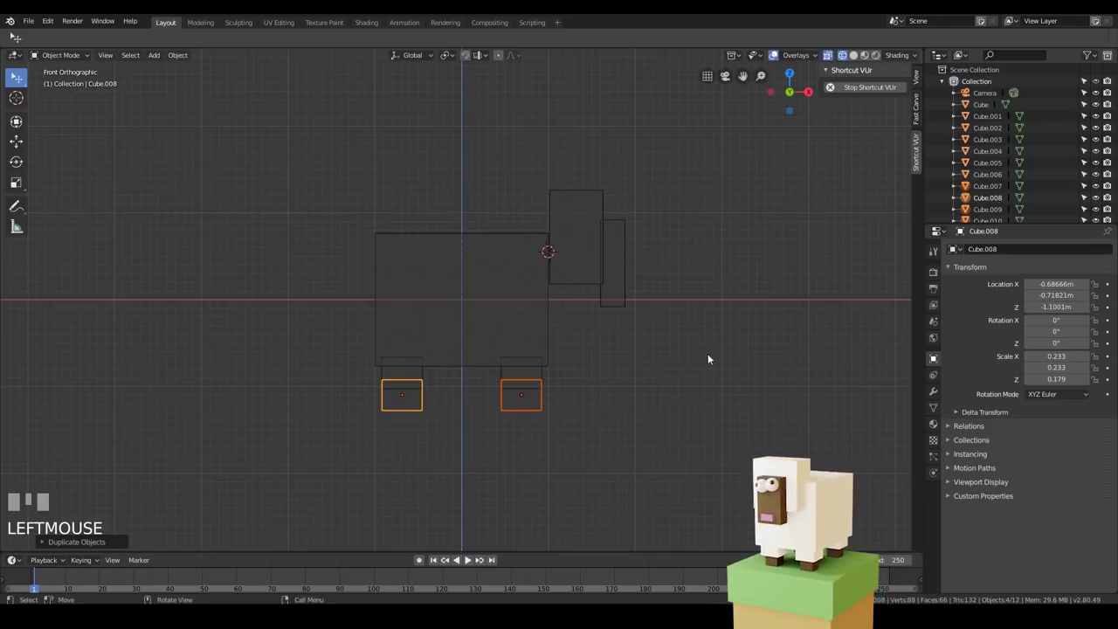
key(s)
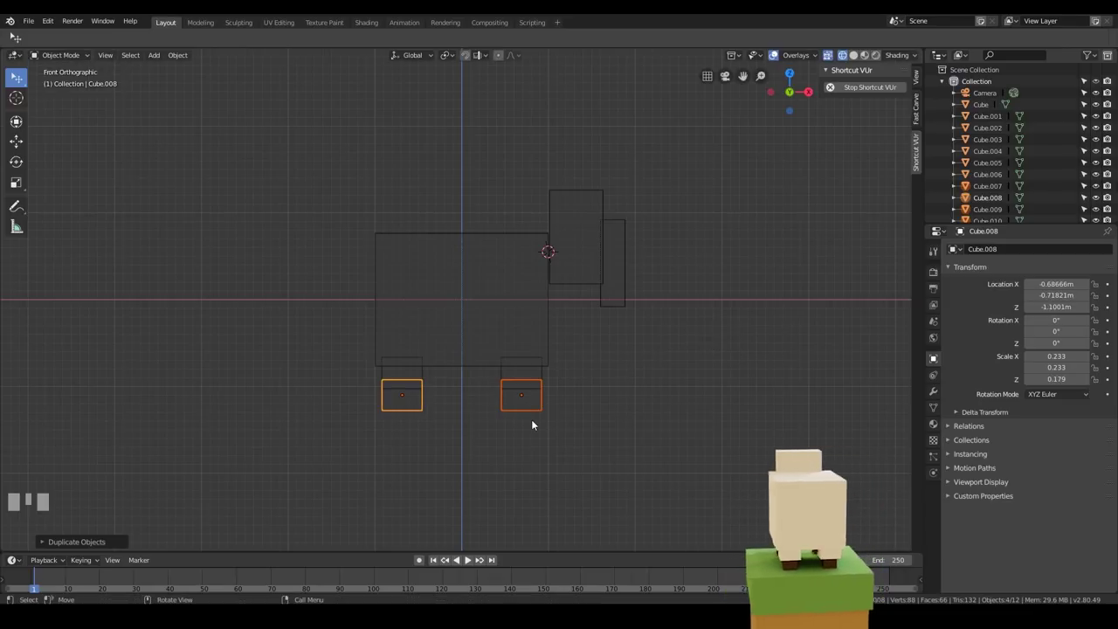
drag(581, 411, 600, 188)
key(r)
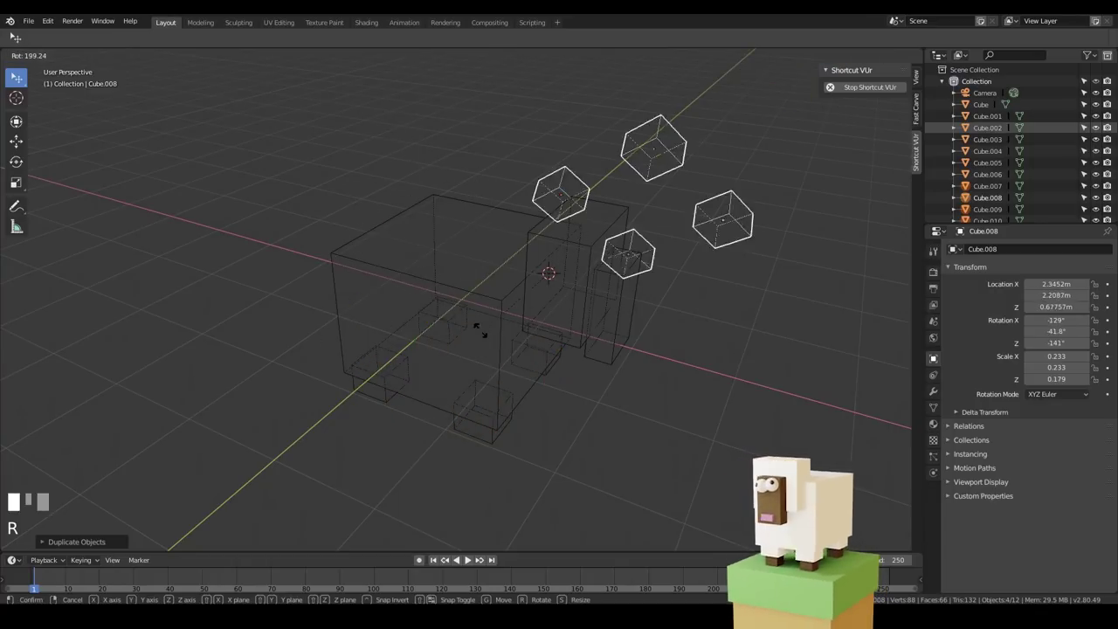
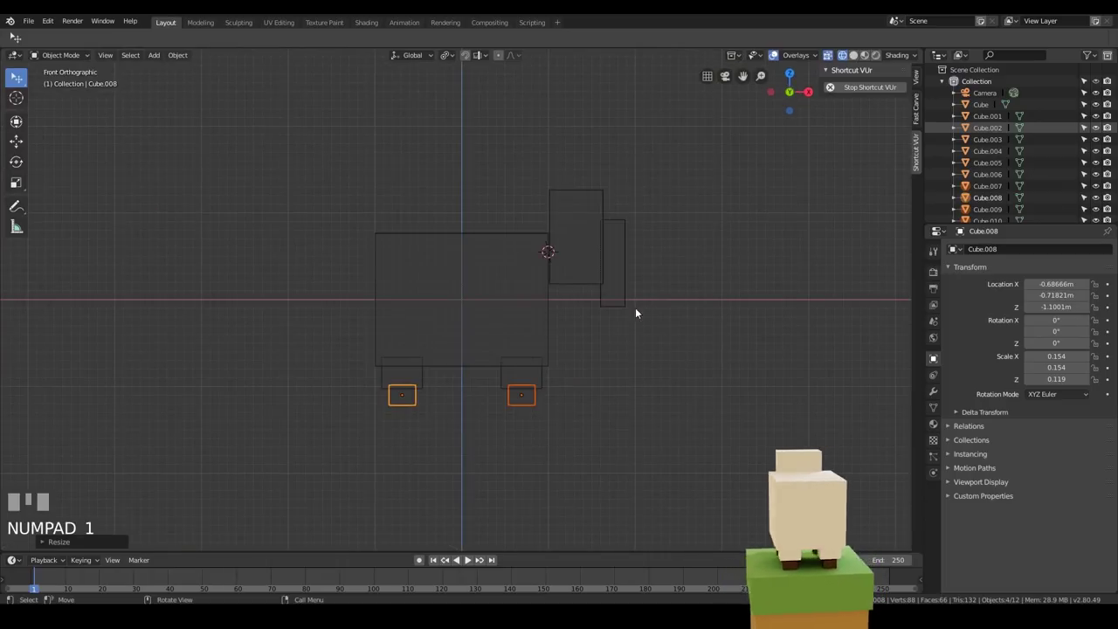
Stretch the lower leg pieces to 0.154 × 0.154 × 0.218 scale and inspect the finished legs
key(s)
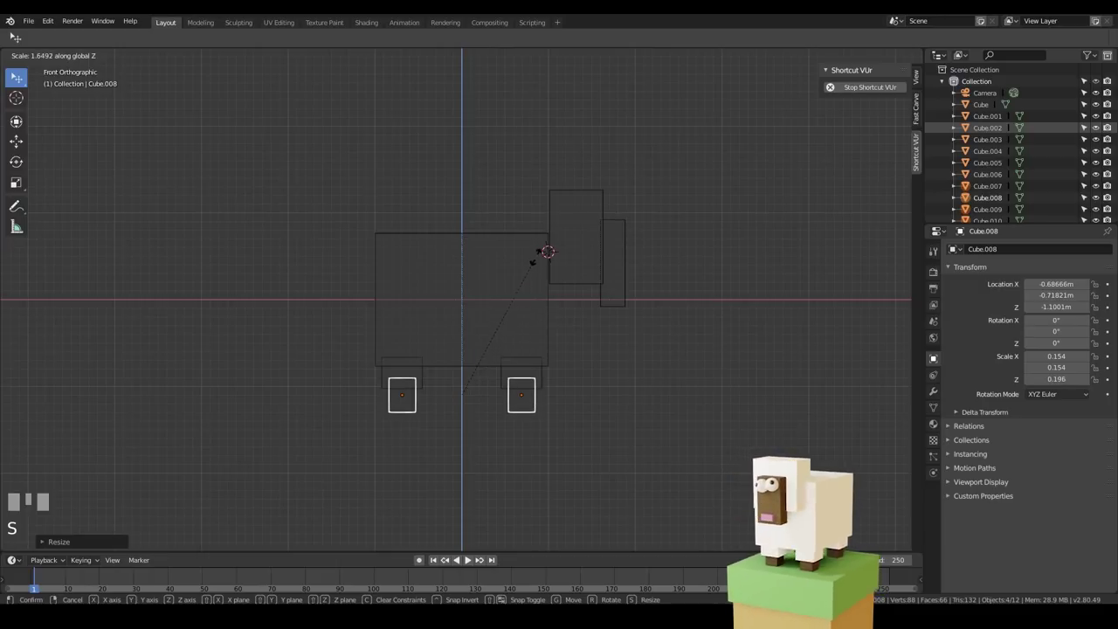
click(644, 347)
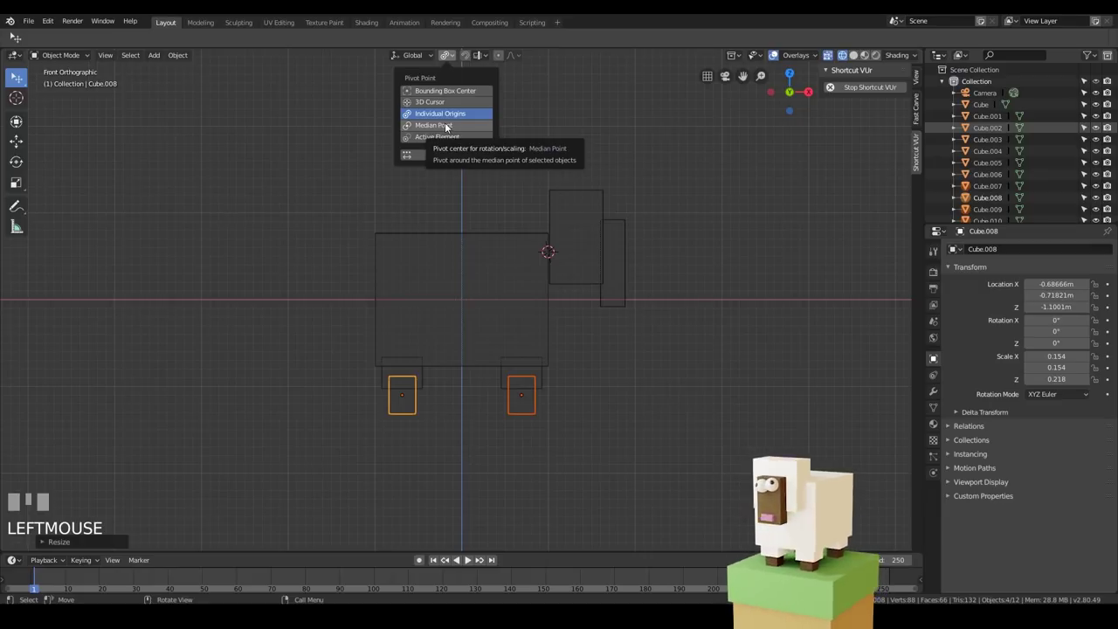
drag(701, 352, 854, 56)
drag(854, 56, 547, 333)
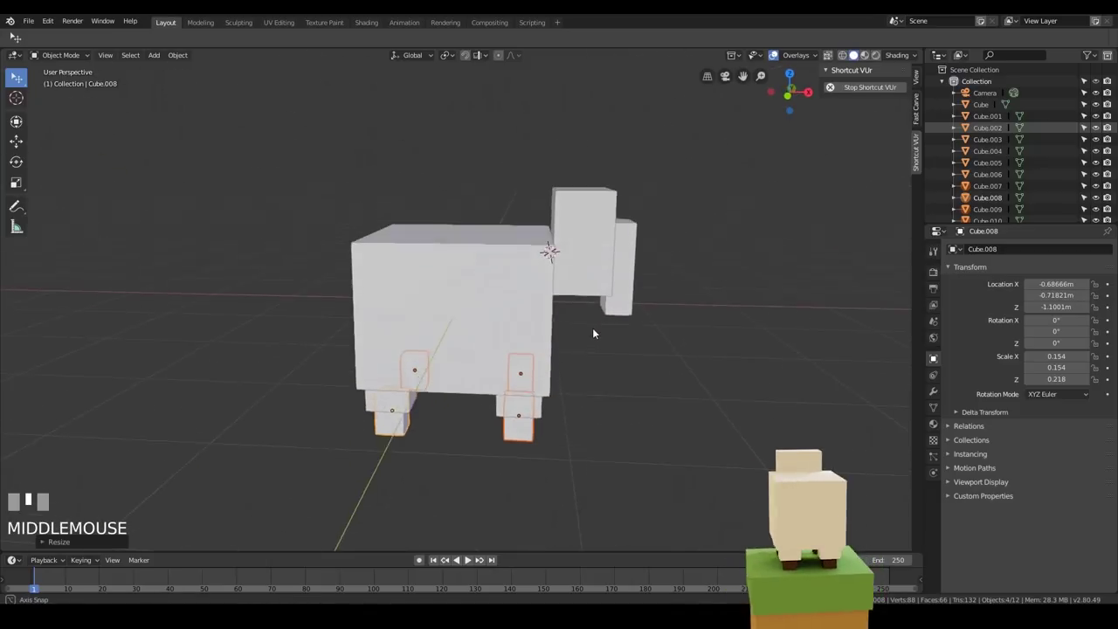
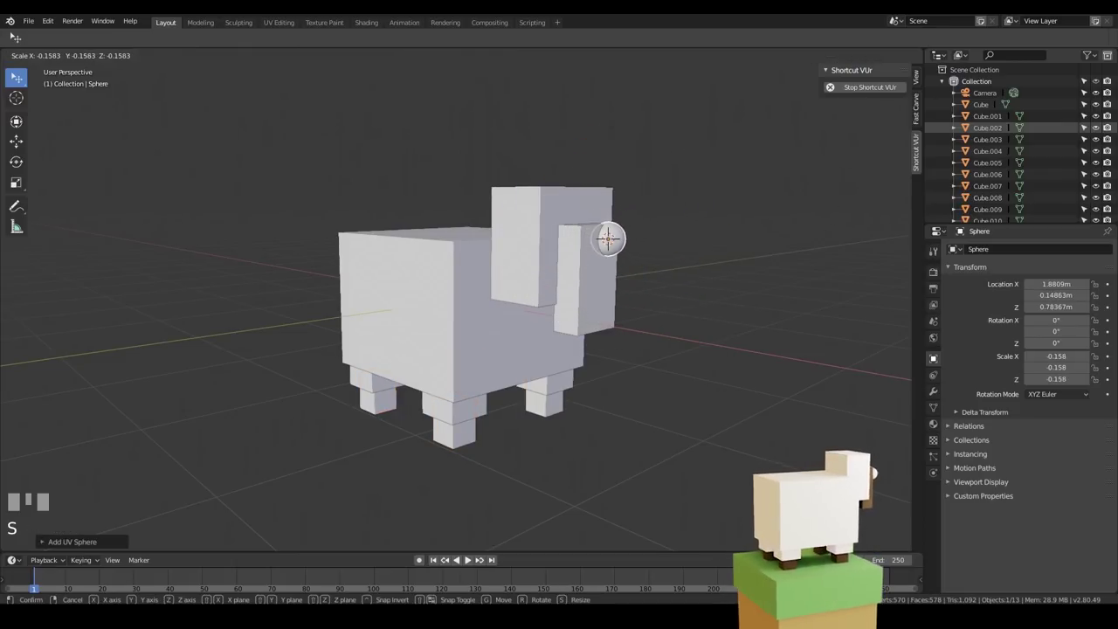
Shrink the eye sphere from side view and duplicate it into a second eye beside it
key(KP_3)
key(s)
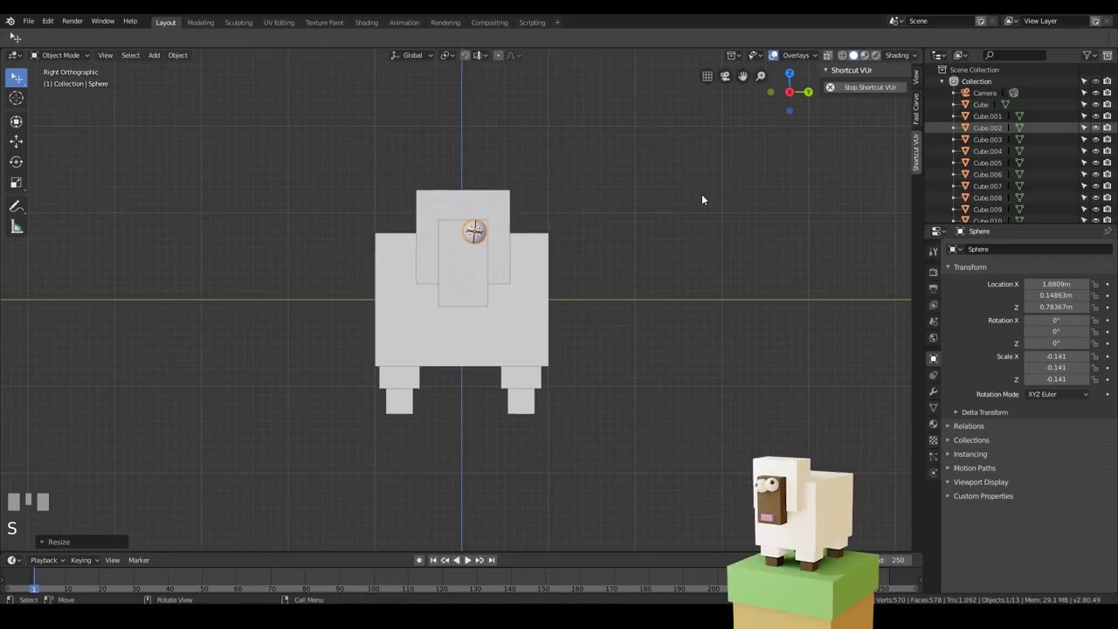
key(shift+d)
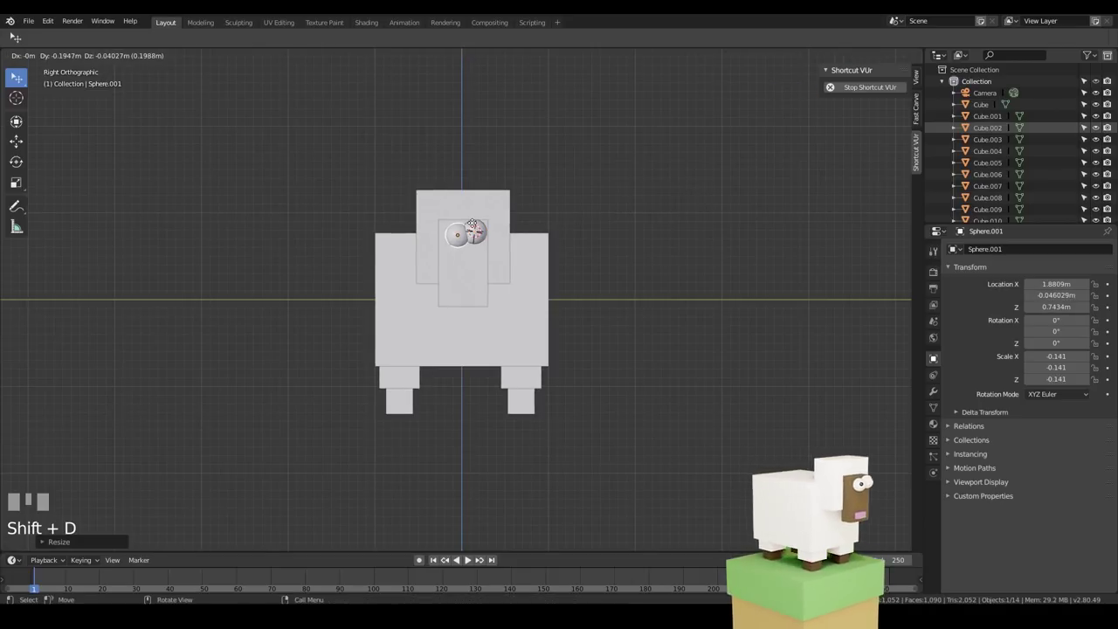
click(485, 232)
drag(567, 321, 576, 326)
click(575, 326)
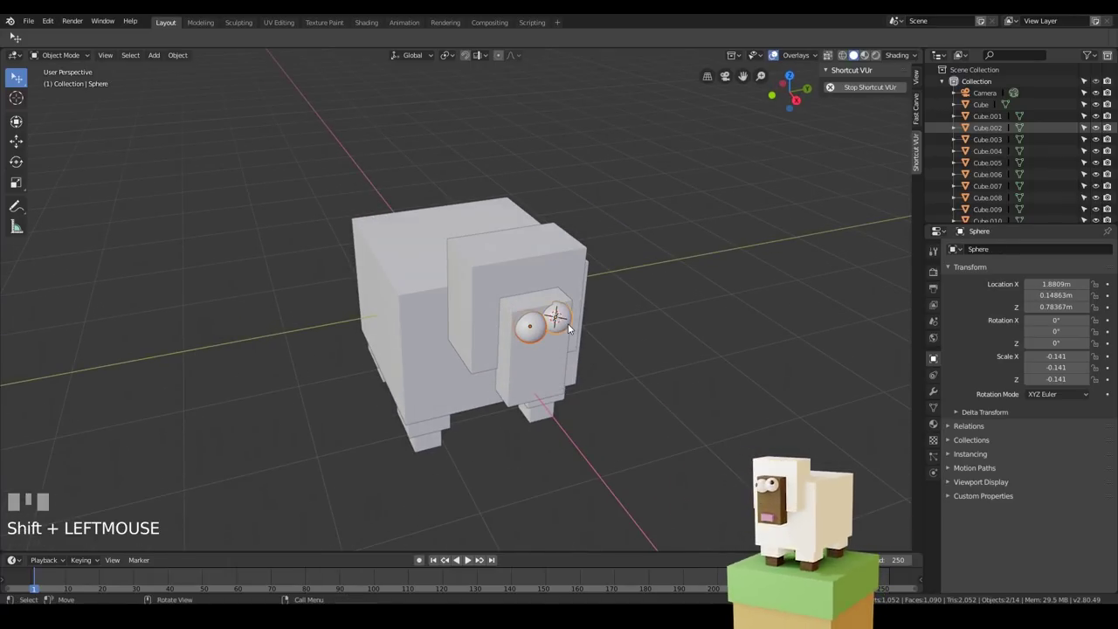
Move both eyes toward the snout front from top view, then add a tiny 0.066 cube below them
key(KP_7)
key(g)
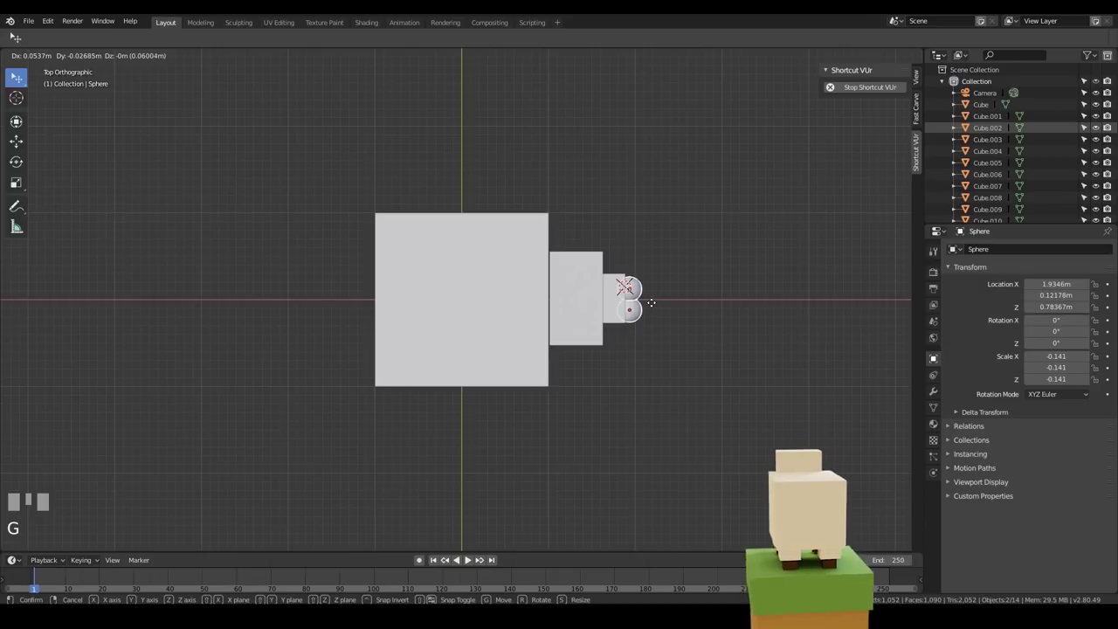
click(656, 308)
drag(546, 260, 516, 329)
drag(517, 328, 535, 326)
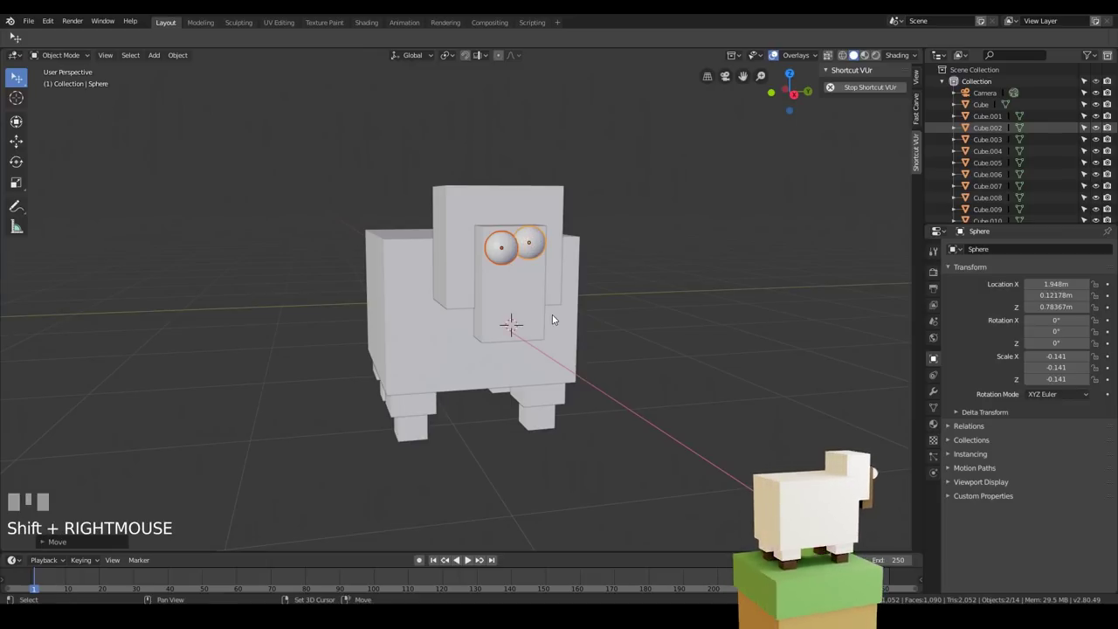
key(shift+a)
key(s)
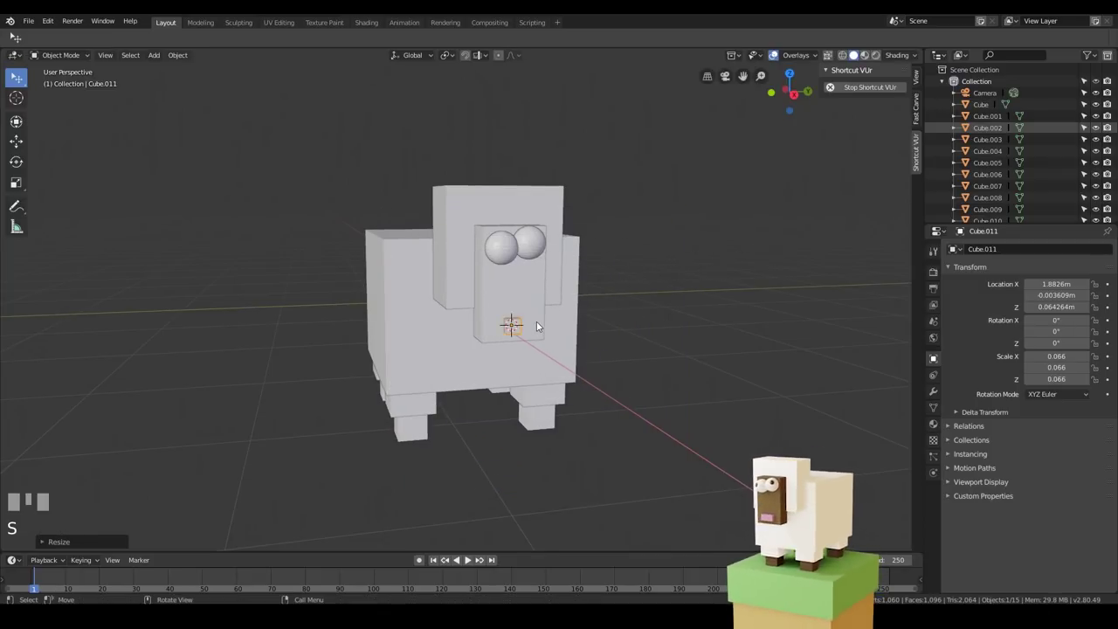
From top view, move one eye sphere so both sit evenly against the snout face
drag(609, 324, 457, 186)
key(KP_7)
scroll(up, 3)
scroll(up, 3)
scroll(down, 3)
click(457, 186)
click(453, 293)
key(g)
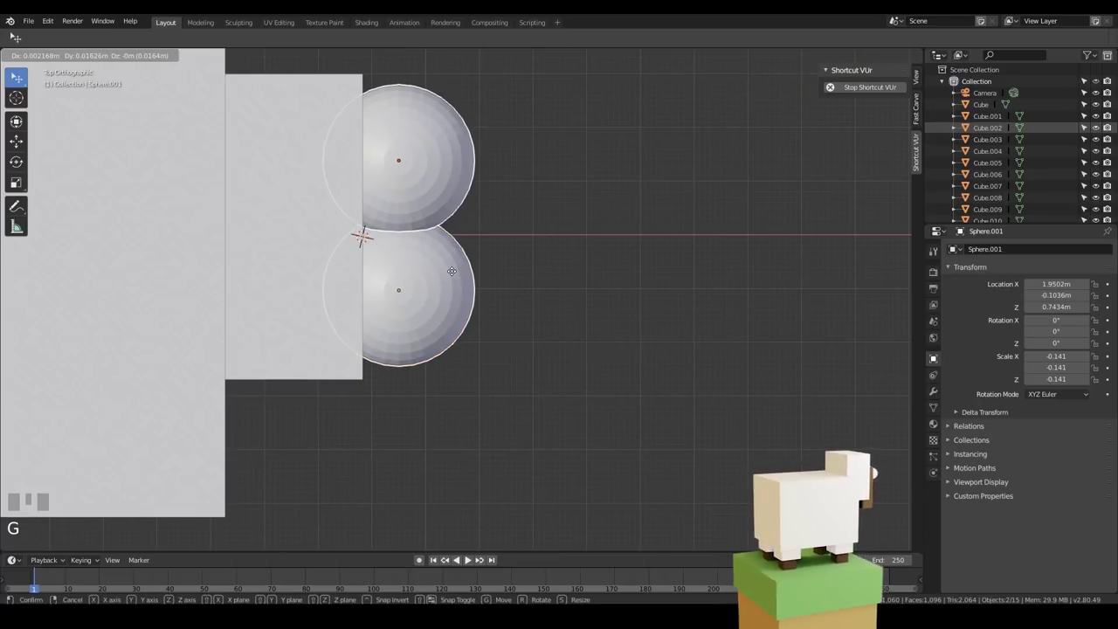
click(460, 274)
Frame the head and select the nearer eye sphere alone
drag(541, 416, 436, 324)
key(KP_Decimal)
scroll(down, 3)
click(436, 324)
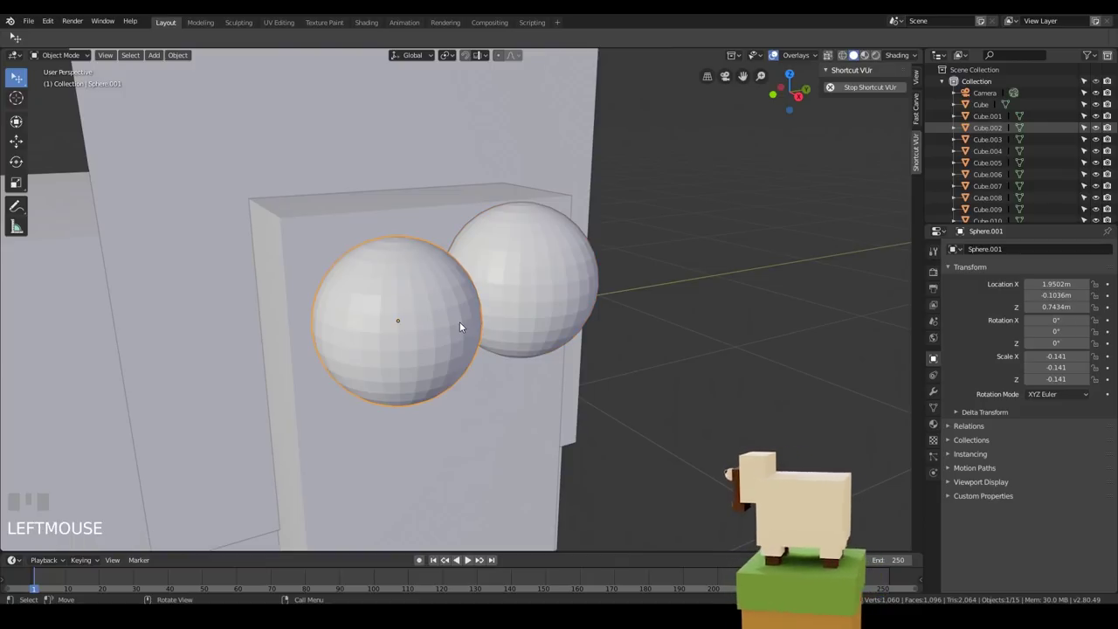
Duplicate the eye sphere into a pupil on its front and shrink it to 0.05 scale
key(shift+d)
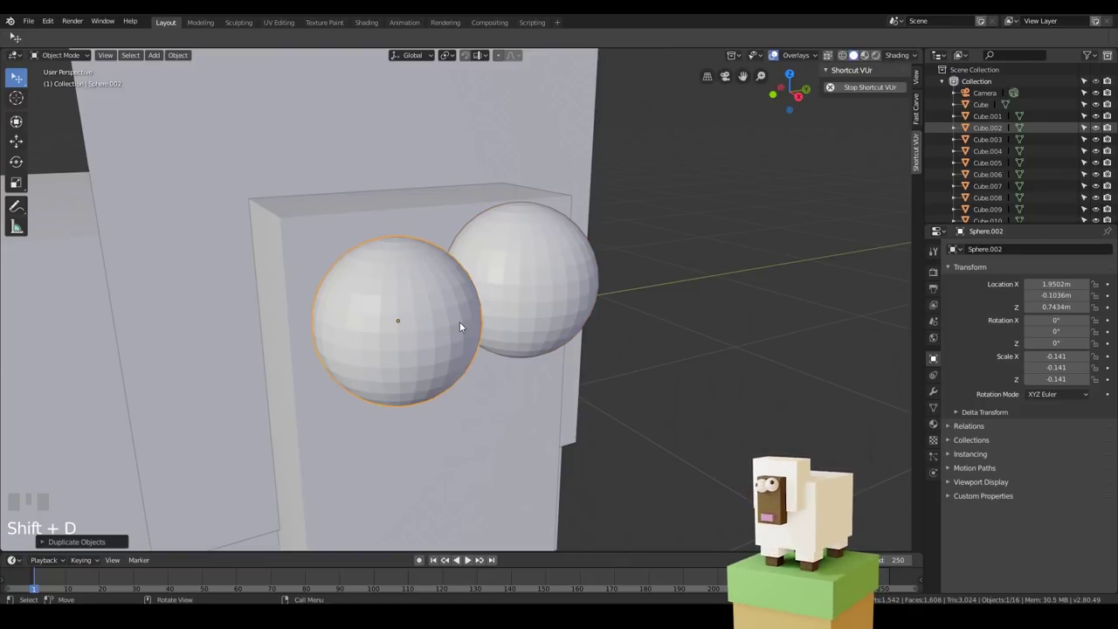
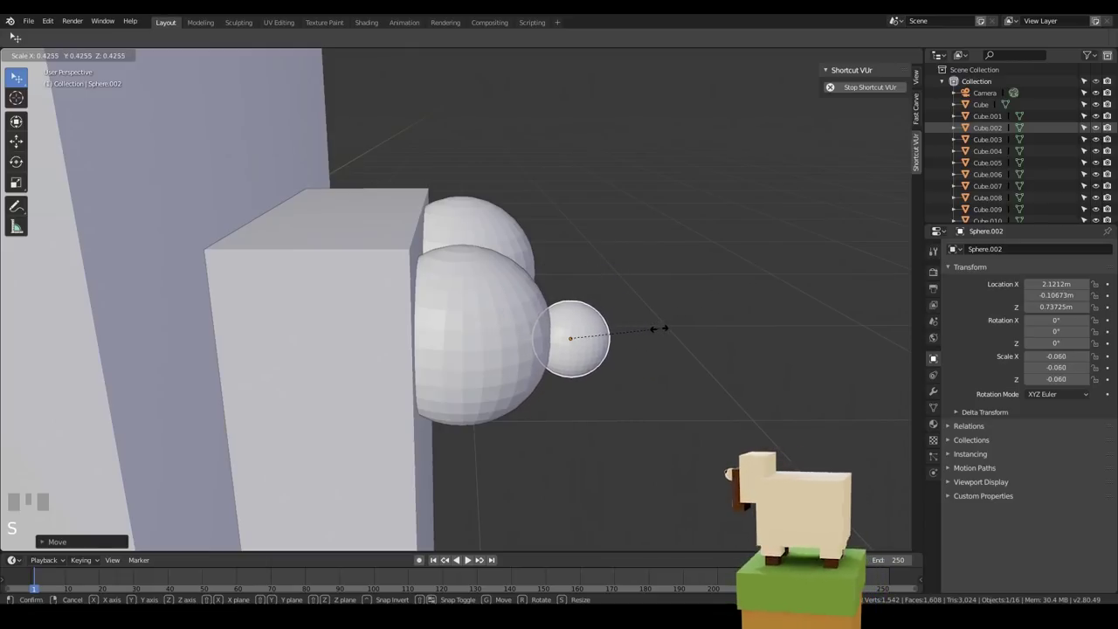
key(g)
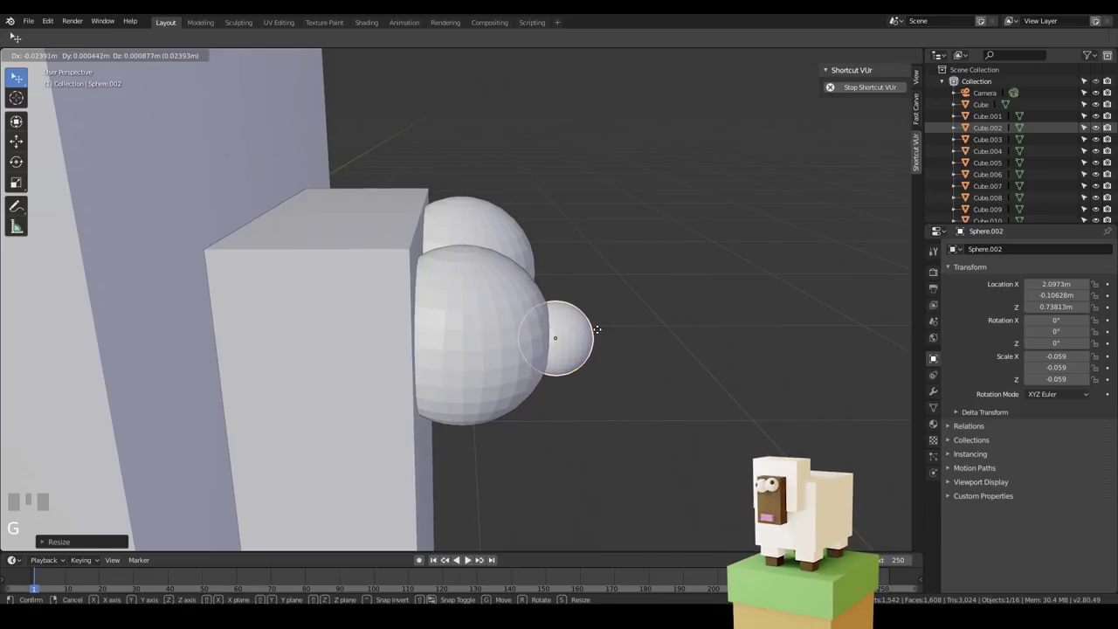
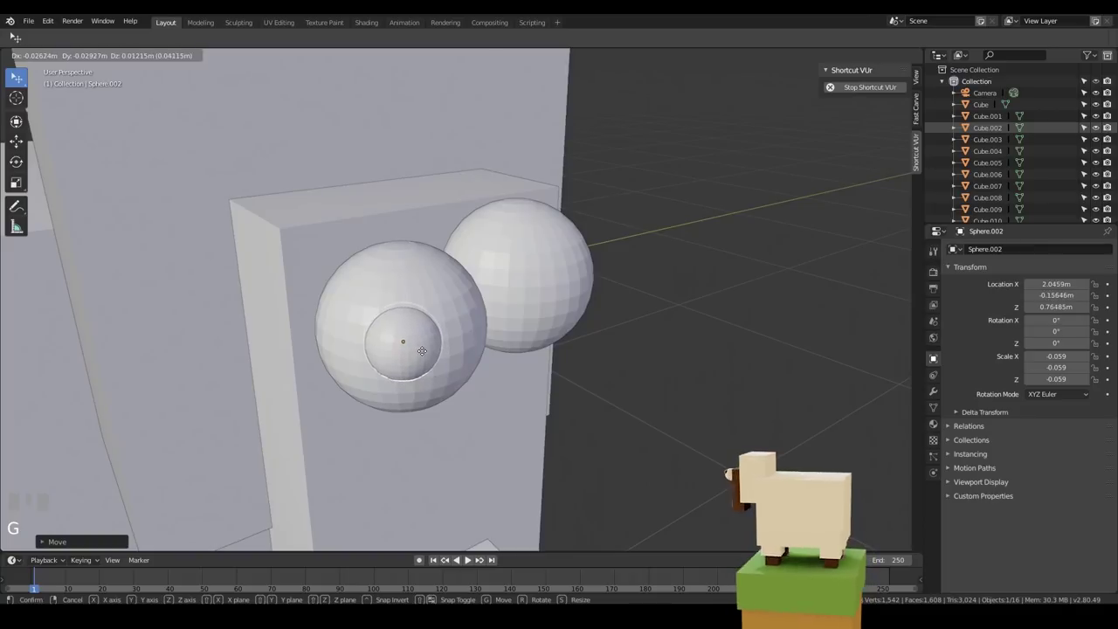
click(467, 355)
key(s)
click(565, 346)
Copy the pupil onto the other eye, then select the sheep's body block
drag(554, 355, 614, 330)
key(shift+d)
scroll(down, 3)
drag(622, 349, 334, 314)
key(g)
scroll(down, 3)
click(333, 315)
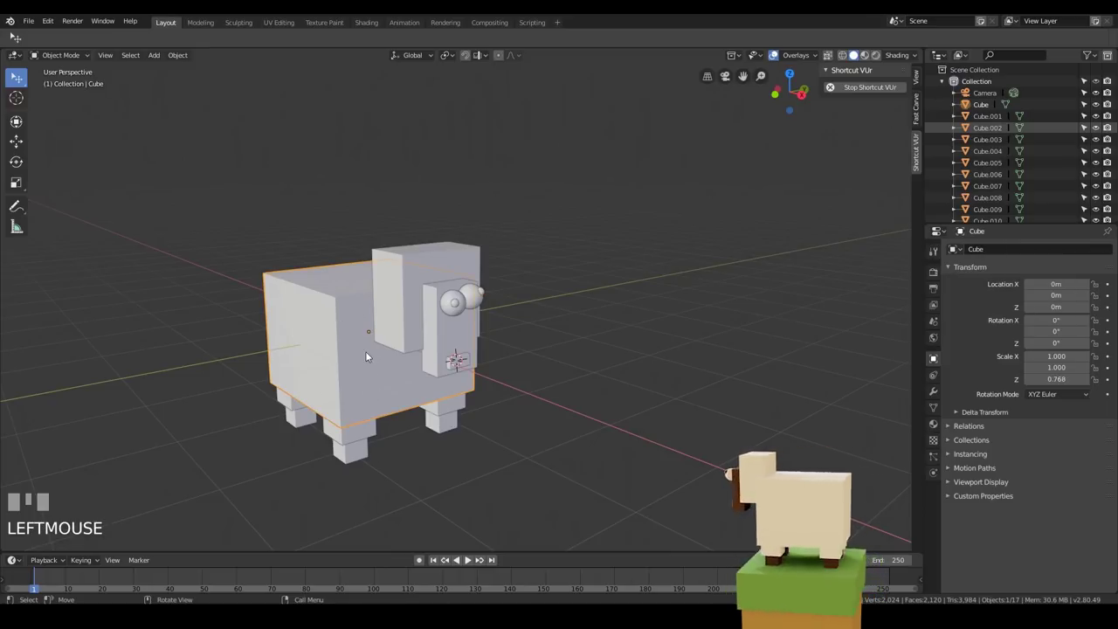
Duplicate the body block, lower it to -4.53 m and enlarge it to 4.175 × 4.175 × 3.208 as a platform
key(shift+d)
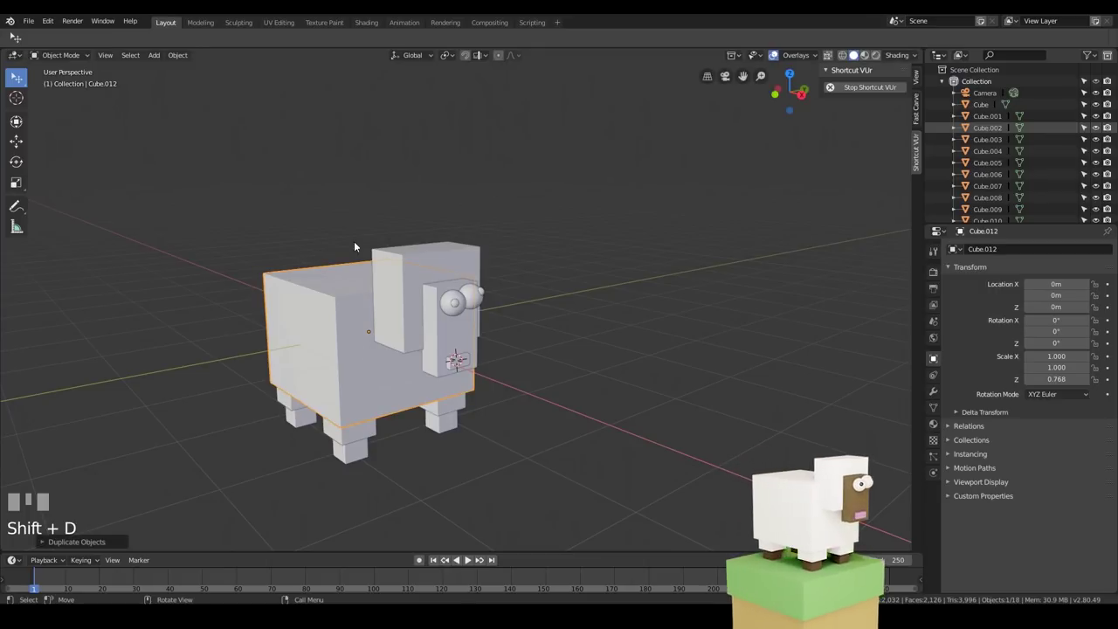
key(g)
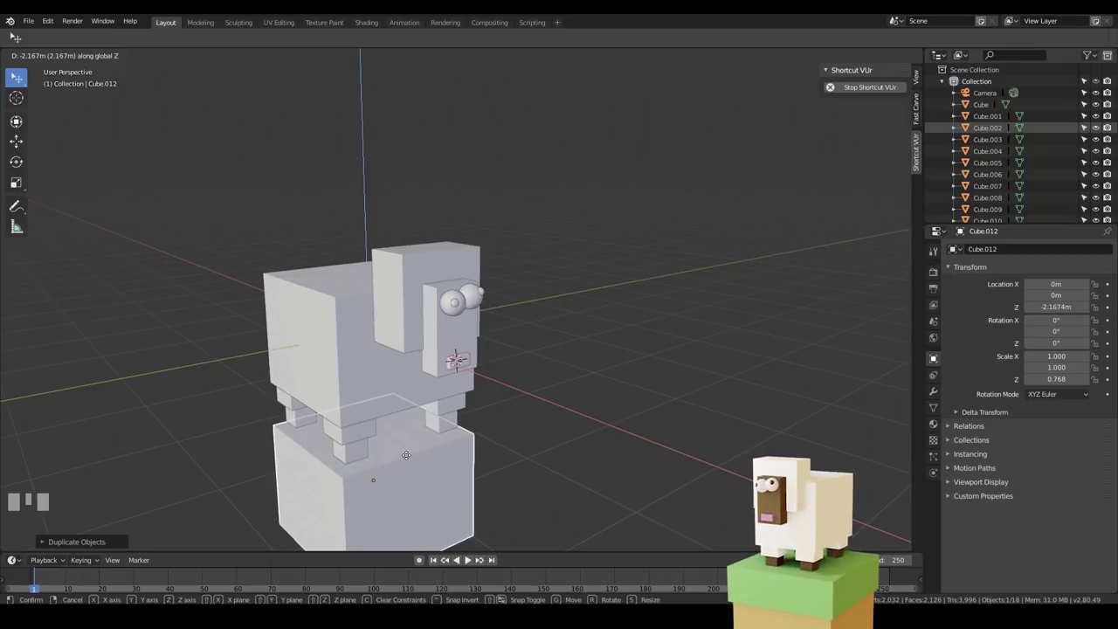
key(KP_1)
scroll(down, 3)
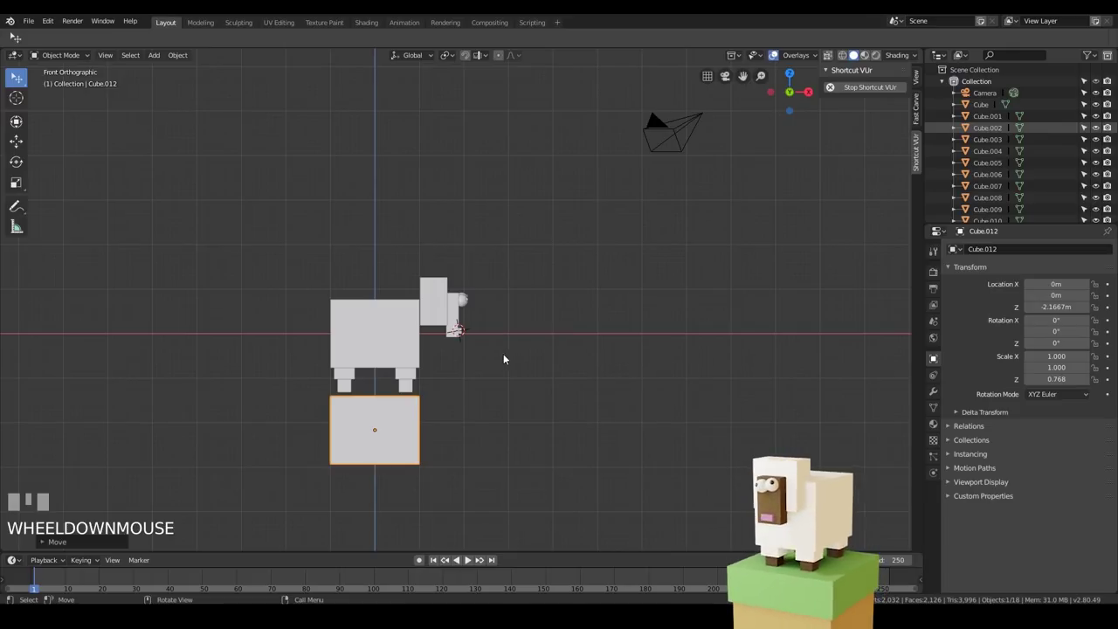
key(s)
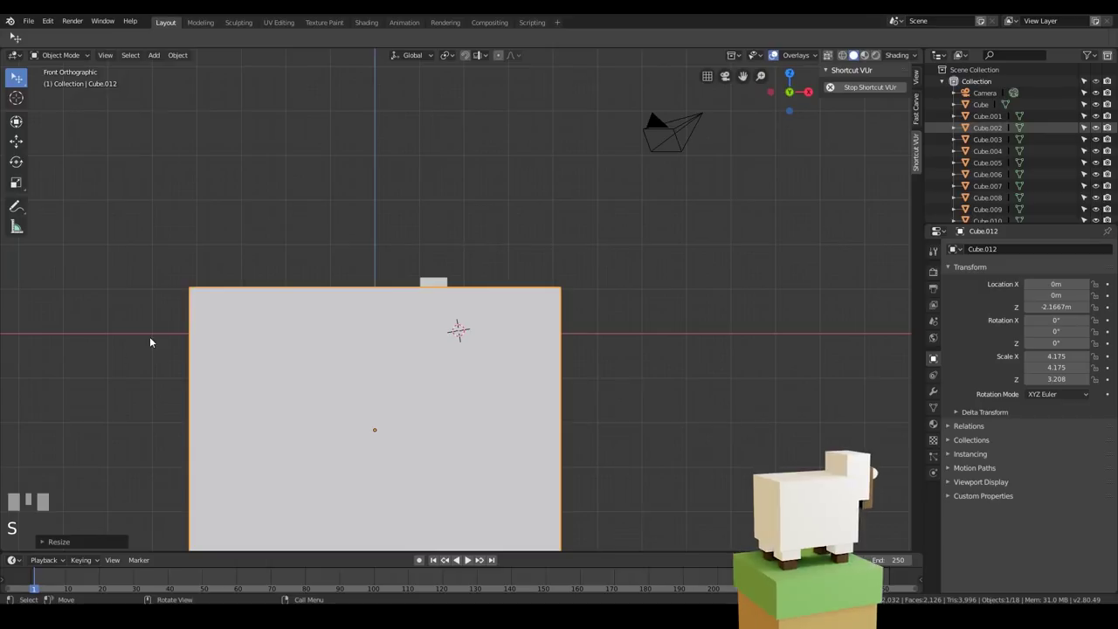
key(g)
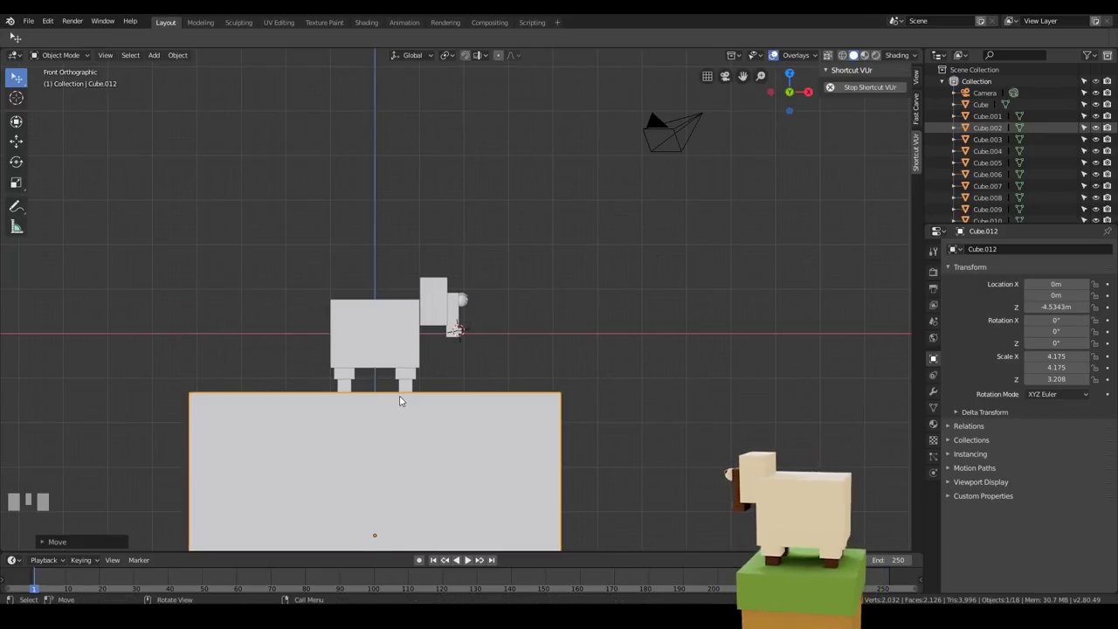
Undo a stray scale and place the 3D cursor at the platform's top face
drag(469, 417, 533, 262)
key(s)
key(ctrl+z)
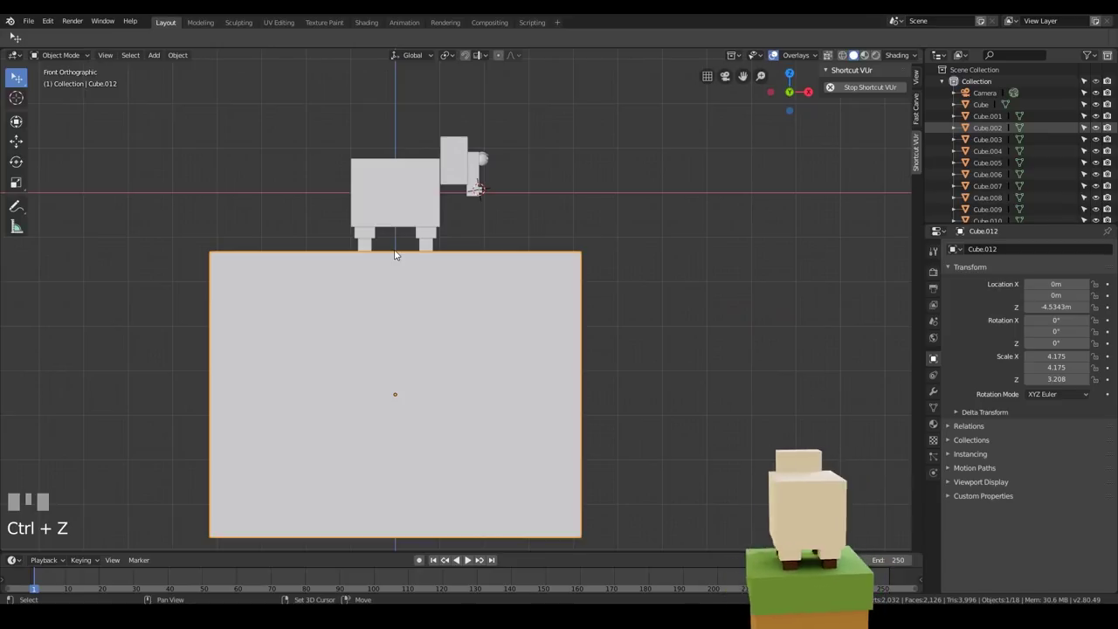
right_click(402, 253)
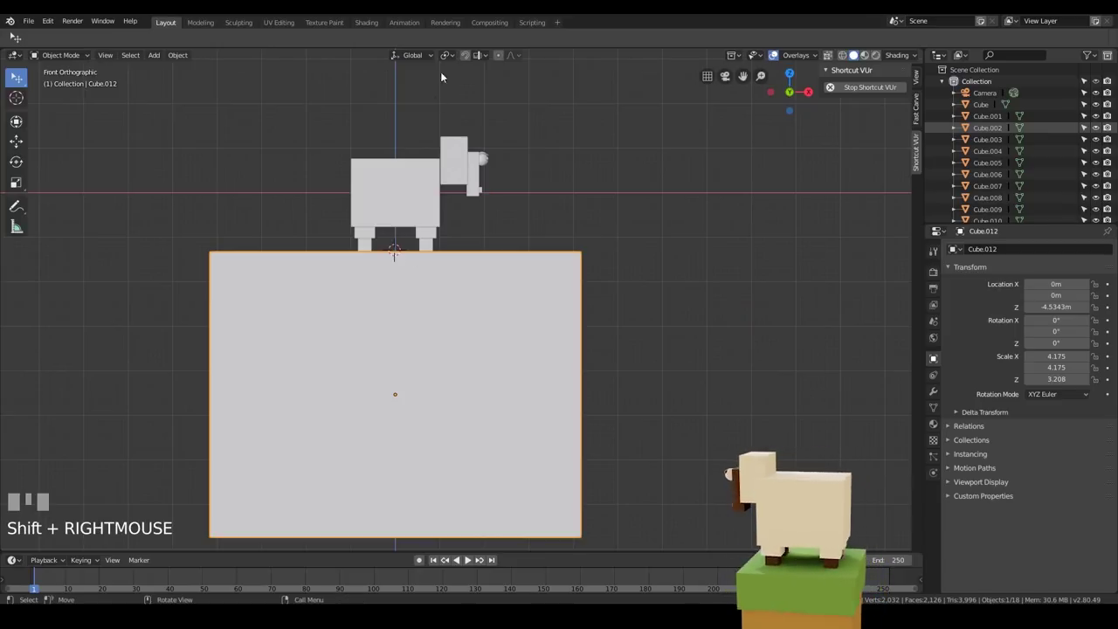
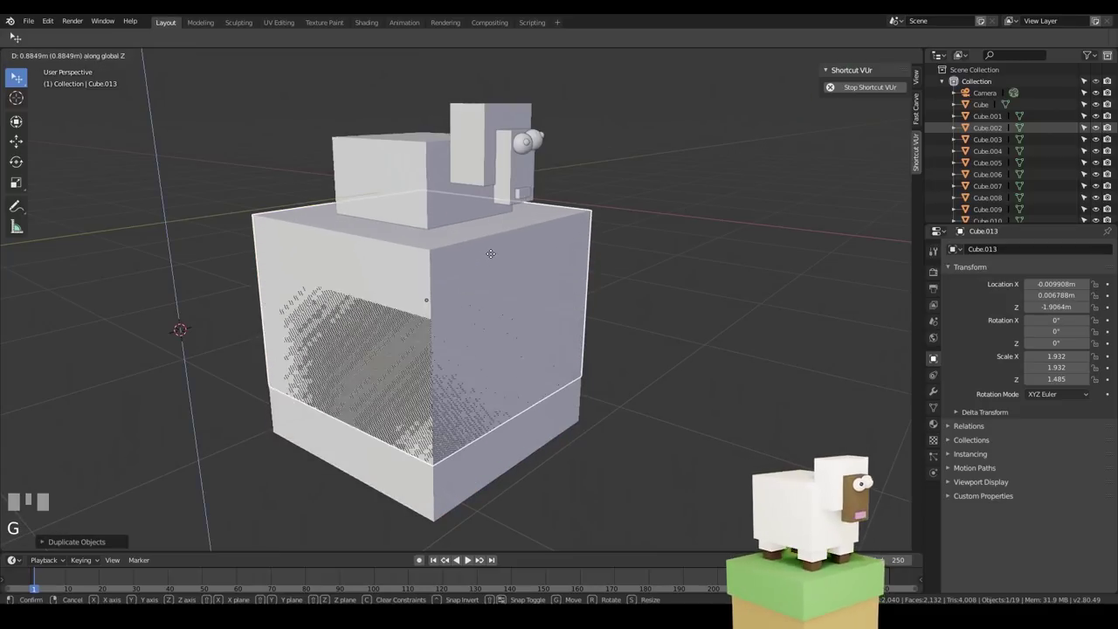
Duplicate the platform into a 2.055 × 2.055 × 0.43 slab and seat it on the platform top
click(492, 203)
key(s)
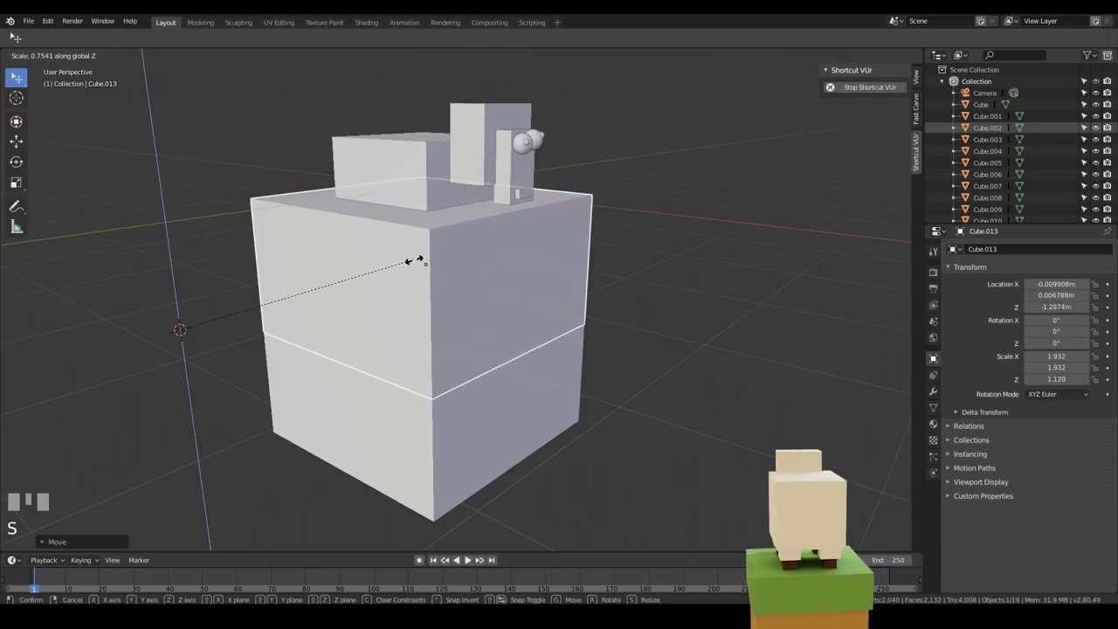
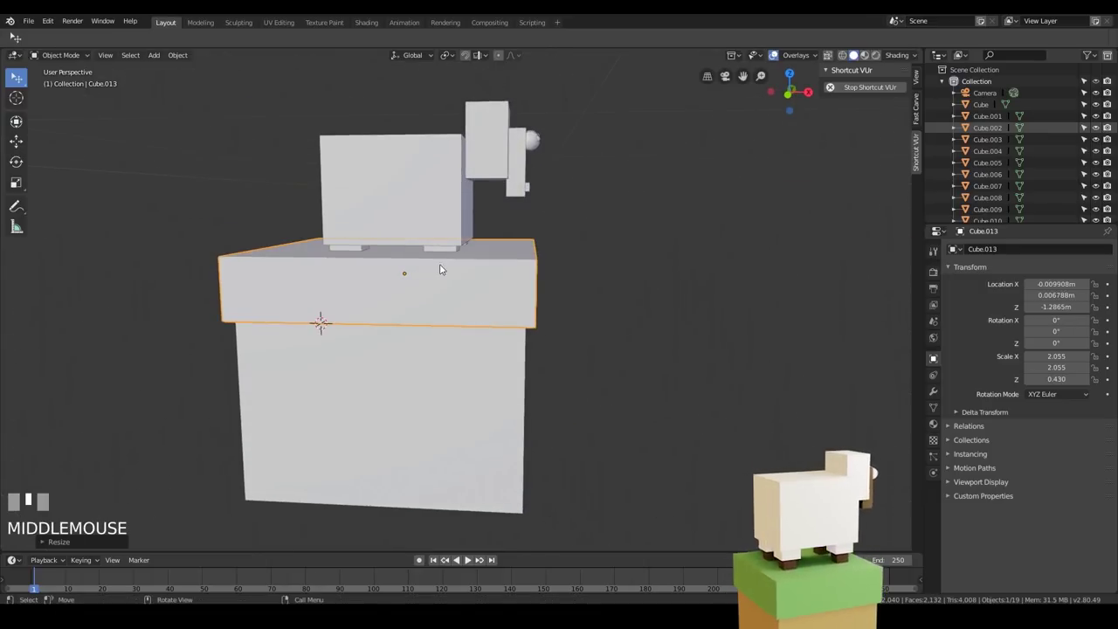
key(KP_1)
key(g)
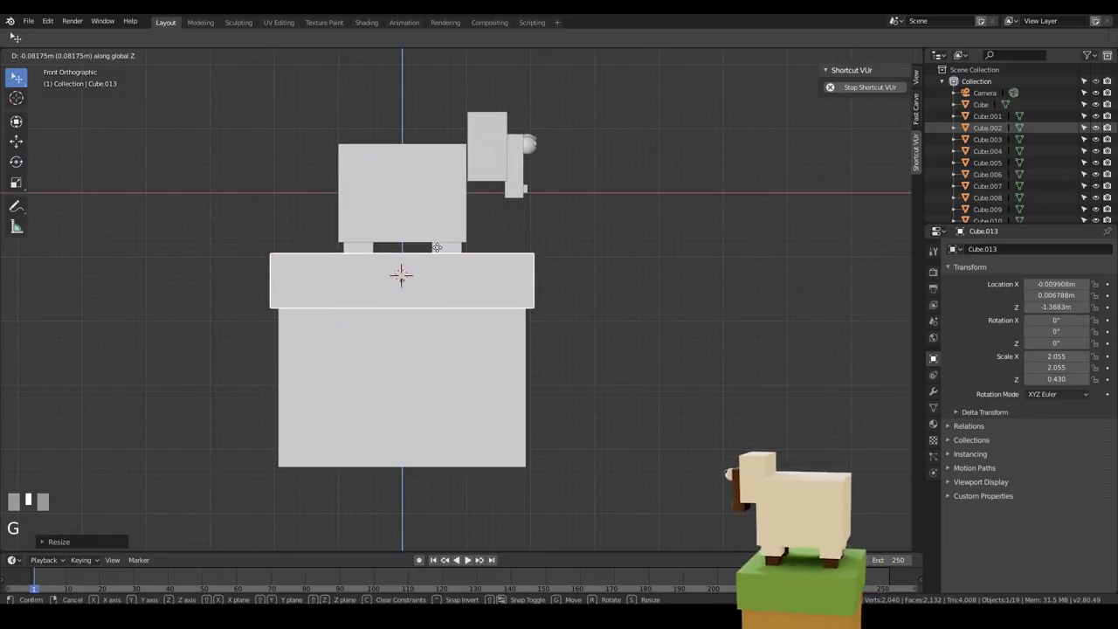